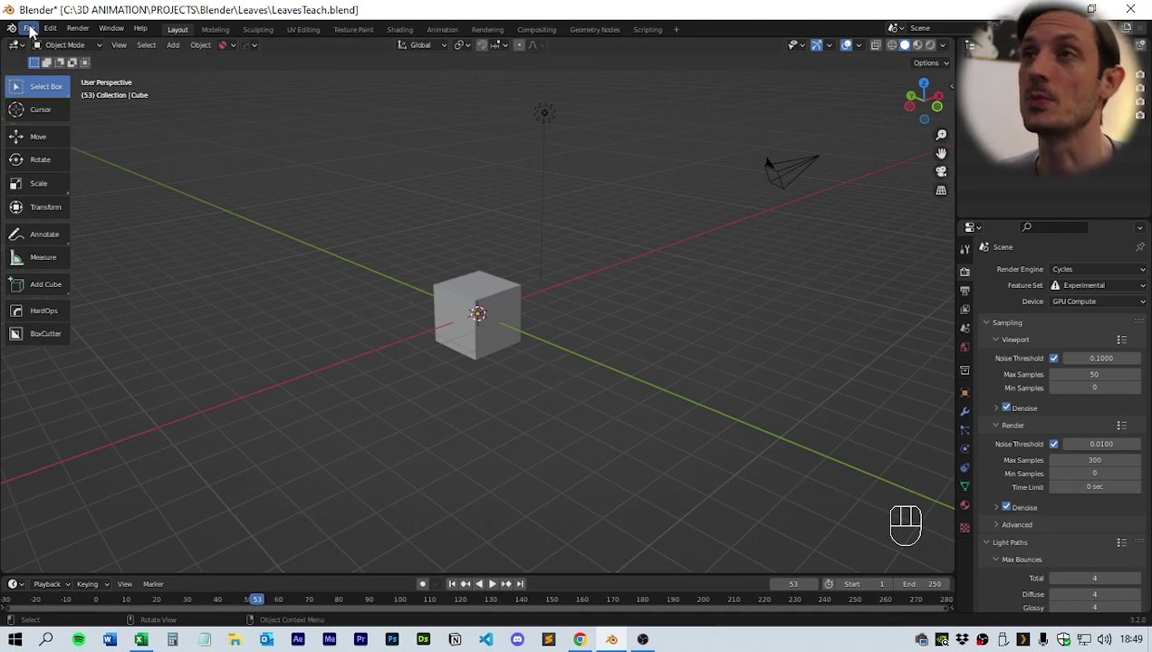
Step: Browse the Append file browser into Preset 1.2.blend to reach its node groups
drag(31, 31, 80, 183)
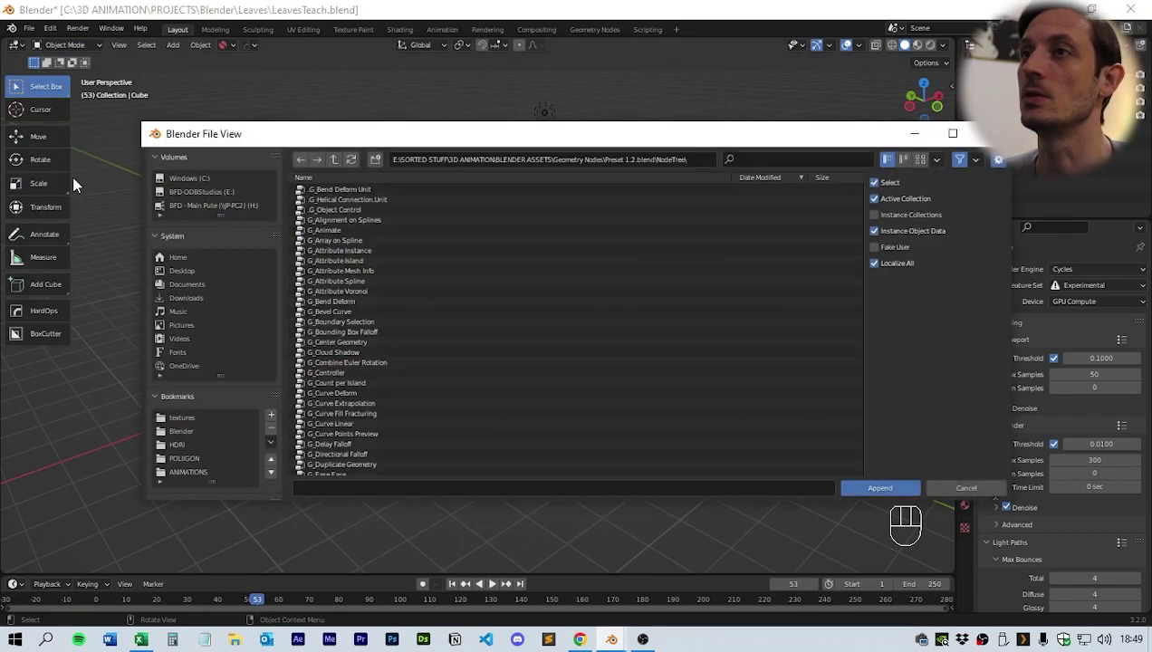
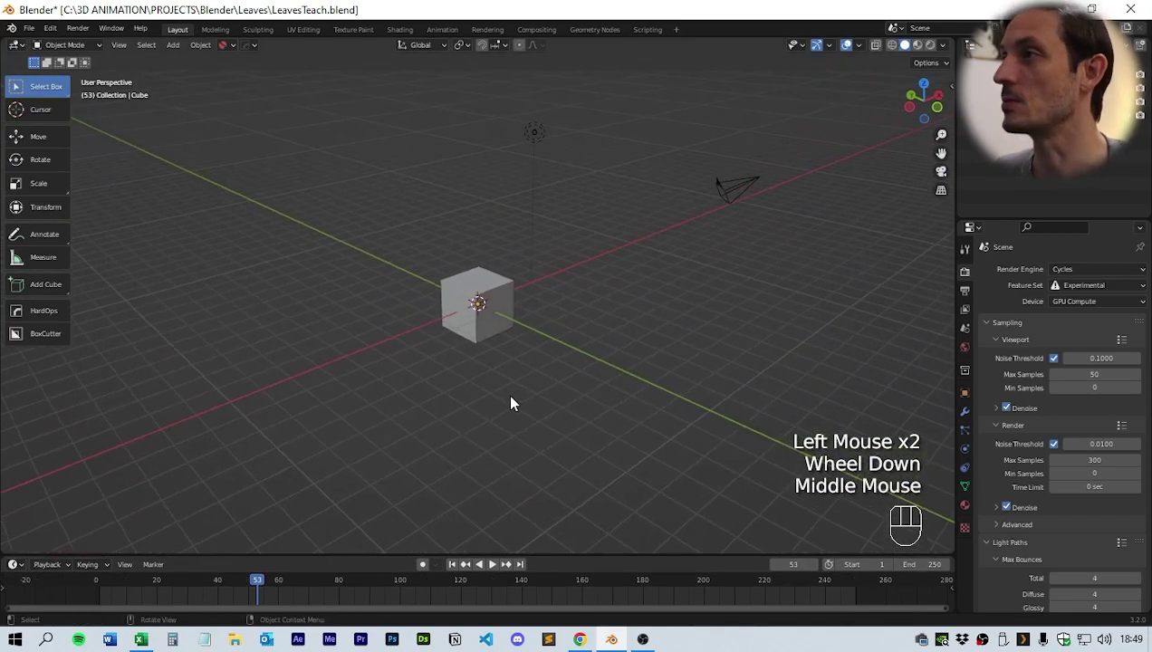
Step: Delete the default cube and add a plane mesh from the Shift+A Mesh menu
click(490, 317)
key(Delete)
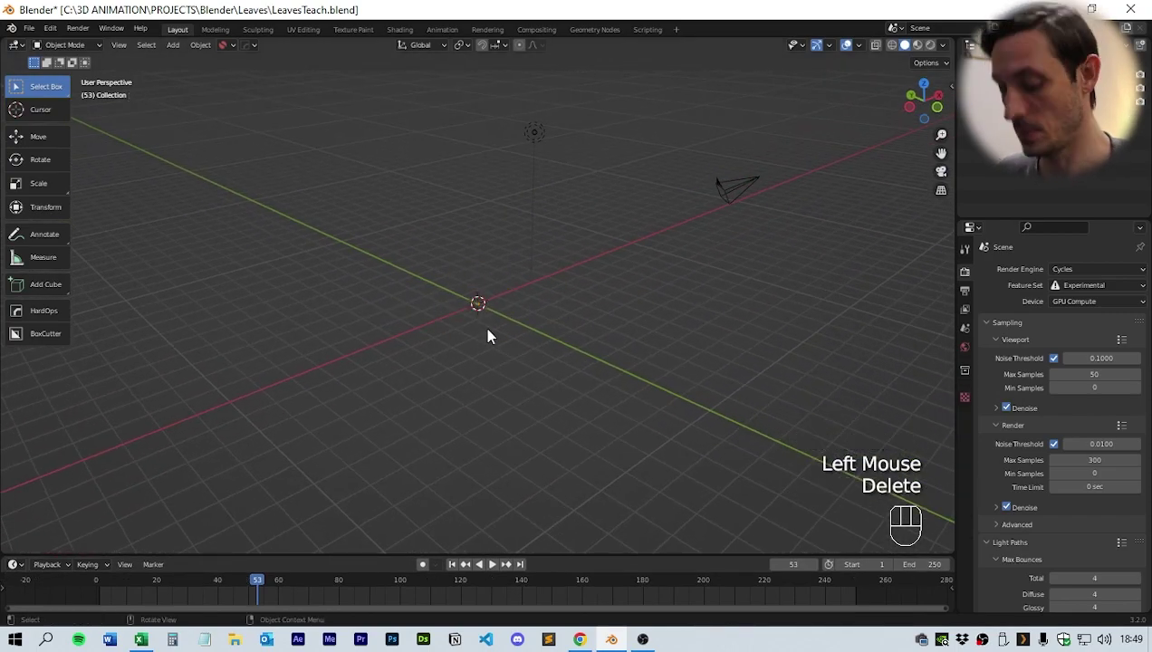
key(shift+a)
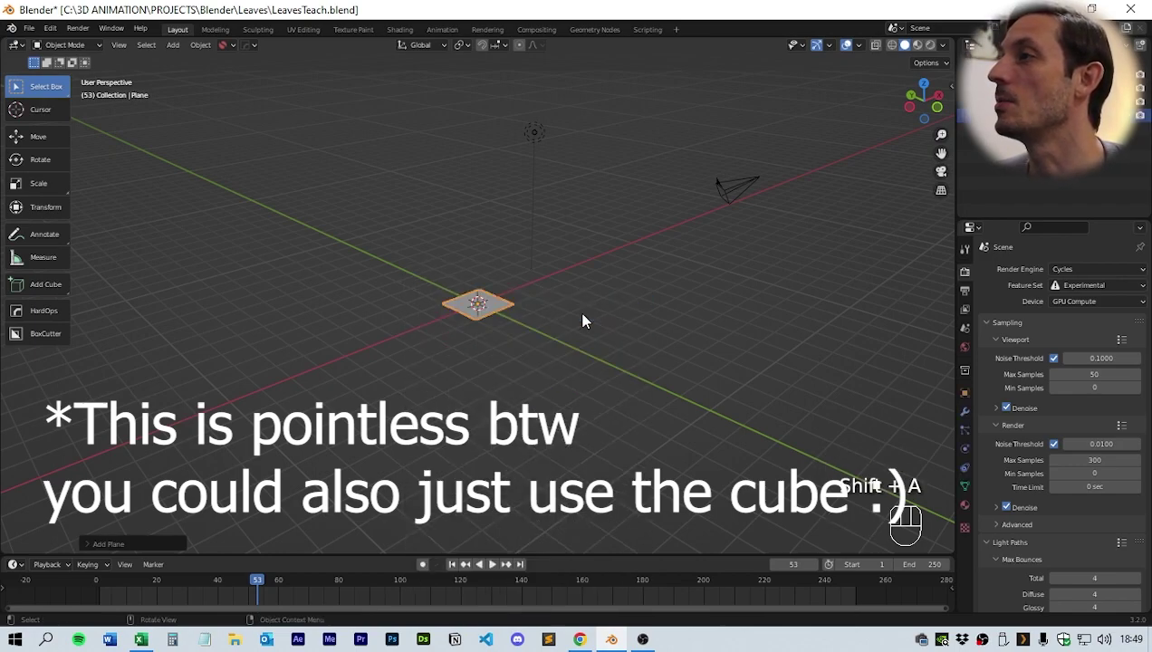
drag(528, 354, 545, 390)
scroll(up, 3)
drag(587, 383, 565, 367)
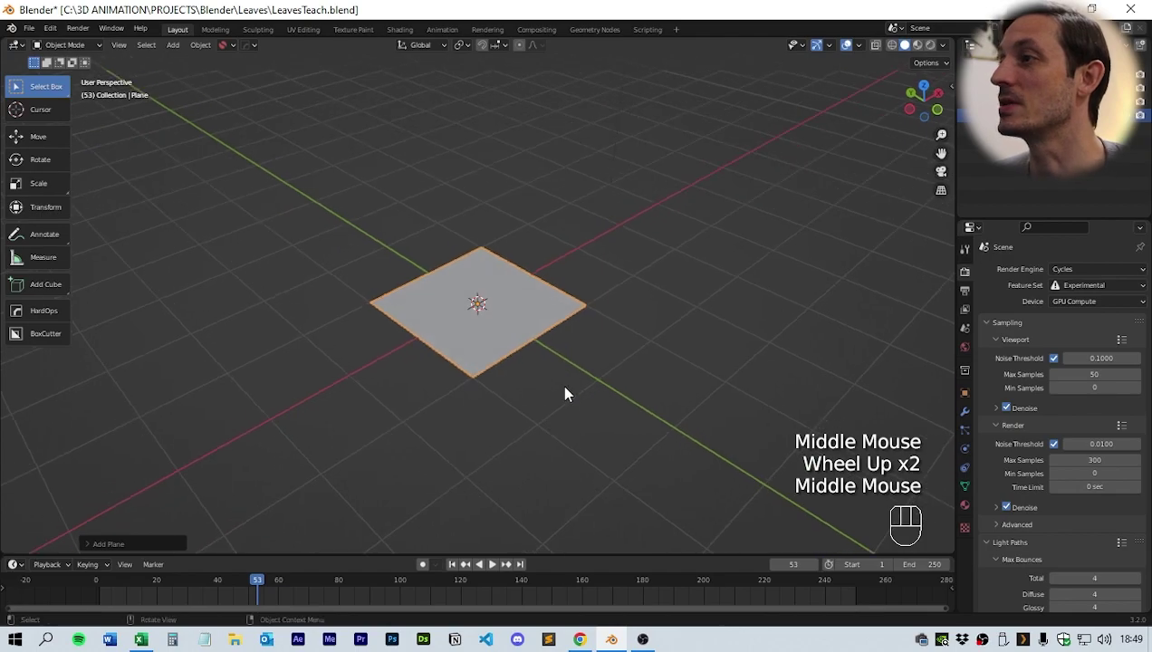
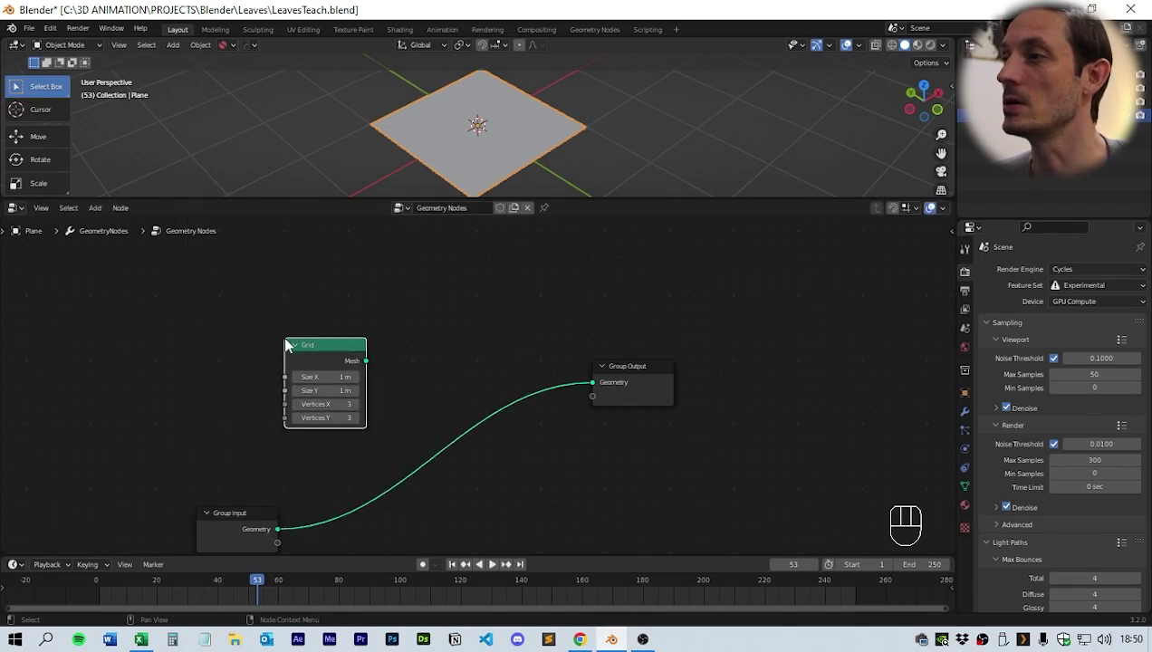
Step: Link the Grid node's Mesh to Group Output Geometry and enlarge the grid's size
drag(371, 367, 600, 389)
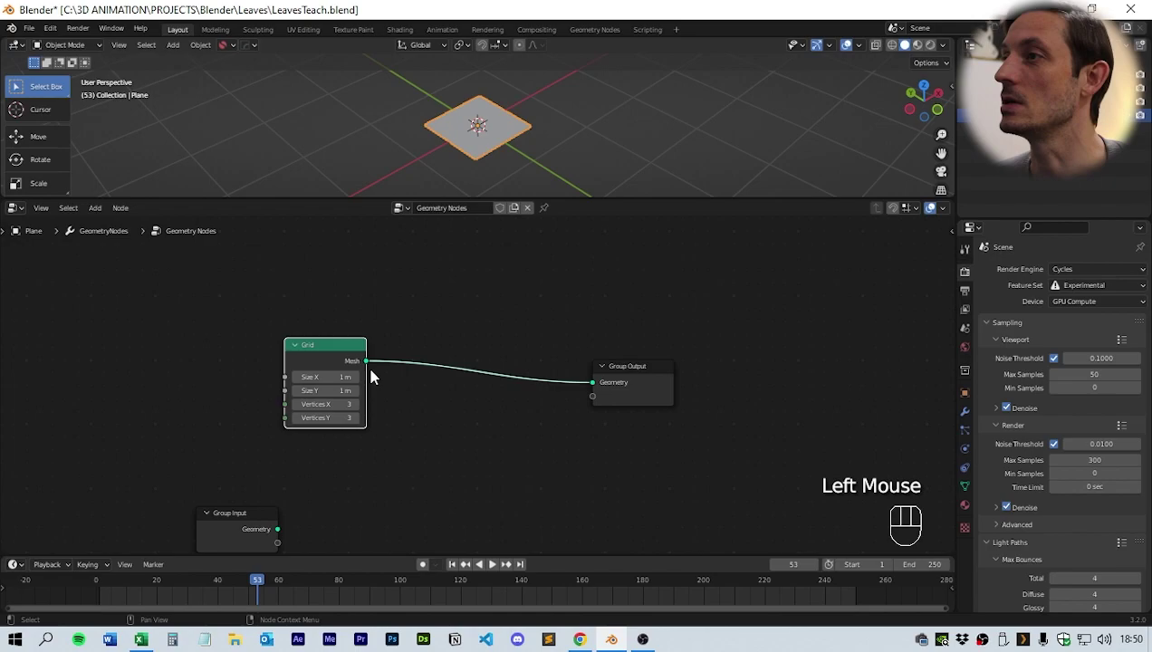
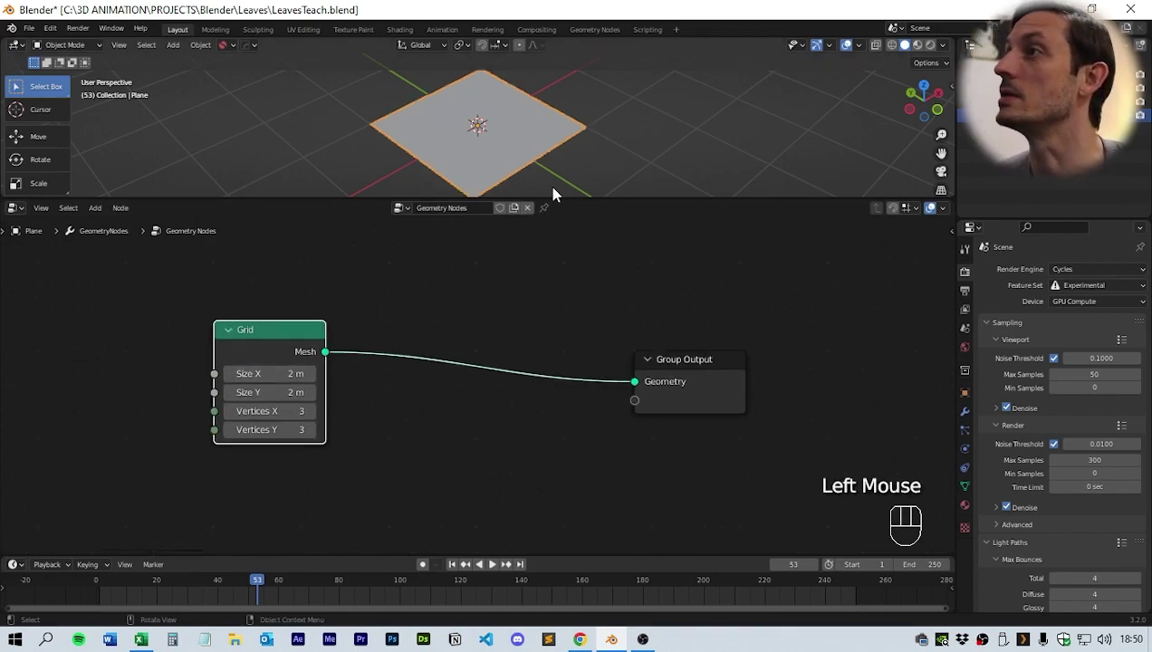
drag(544, 196, 503, 350)
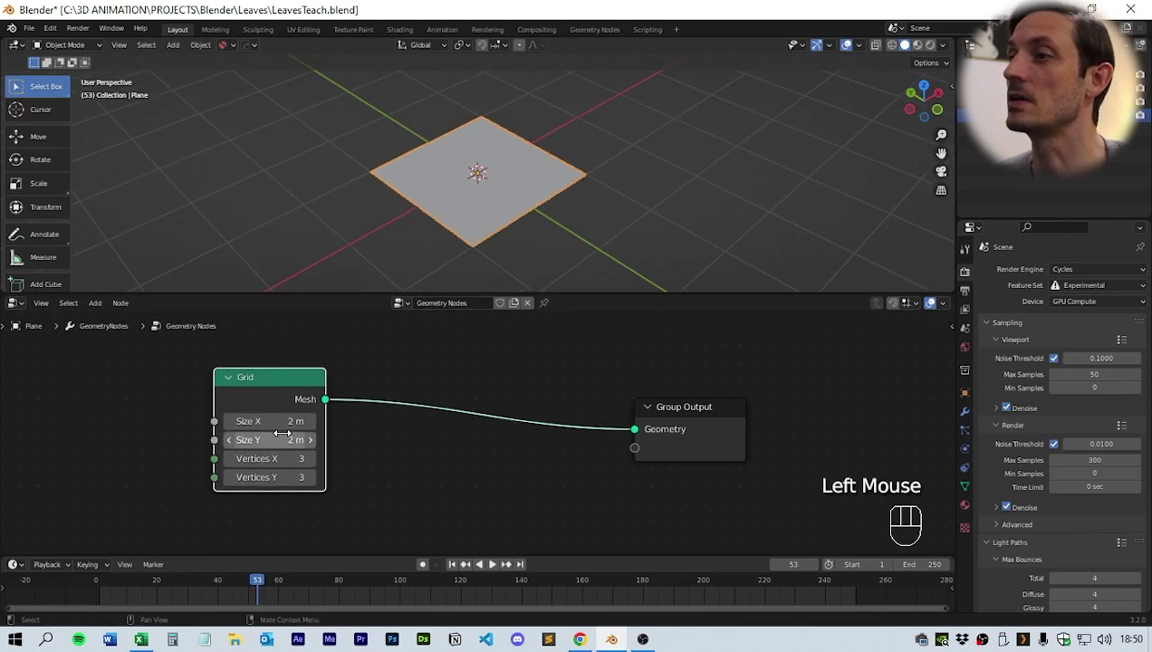
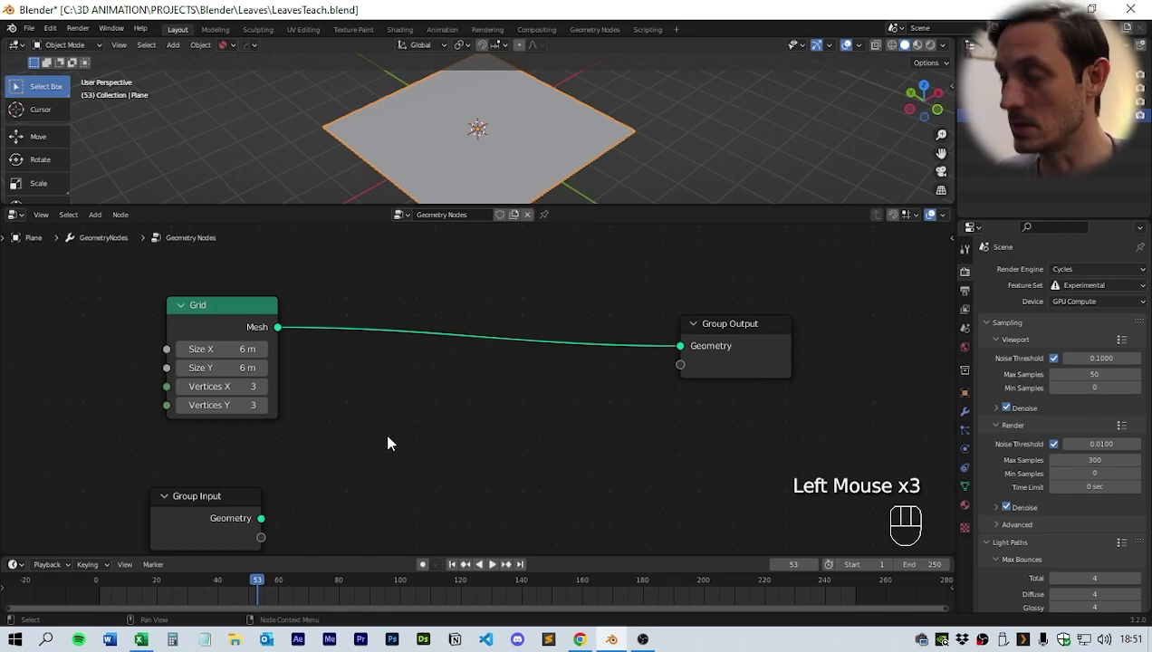
Step: Search for G_Normal Displacement and drop it onto the Grid-to-Output link
key(shift+a)
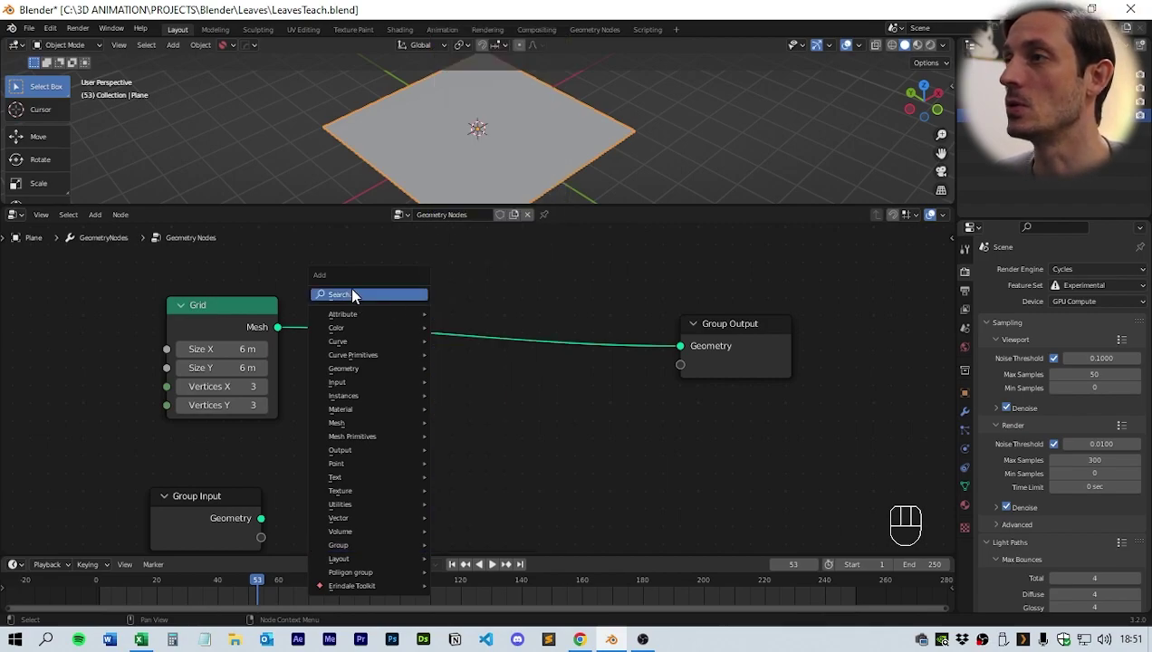
click(554, 439)
key(shift+a)
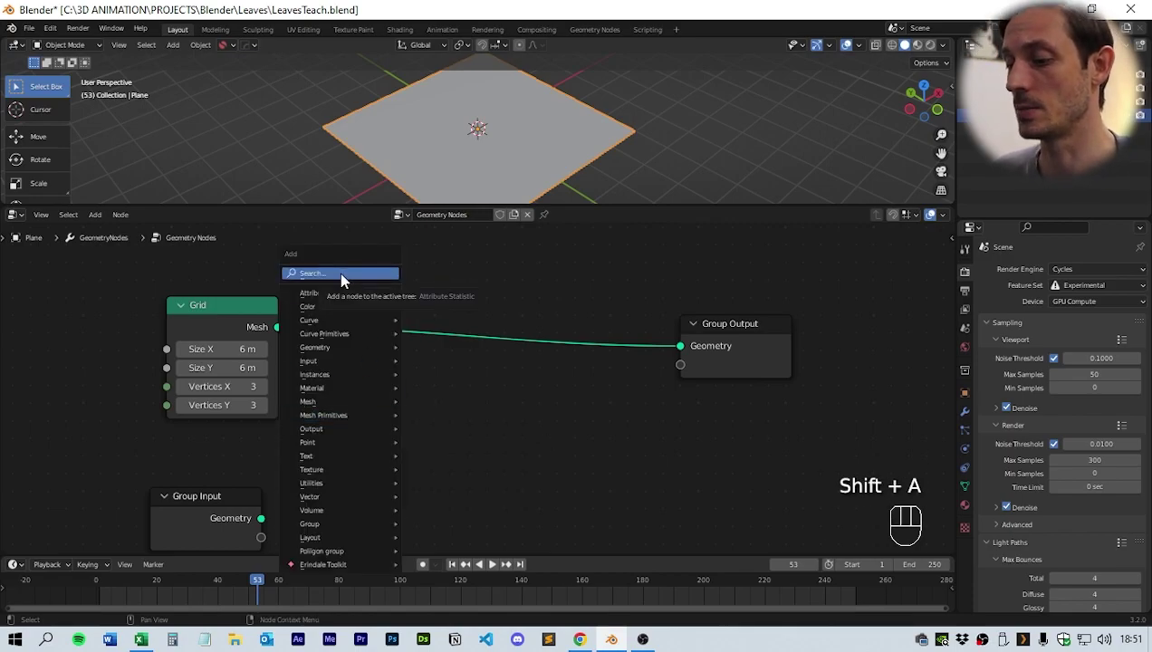
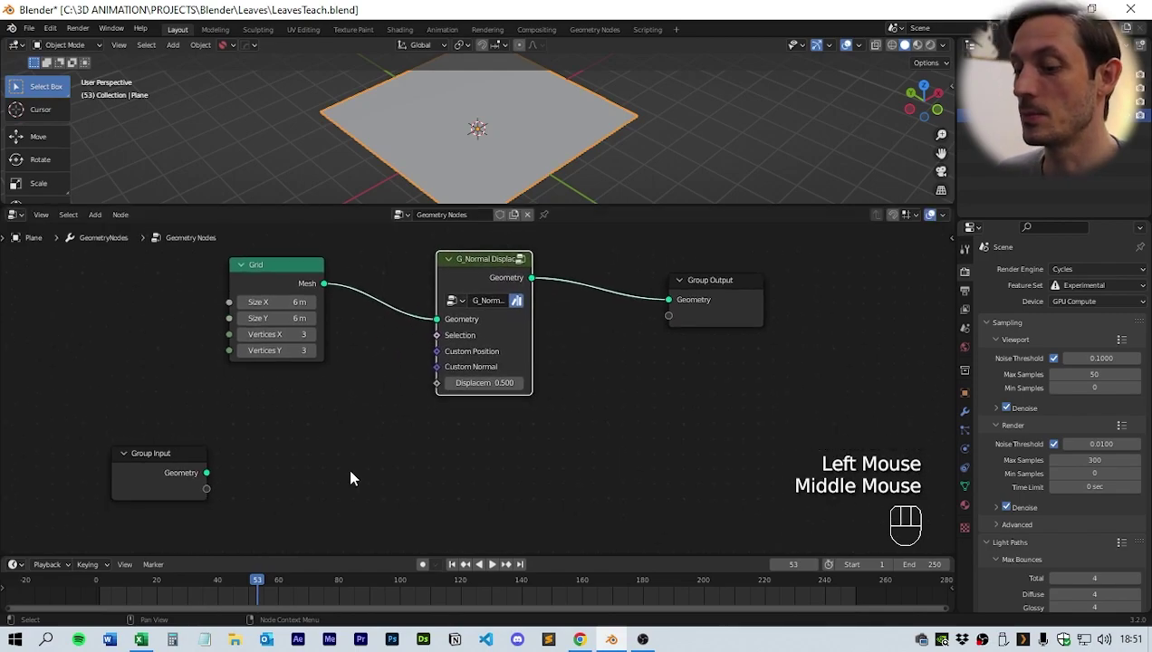
Step: Add a G_Proximity Falloff group and plug its Falloff into the Displacement input
key(shift+a)
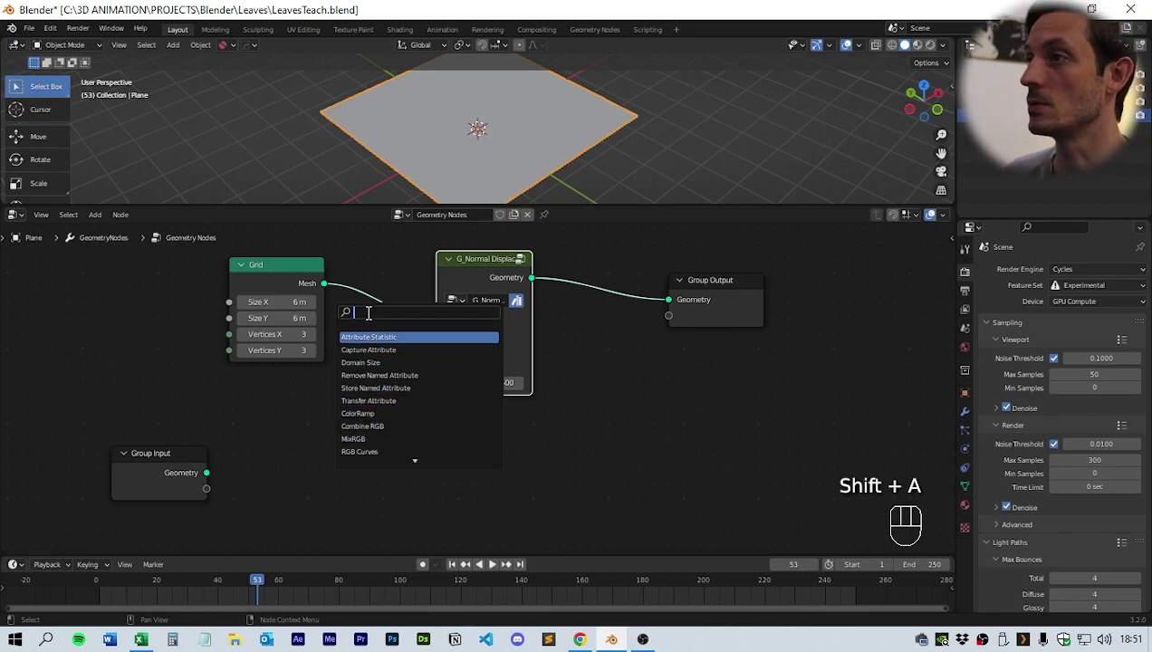
key(l)
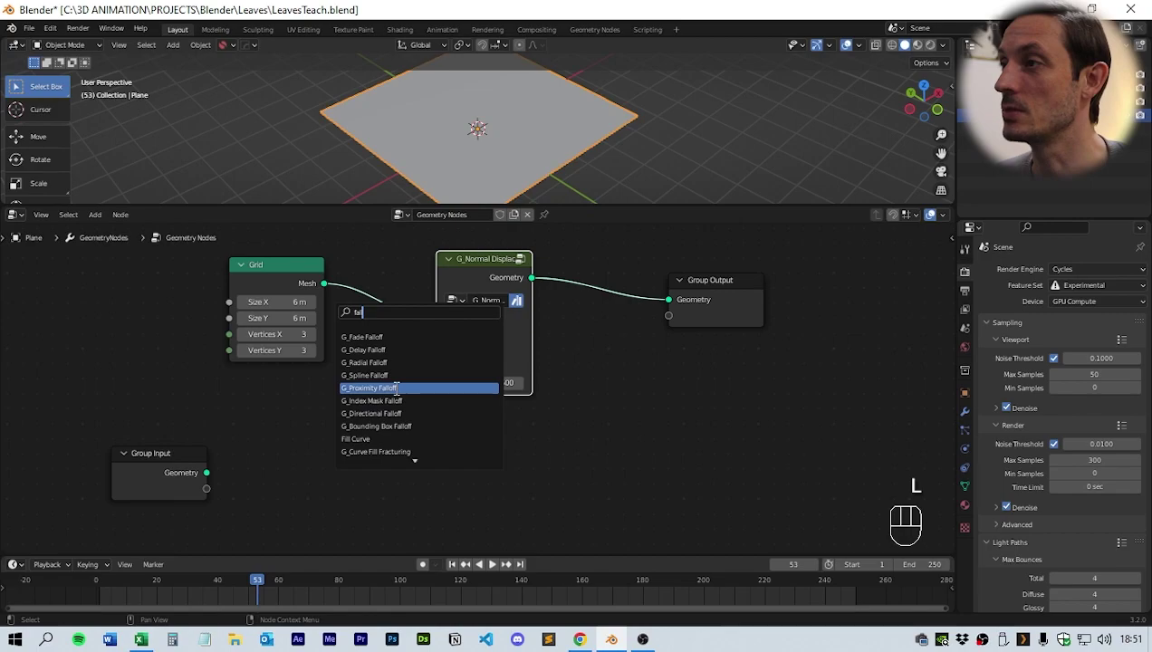
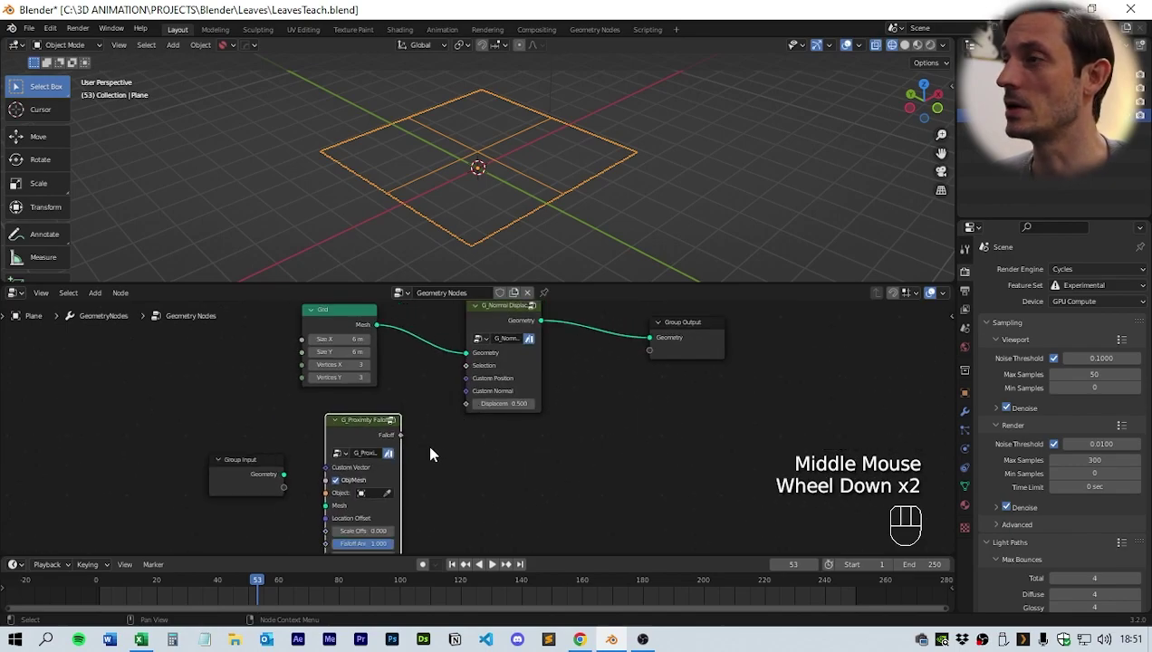
drag(411, 442, 485, 411)
middle_click(469, 474)
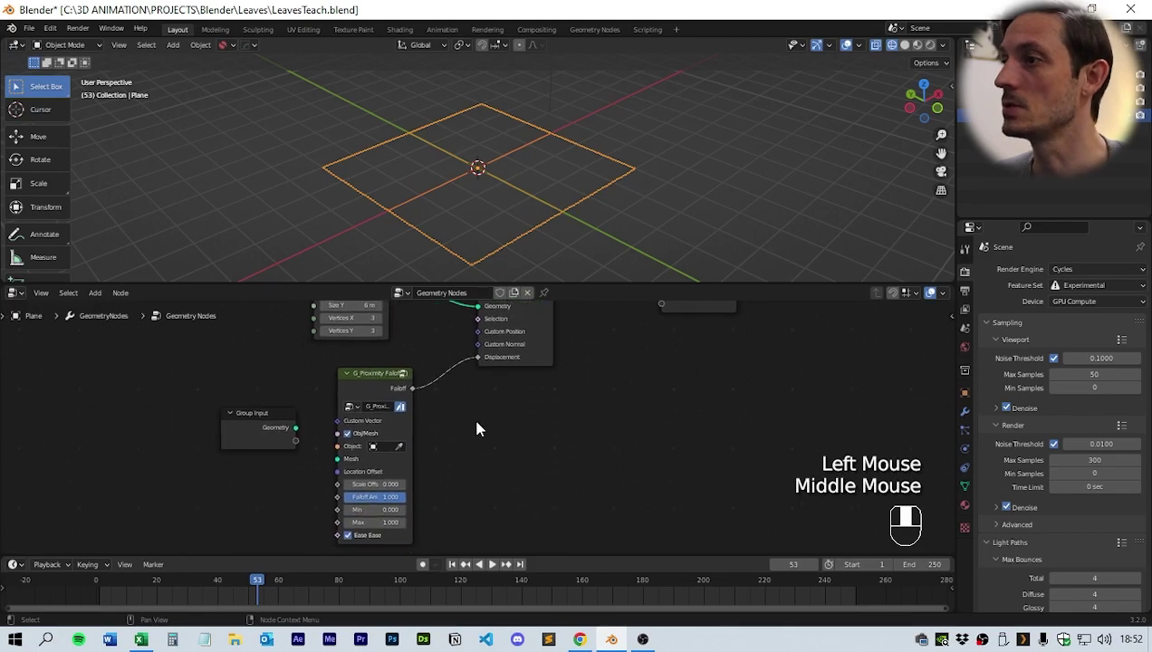
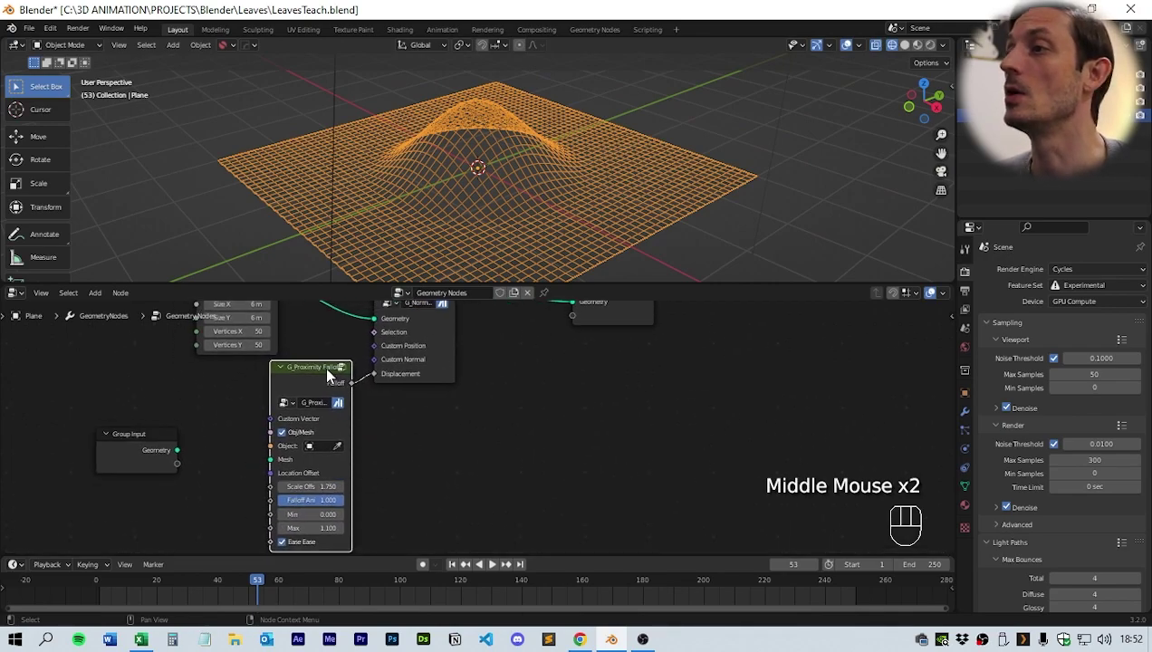
click(348, 374)
scroll(down, 3)
middle_click(592, 426)
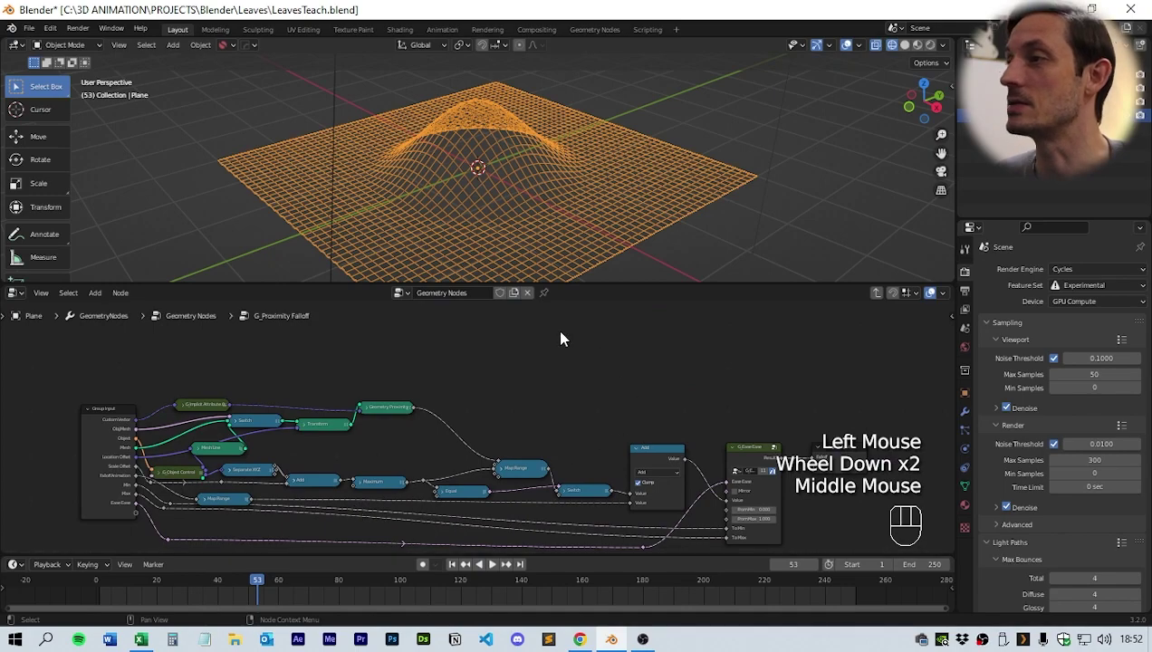
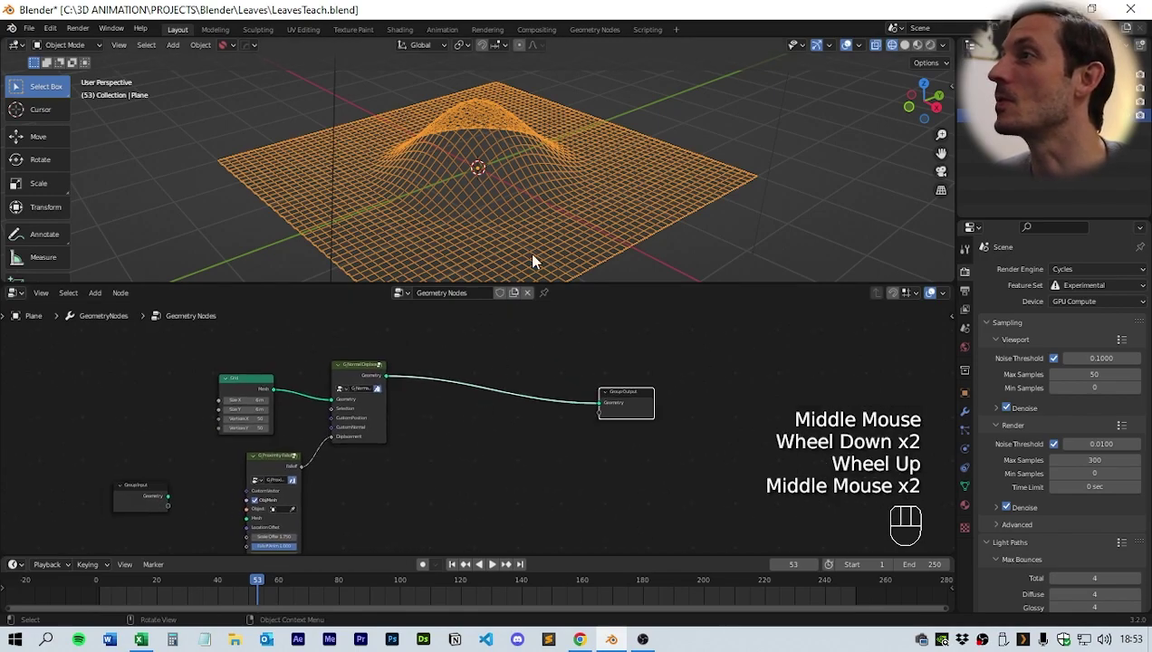
Step: Inspect the bulging grid and start adding a Distribute Points on Faces node
drag(467, 175, 528, 207)
click(434, 494)
key(shift+a)
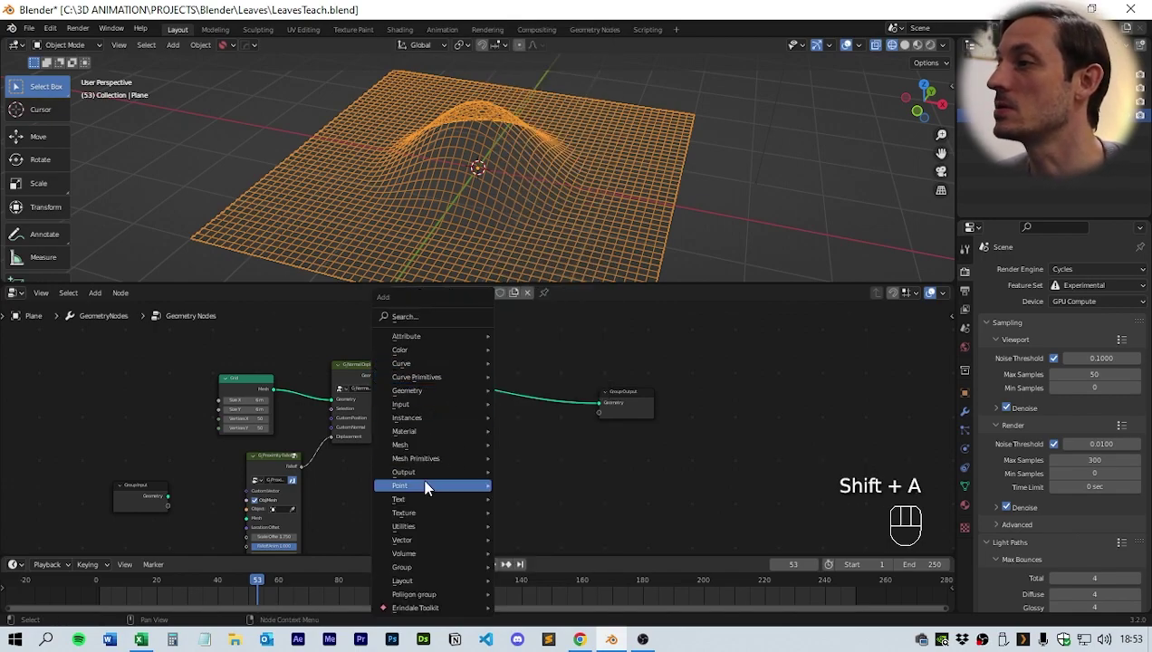
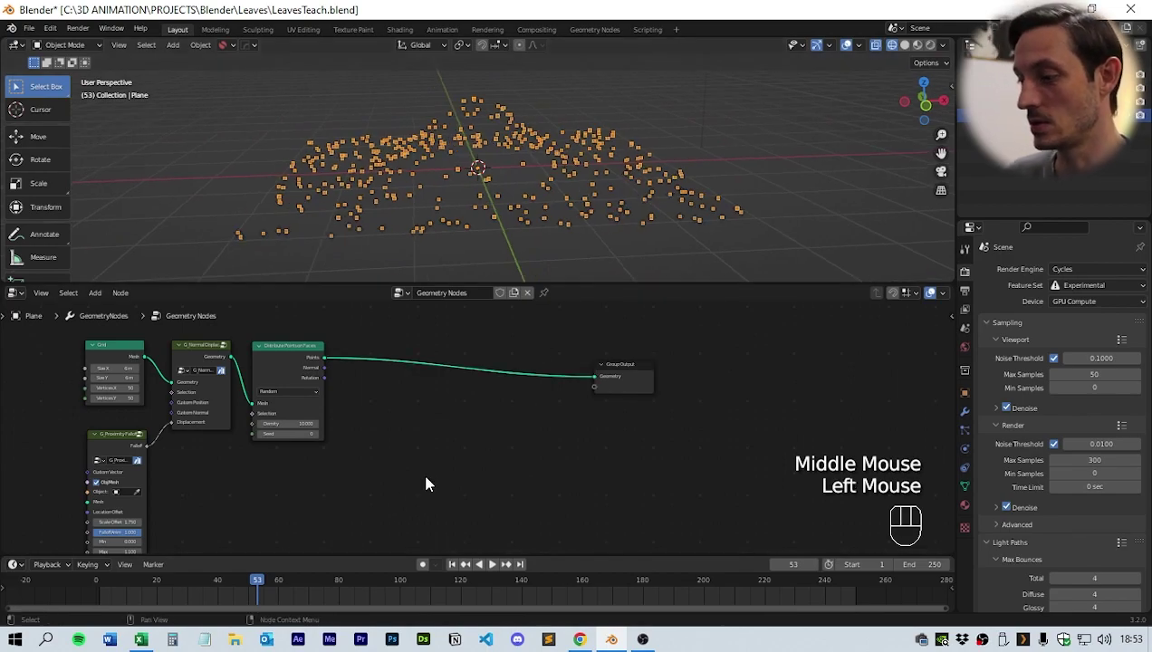
Step: Add a Set Position node before the Group Output and position it in the tree
key(shift+a)
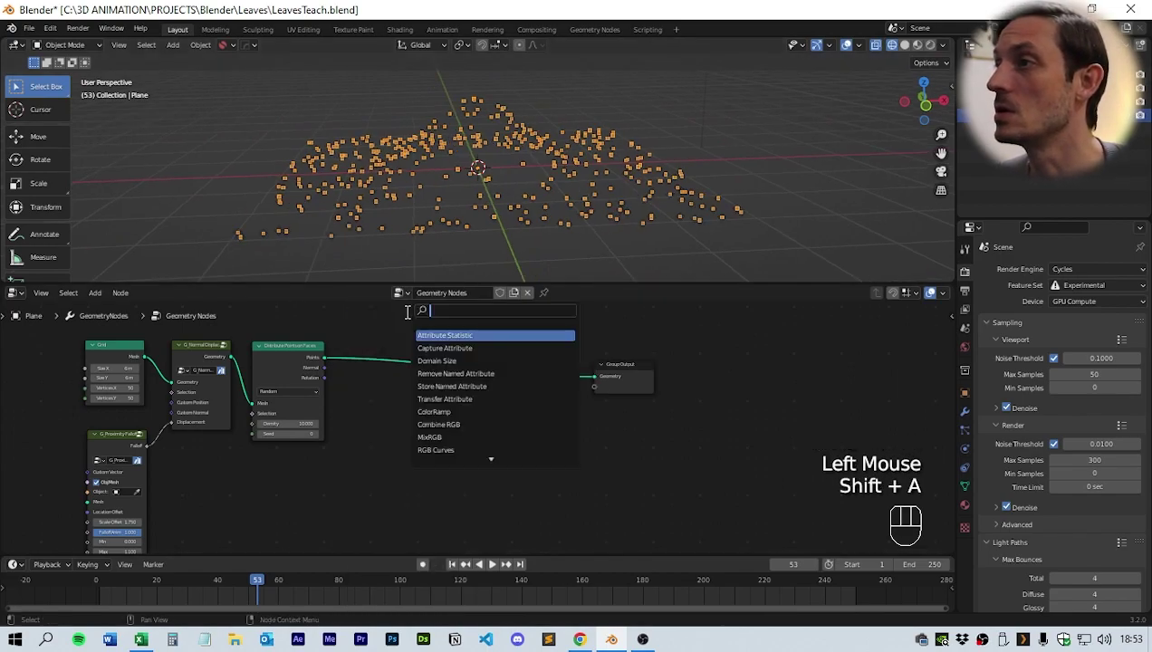
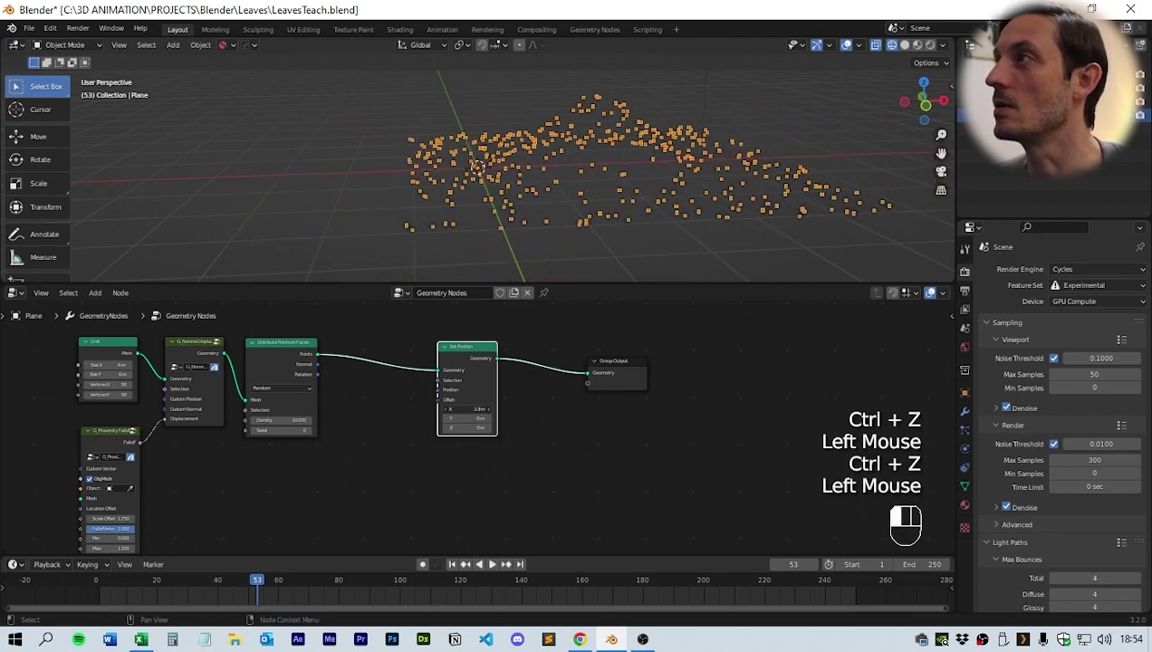
key(ctrl+z)
middle_click(446, 467)
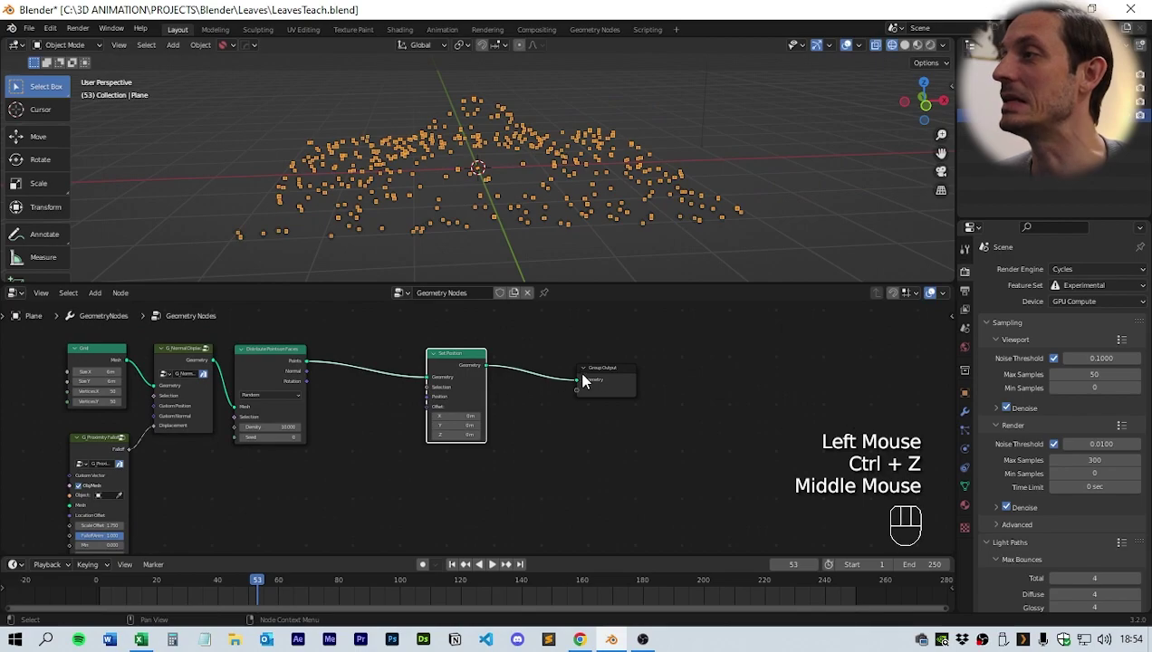
click(613, 378)
drag(468, 362, 519, 364)
drag(505, 224, 545, 267)
drag(524, 157, 474, 245)
Step: Relink the displaced grid through Set Position so the output shows scattered points
drag(317, 366, 624, 381)
drag(480, 221, 501, 230)
click(219, 367)
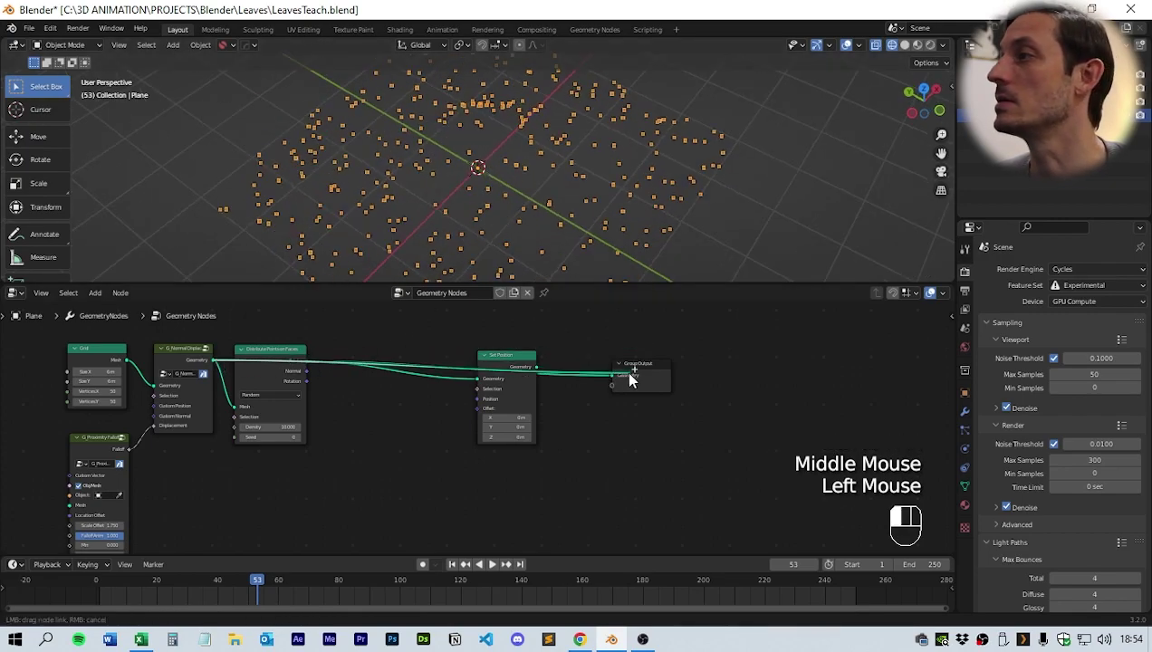
drag(532, 213, 498, 154)
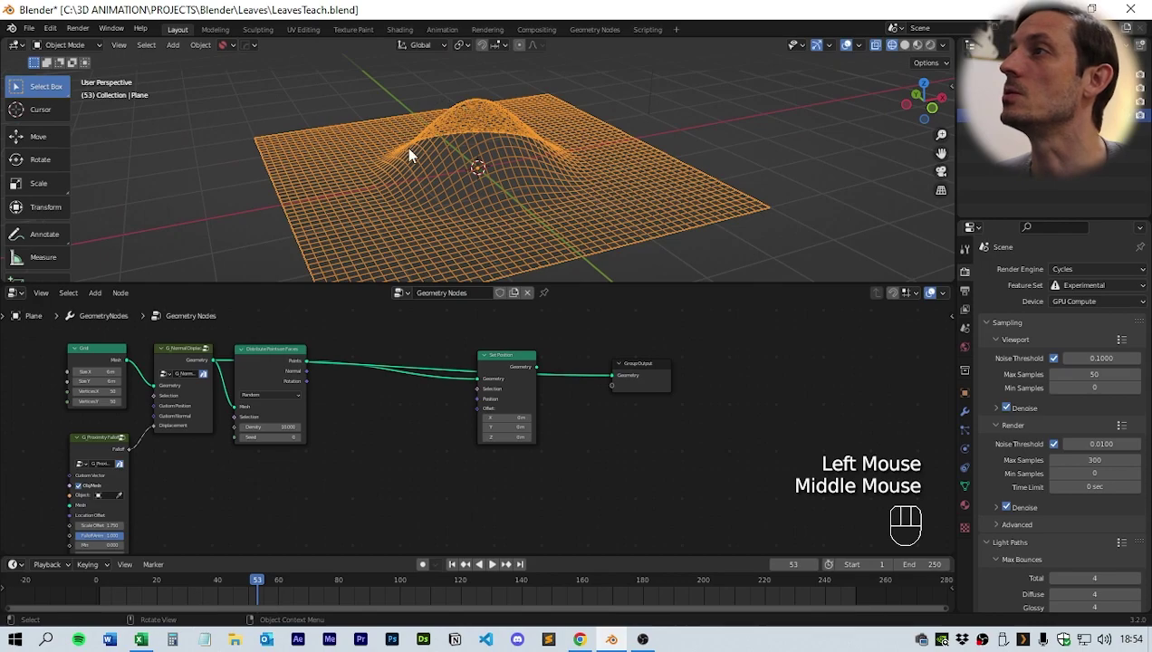
drag(555, 157, 569, 176)
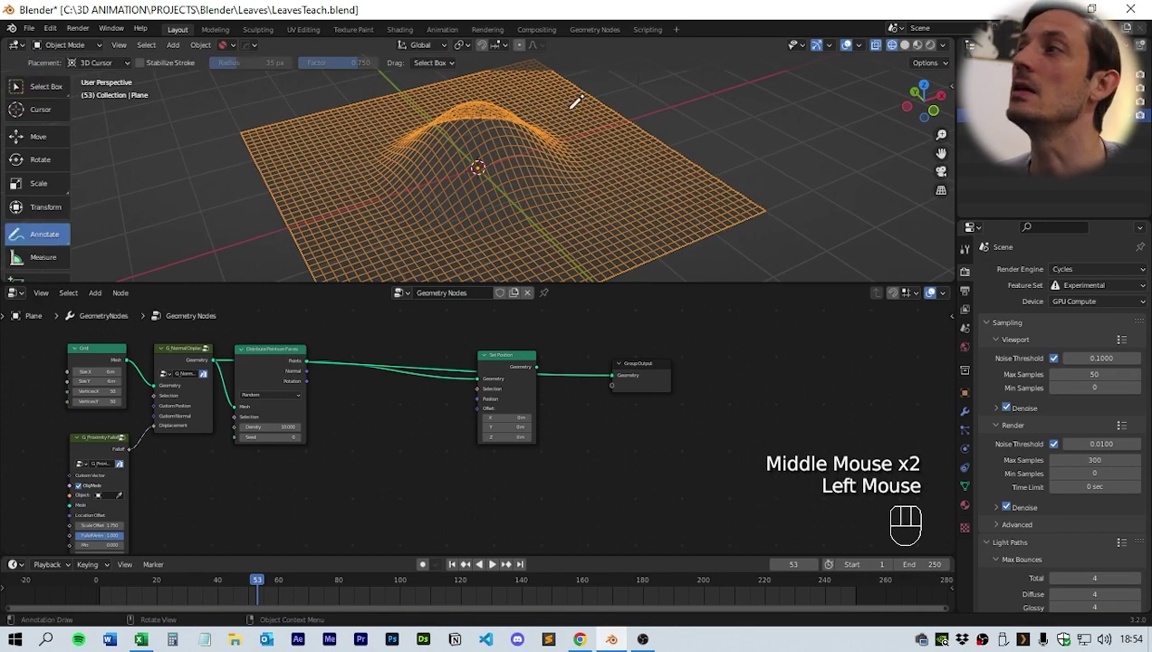
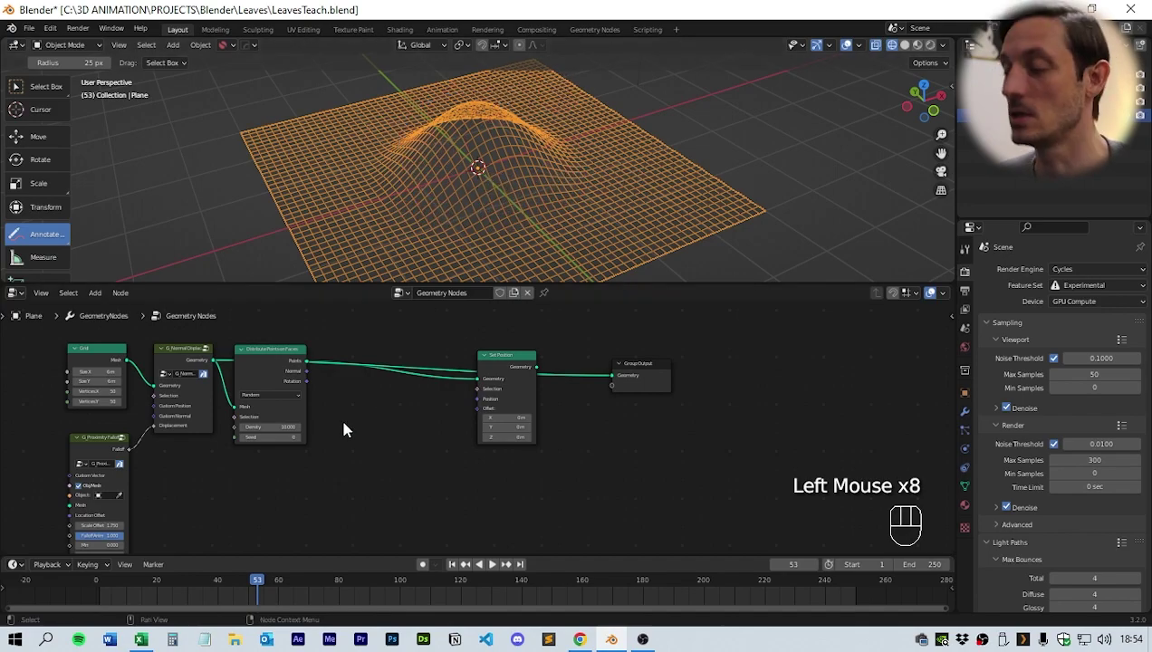
click(350, 420)
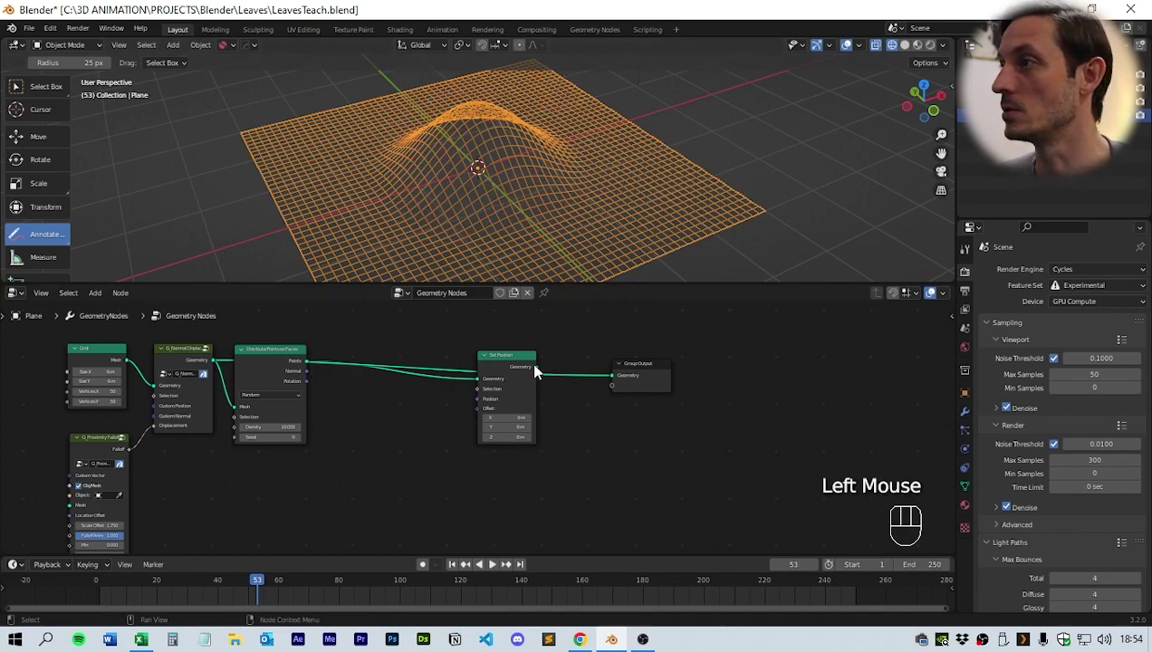
drag(540, 372, 622, 381)
Step: Add a Position input node to the scatter tree via node search
click(401, 424)
middle_click(373, 448)
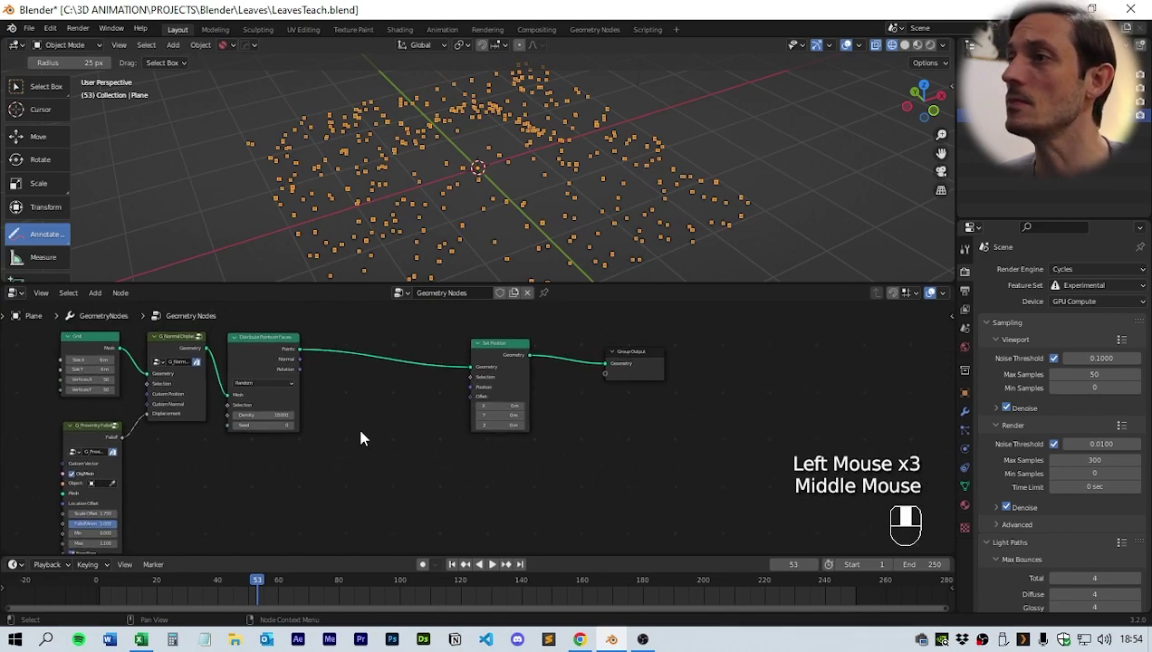
click(371, 479)
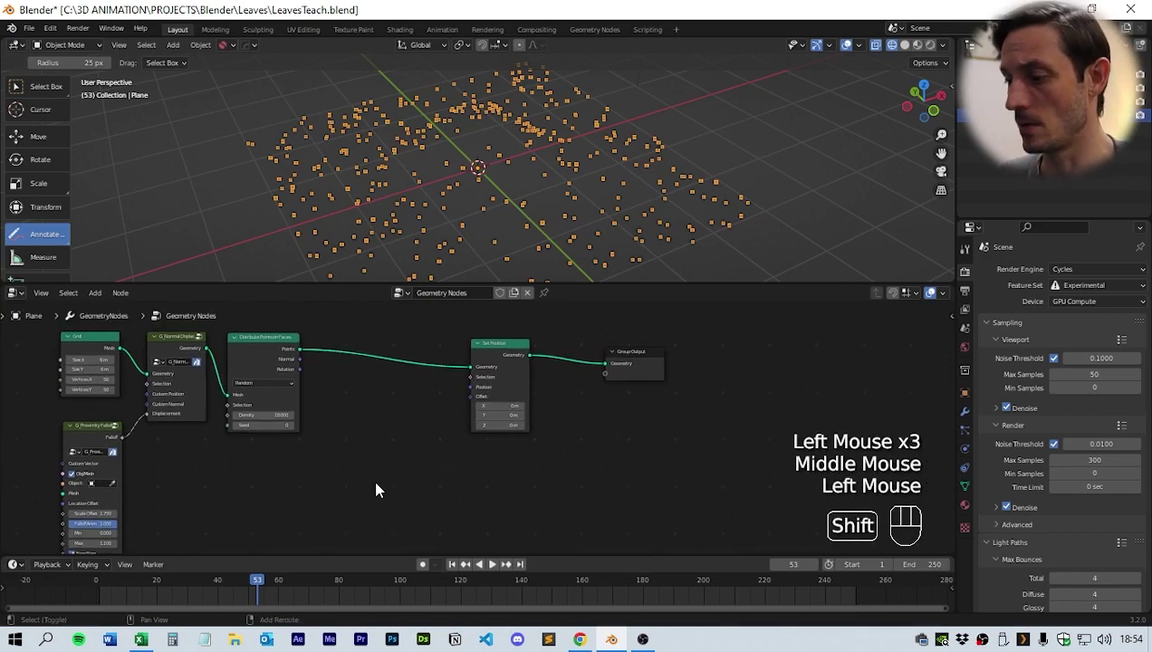
key(shift+a)
click(216, 523)
click(401, 498)
Step: Add a second G_Proximity Falloff group, left unconnected for now
key(shift+a)
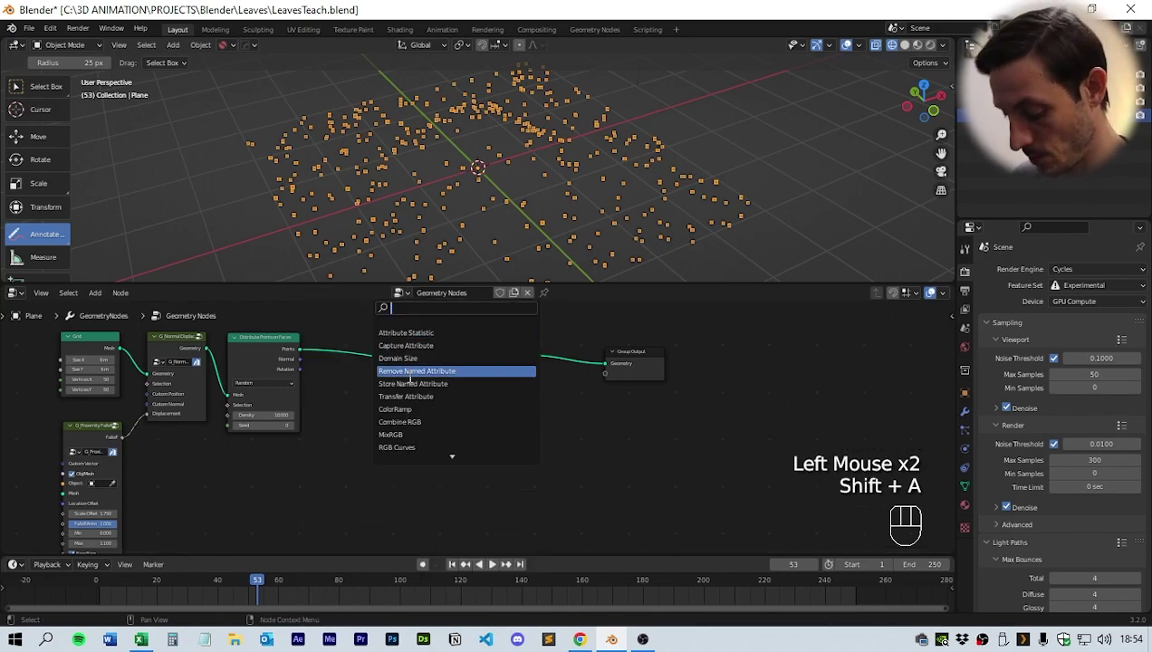
key(l)
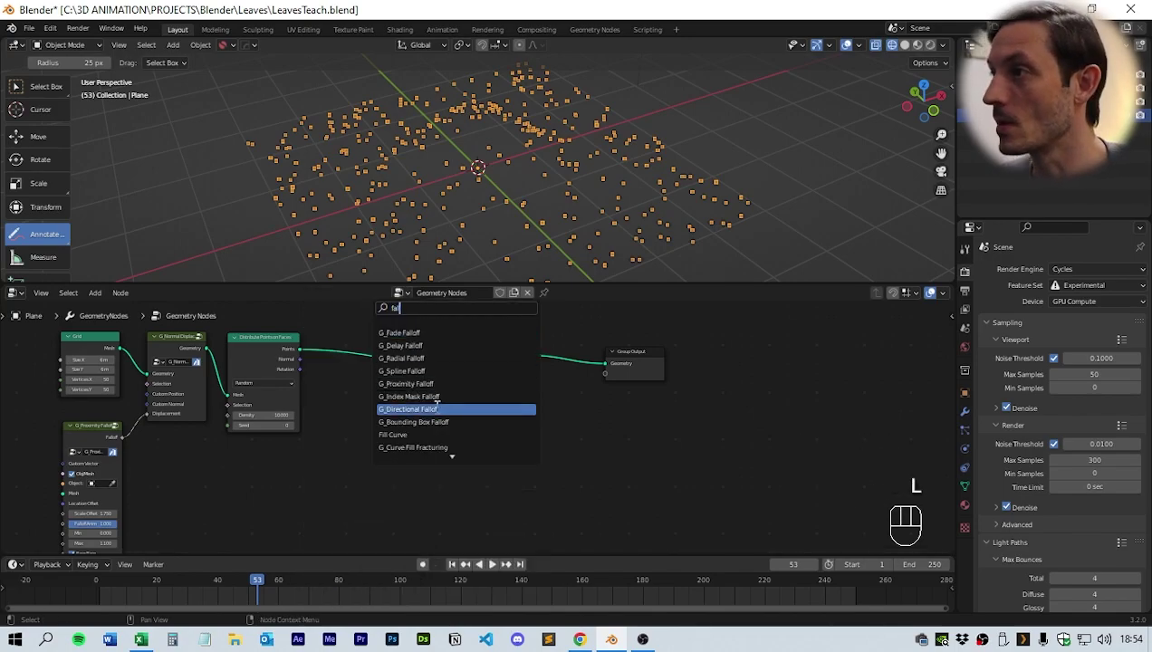
middle_click(456, 474)
scroll(down, 3)
click(467, 466)
key(shift+a)
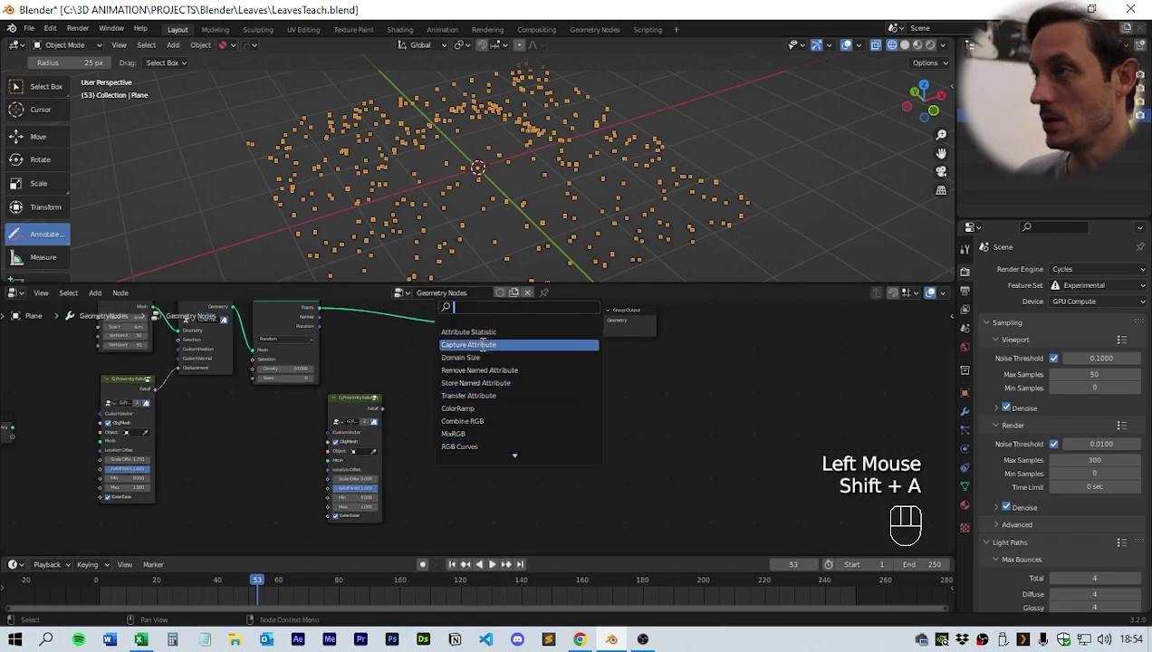
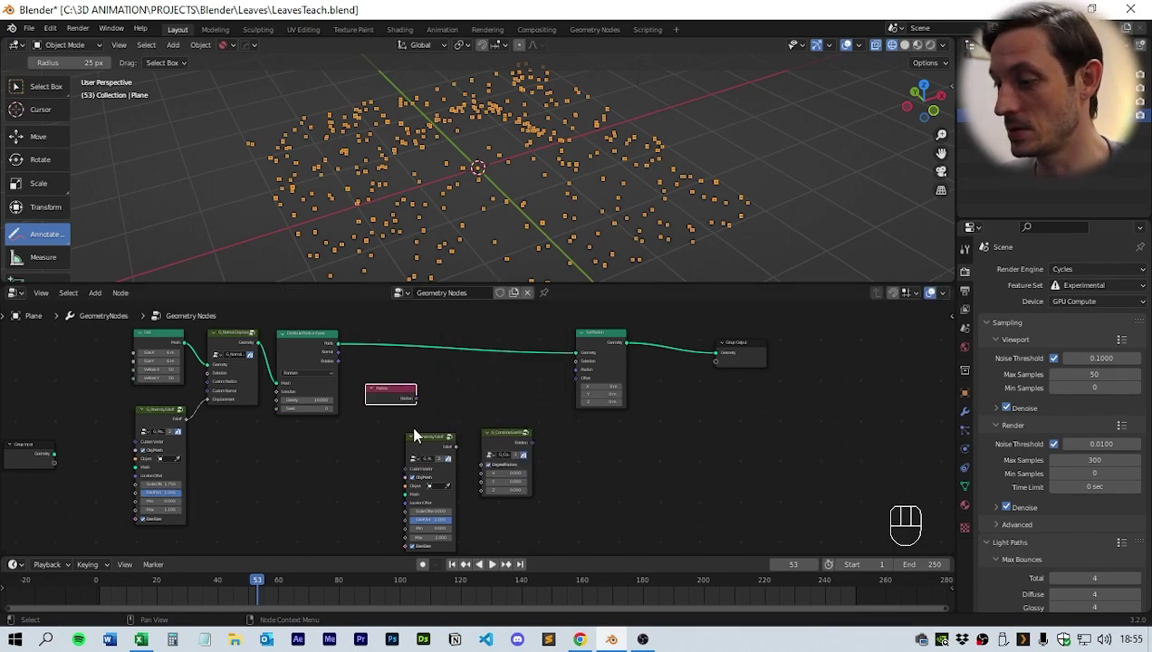
Step: Start adding a Vector Math node from the Shift+A menu to offset the position
click(339, 508)
key(shift+a)
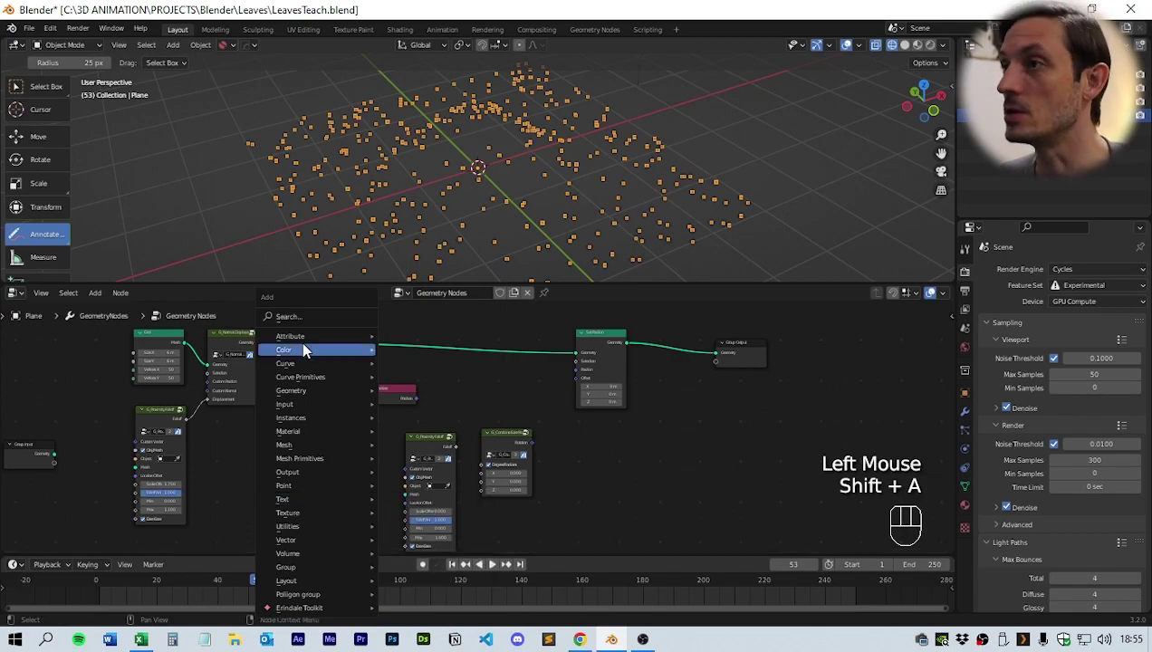
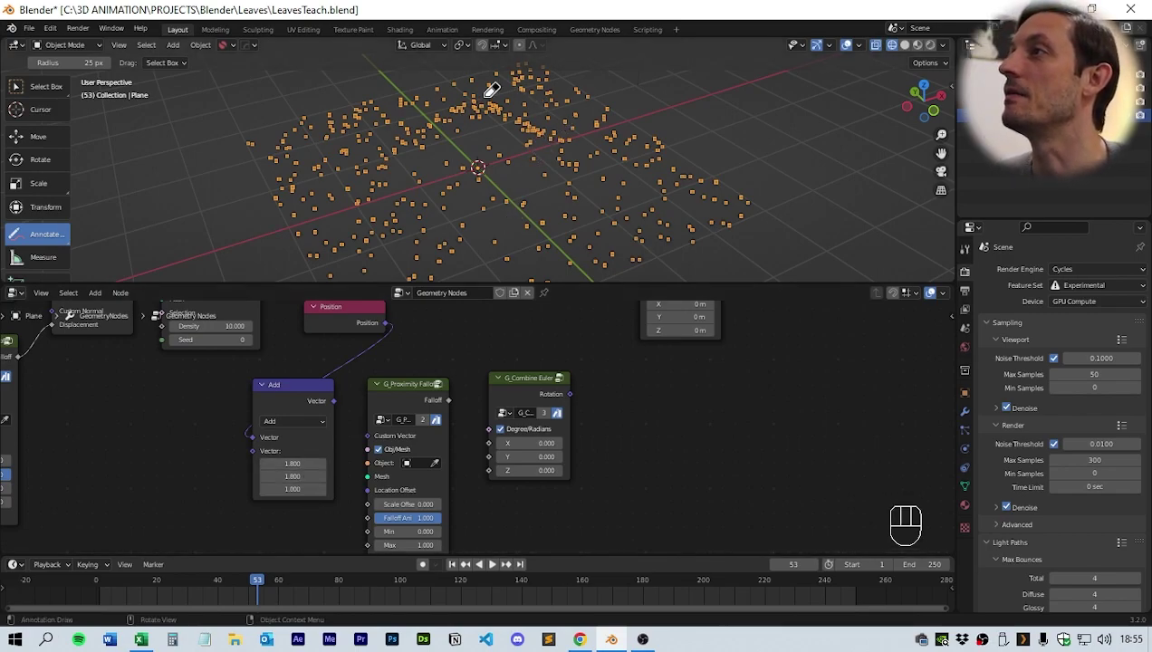
Step: Feed the Add output into the falloff's Custom Vector and its Falloff into Combine Euler Z
click(43, 137)
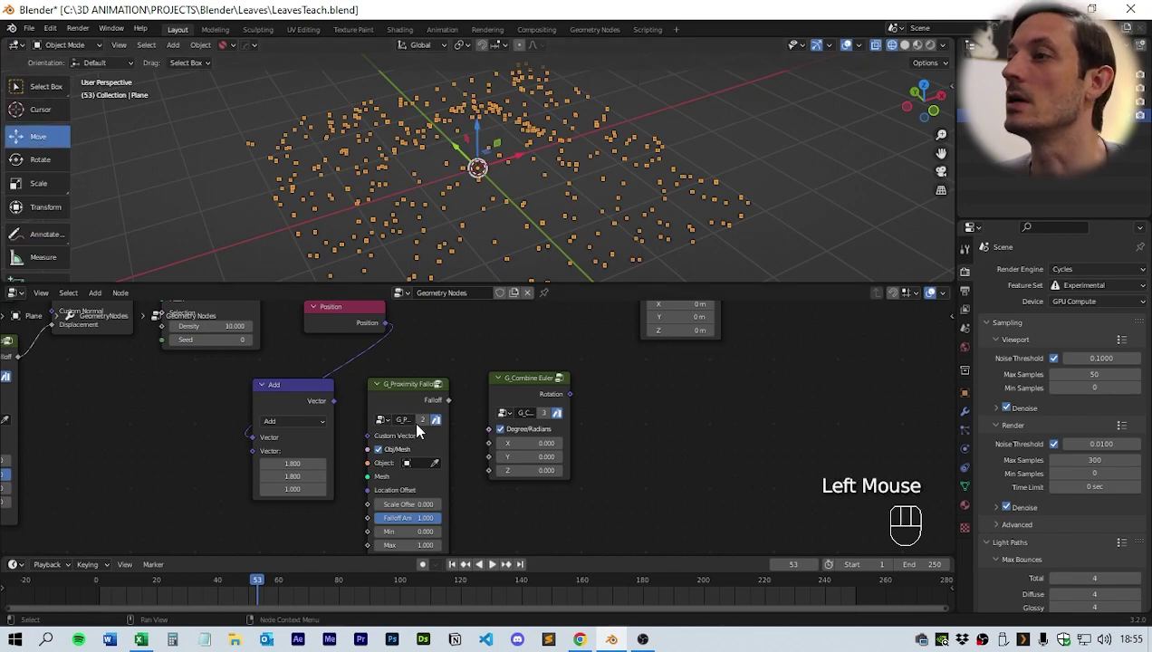
middle_click(528, 413)
scroll(down, 3)
middle_click(459, 391)
drag(312, 421, 340, 448)
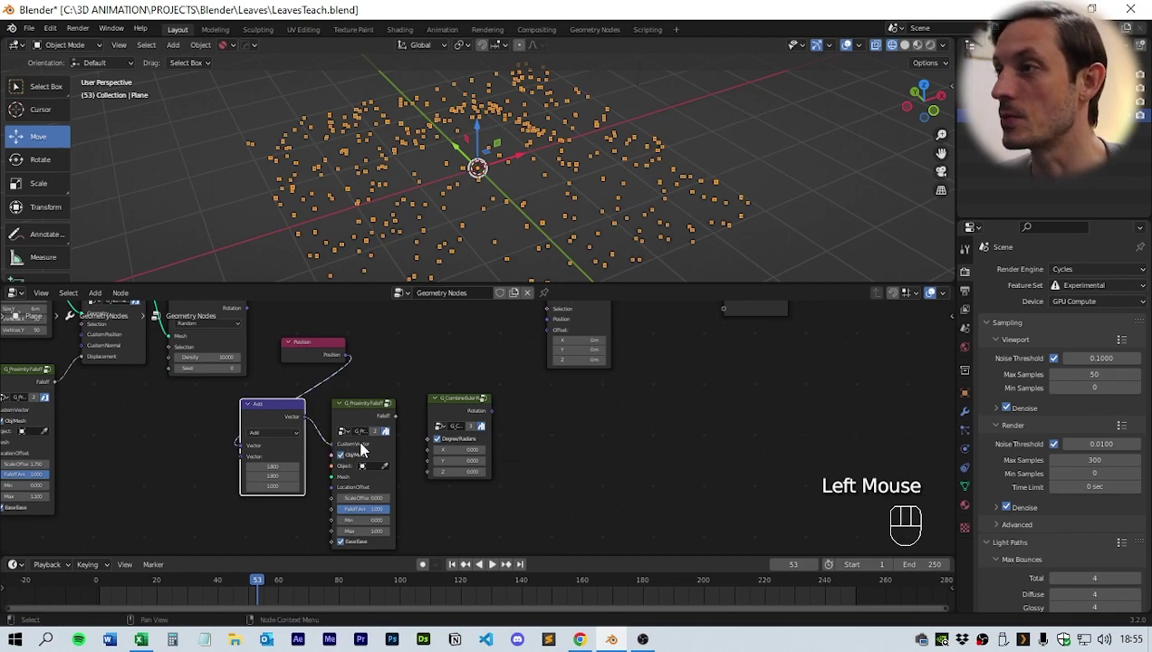
middle_click(414, 464)
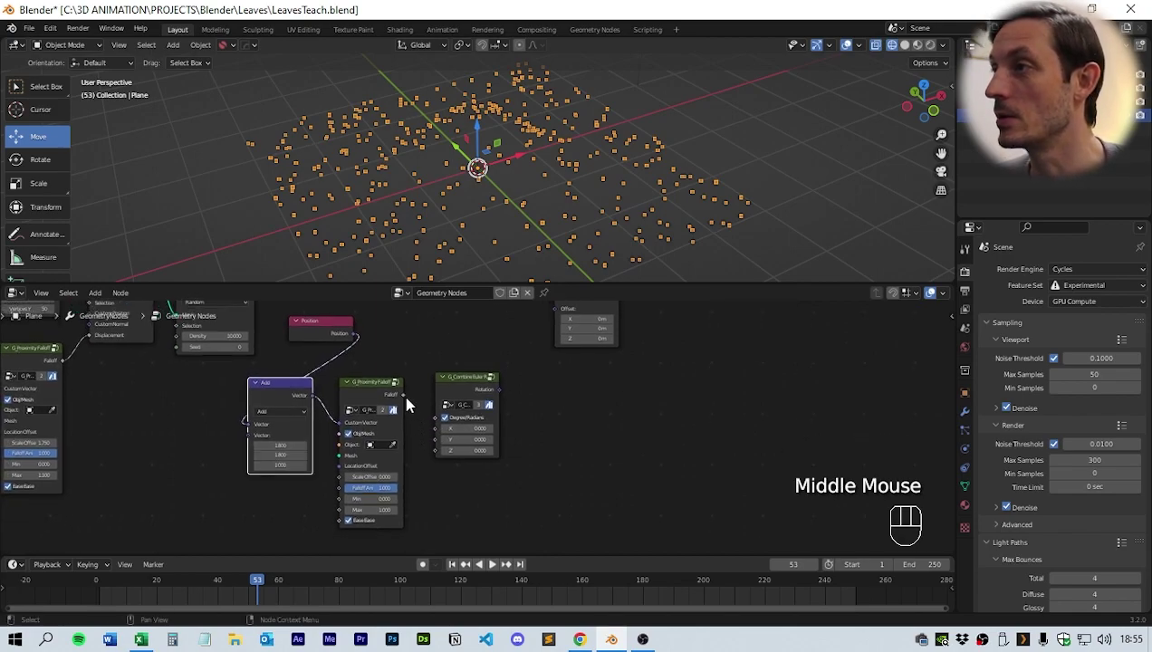
drag(410, 399, 445, 460)
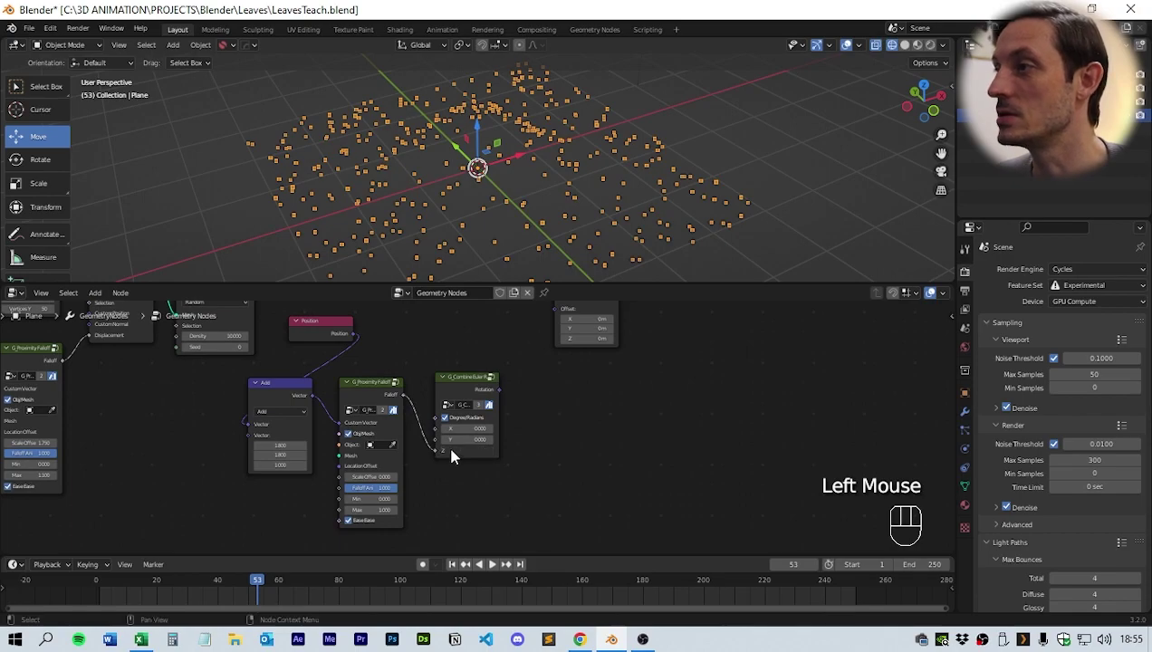
Step: Move the Set Position node further right to make room in the tree
middle_click(585, 407)
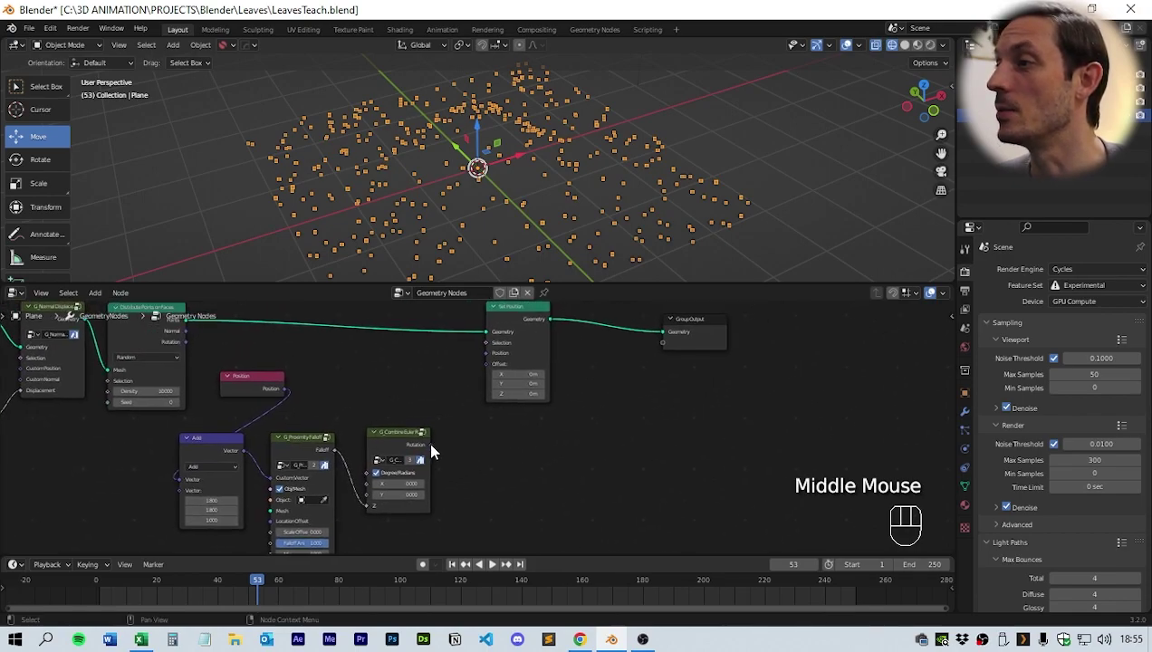
drag(437, 450, 444, 441)
middle_click(468, 426)
drag(495, 337, 541, 333)
middle_click(501, 445)
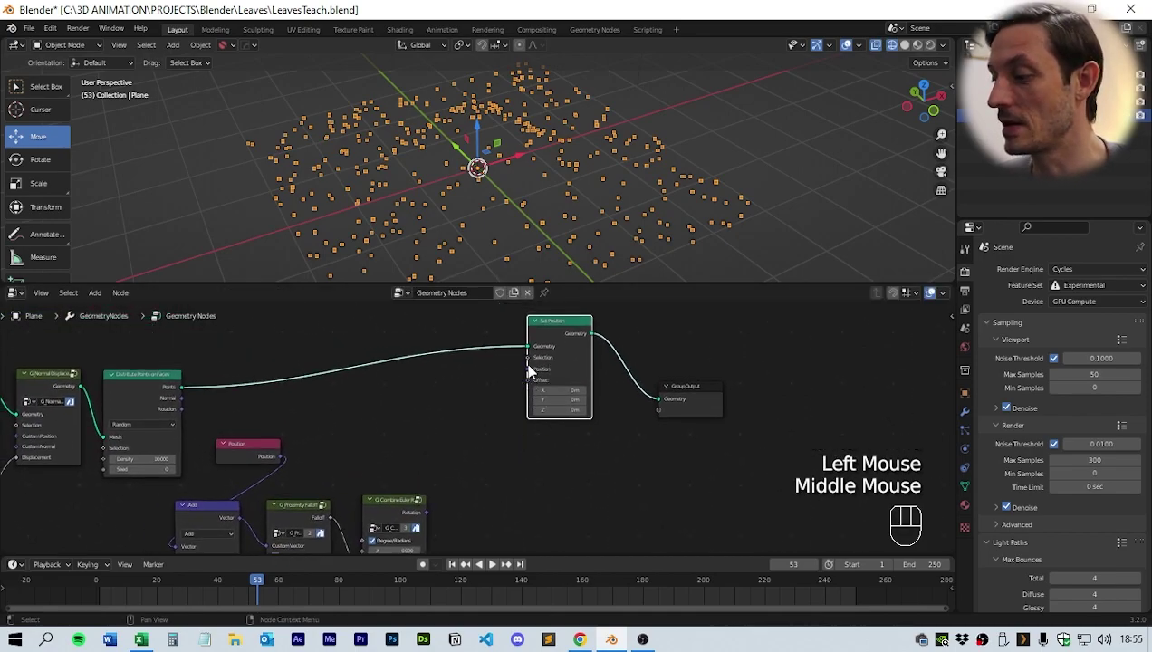
drag(478, 467, 449, 475)
click(448, 474)
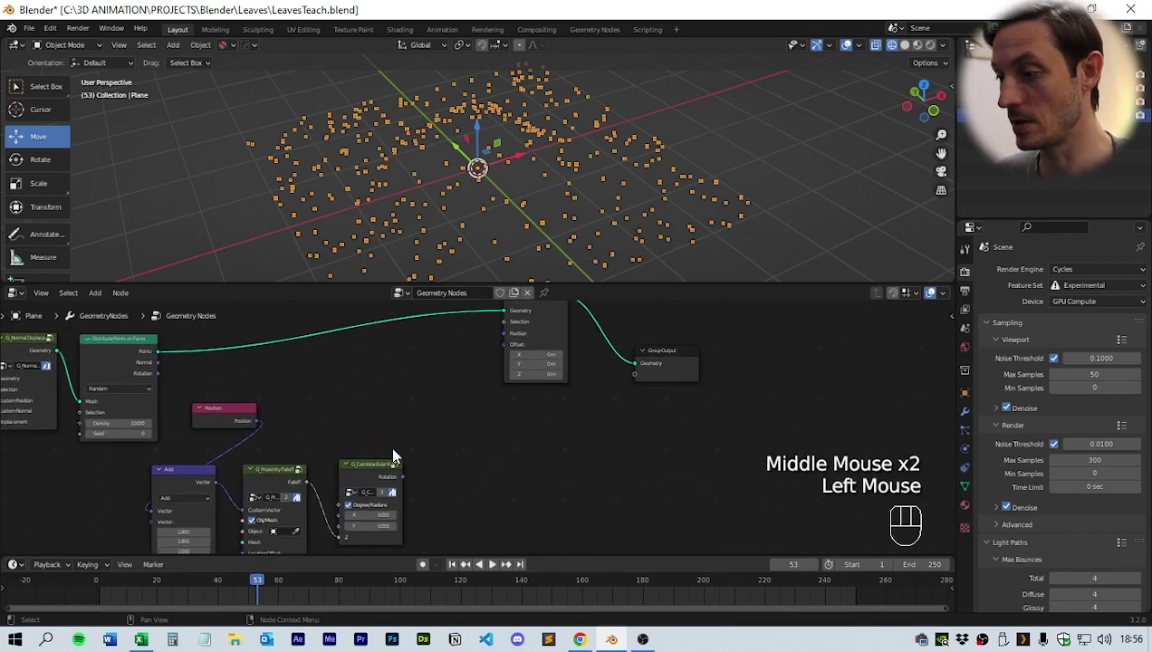
click(449, 432)
Step: Add a Vector Rotate node in Euler mode fed by Position and the Combine Euler rotation
key(shift+a)
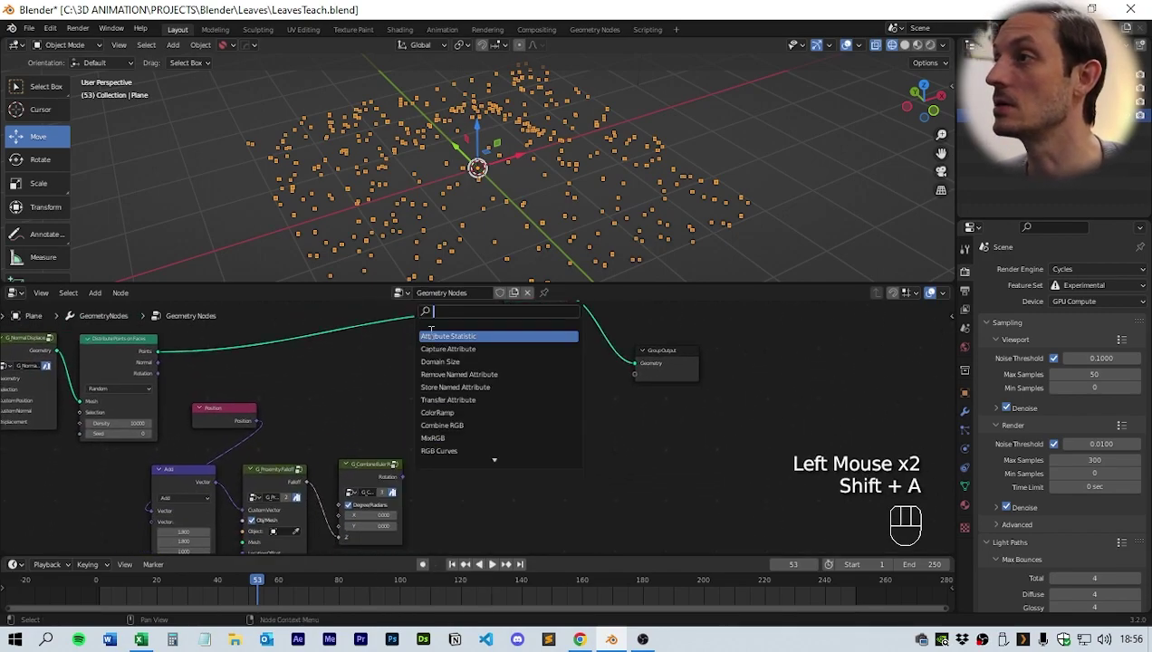
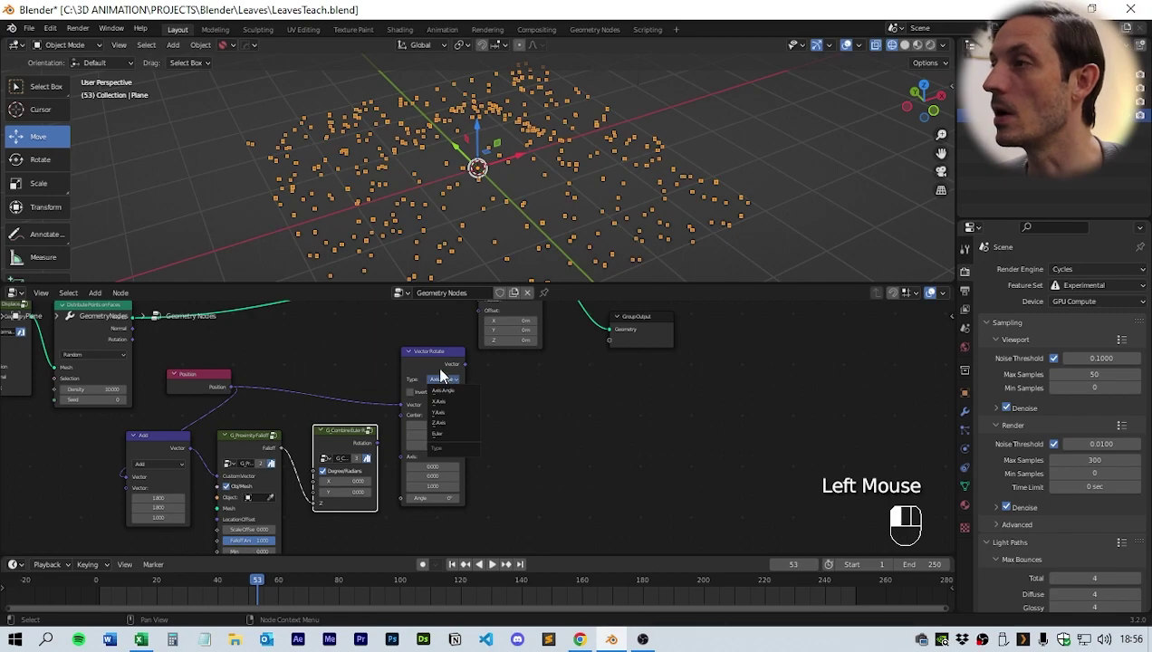
drag(450, 382, 452, 440)
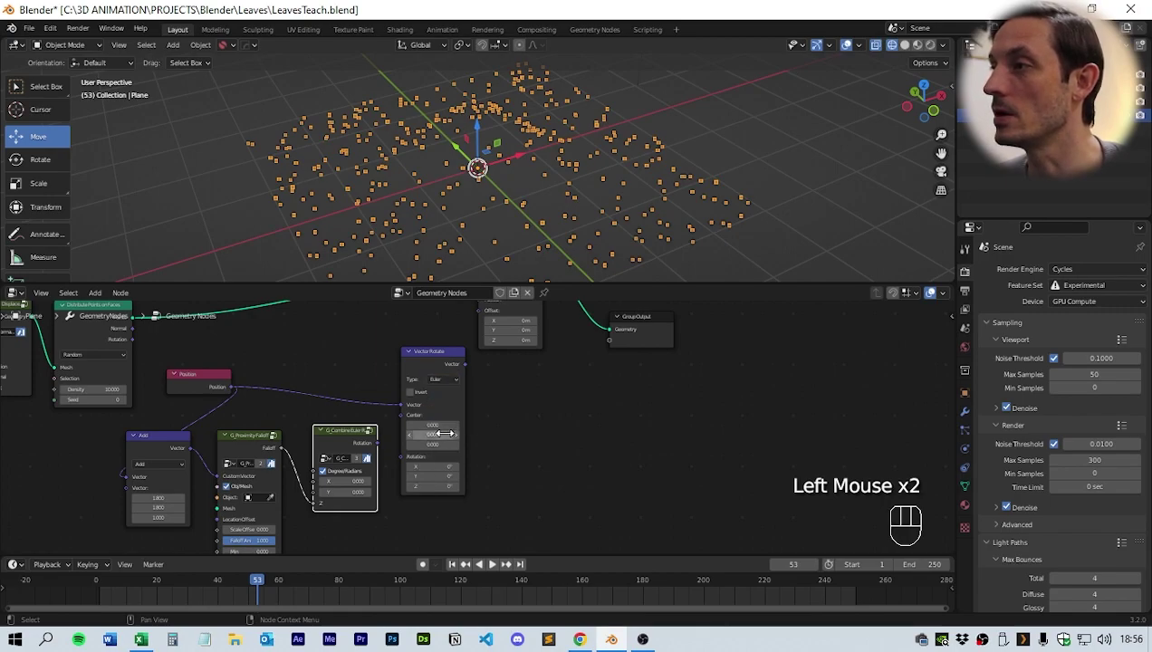
click(383, 447)
drag(388, 444, 413, 460)
Step: Wire the rotated vector into Set Position's Position input
middle_click(524, 397)
click(388, 436)
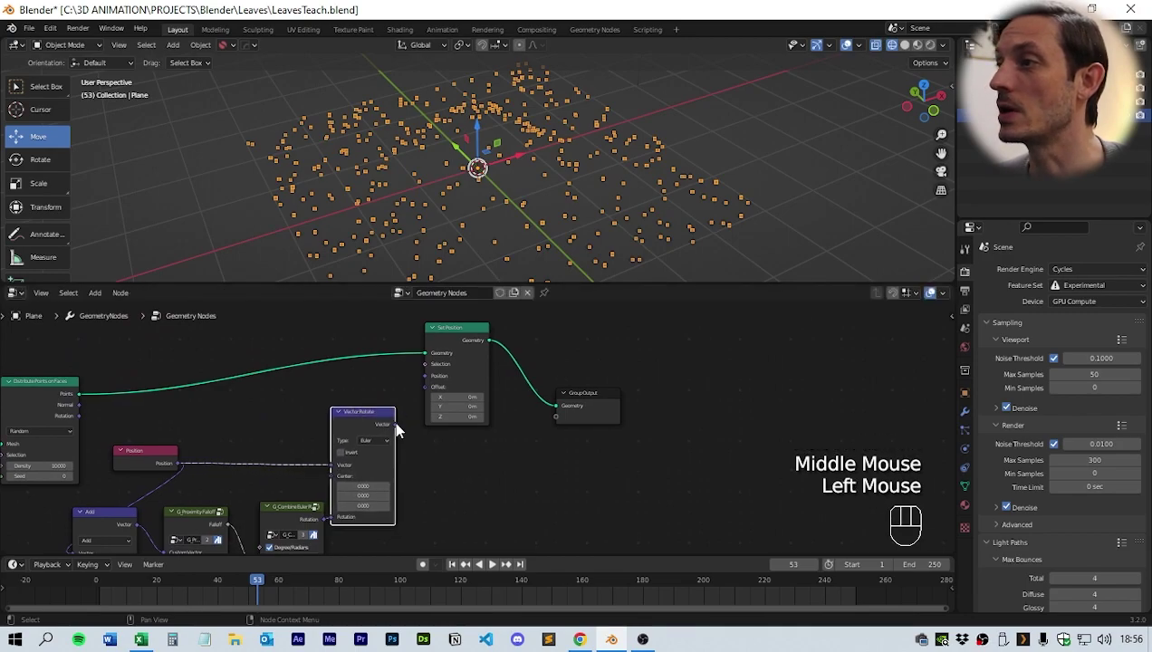
click(400, 430)
drag(405, 430, 430, 381)
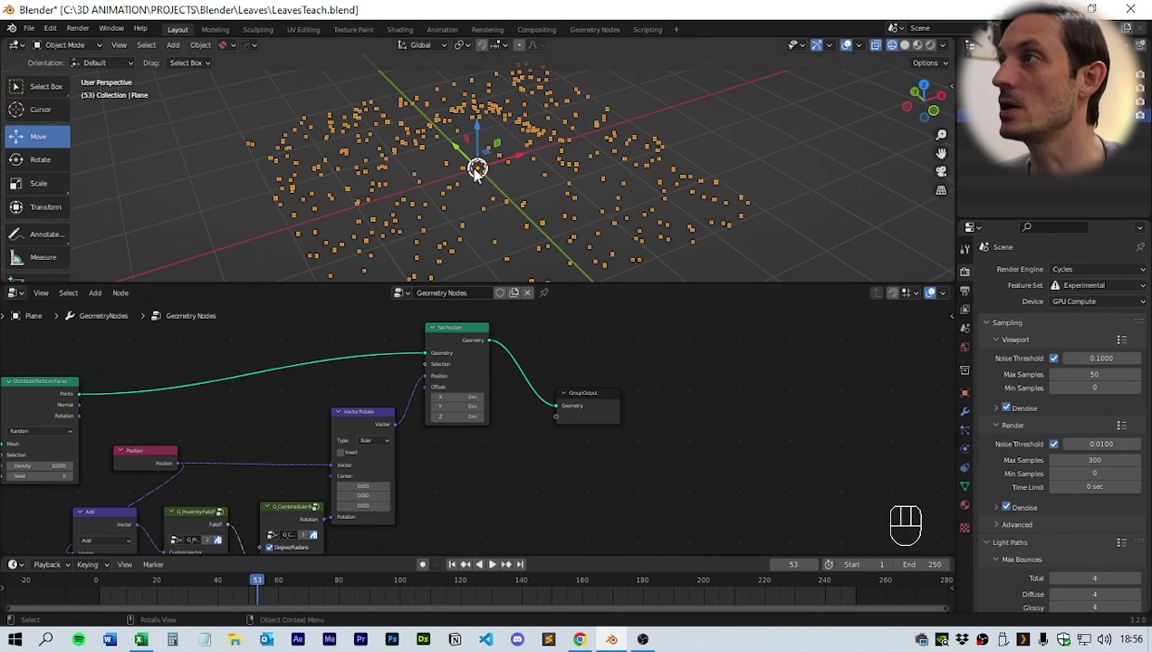
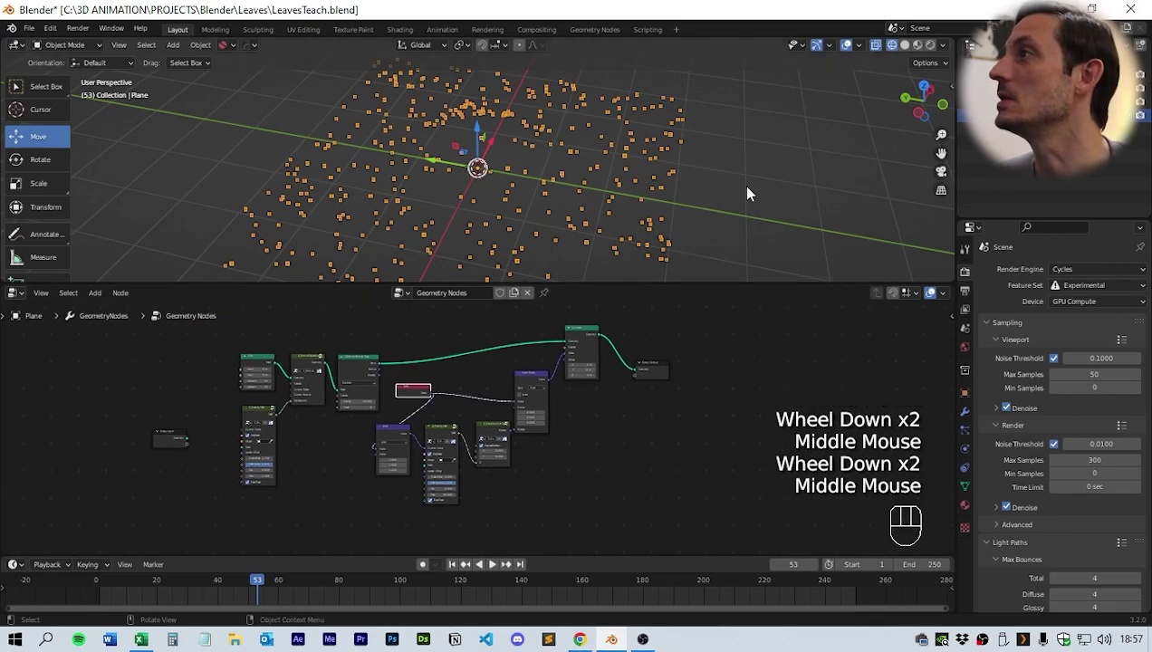
Step: Add an Empty (Plain Axes) at the world origin from the 3D viewport
click(760, 193)
key(shift+a)
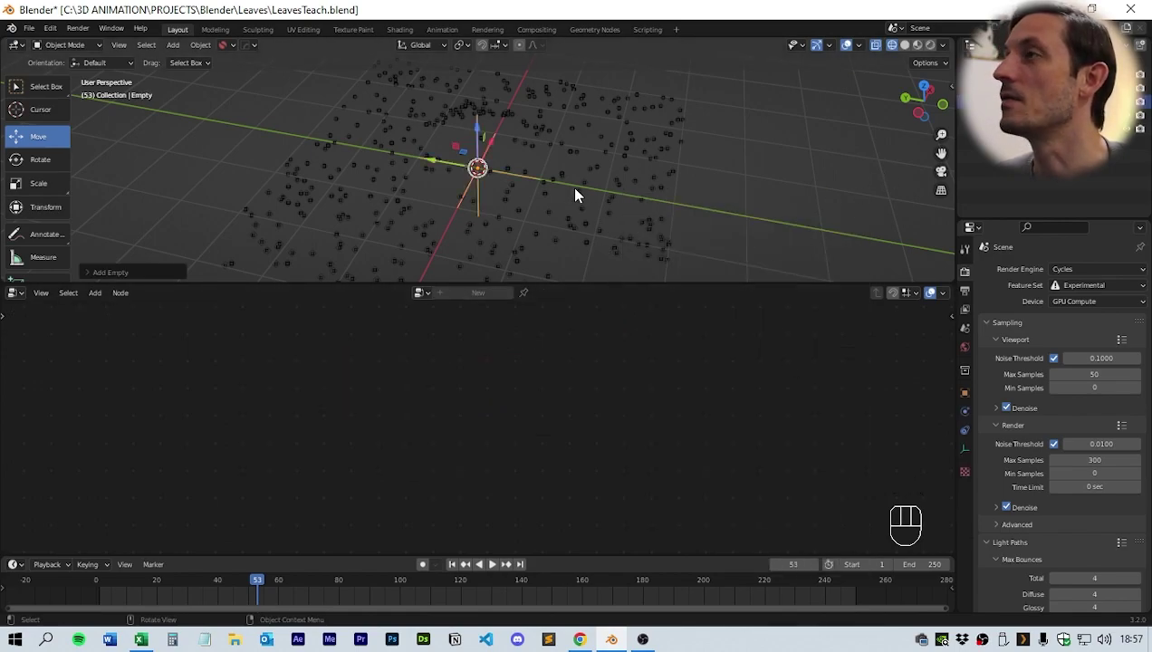
Step: Reselect the plane and point the falloff's Object eyedropper at the Empty
click(507, 234)
scroll(up, 3)
middle_click(296, 475)
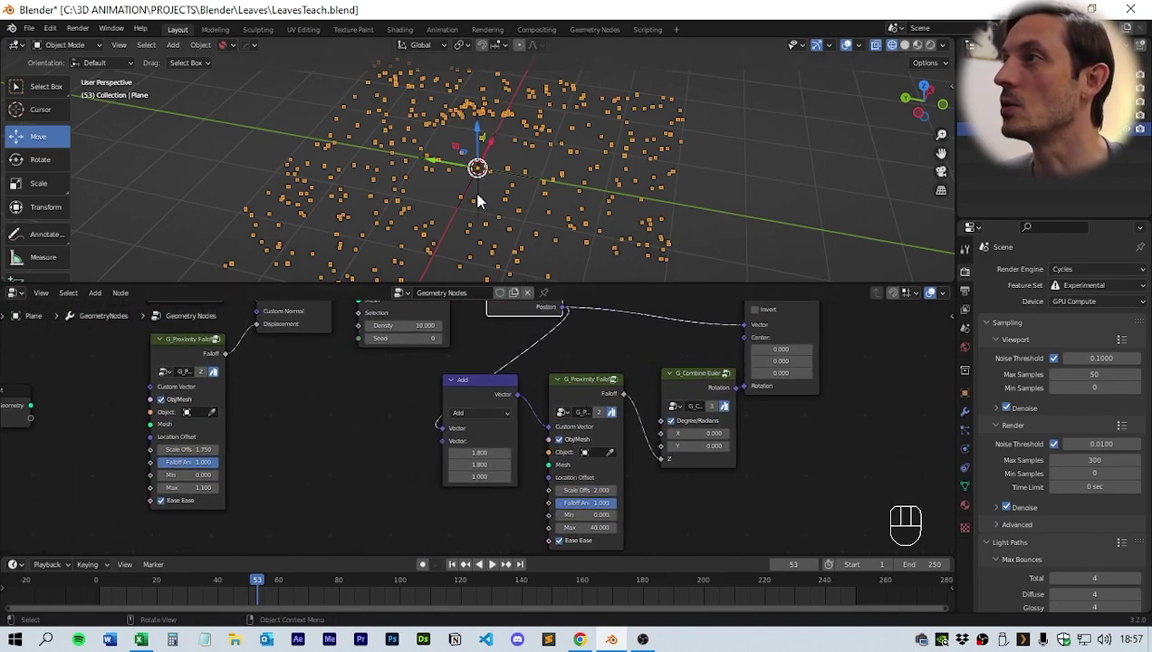
click(475, 187)
click(522, 223)
click(217, 419)
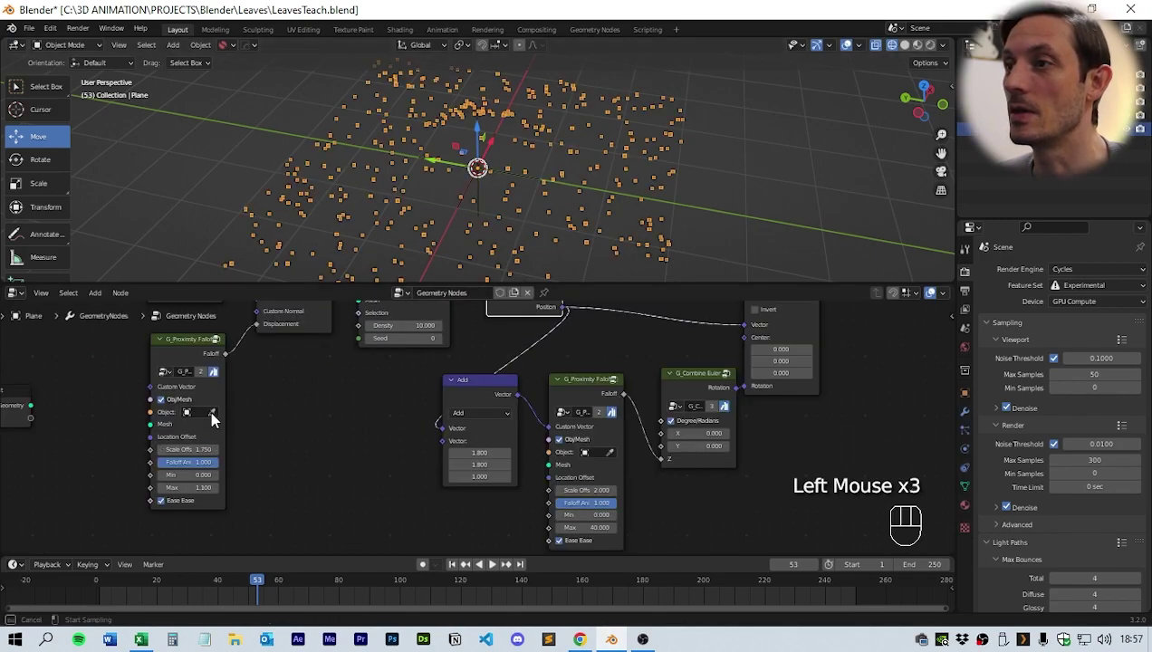
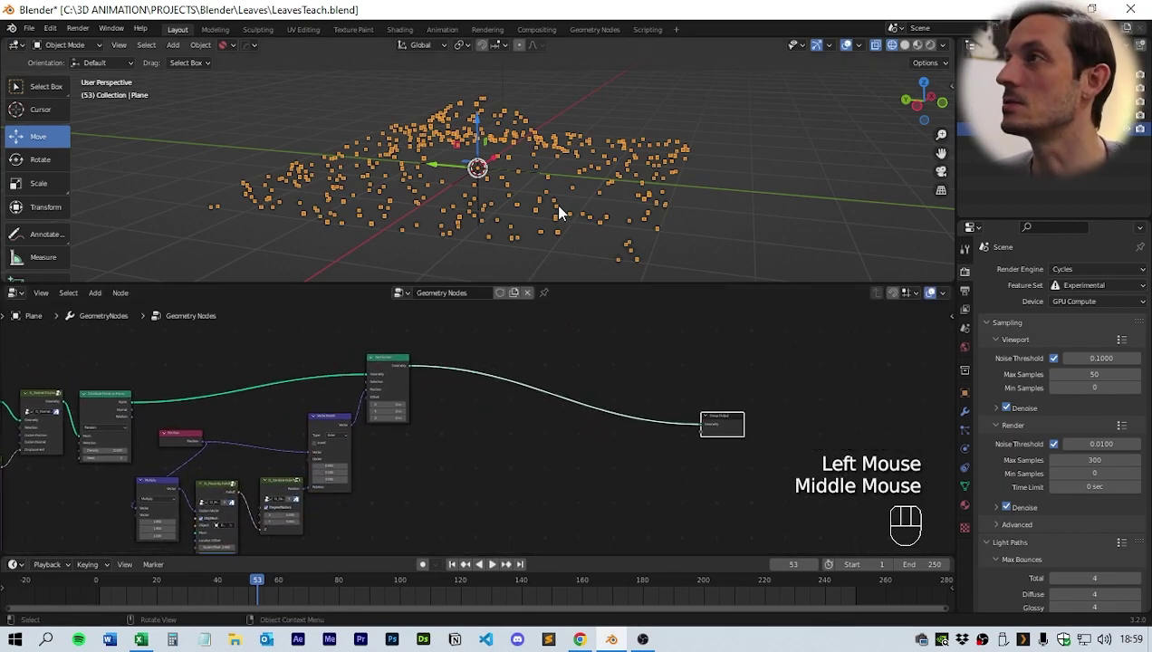
Step: Switch the Vector Math node to Multiply and inspect the warped scatter
drag(469, 132, 515, 182)
scroll(up, 3)
click(502, 452)
middle_click(483, 470)
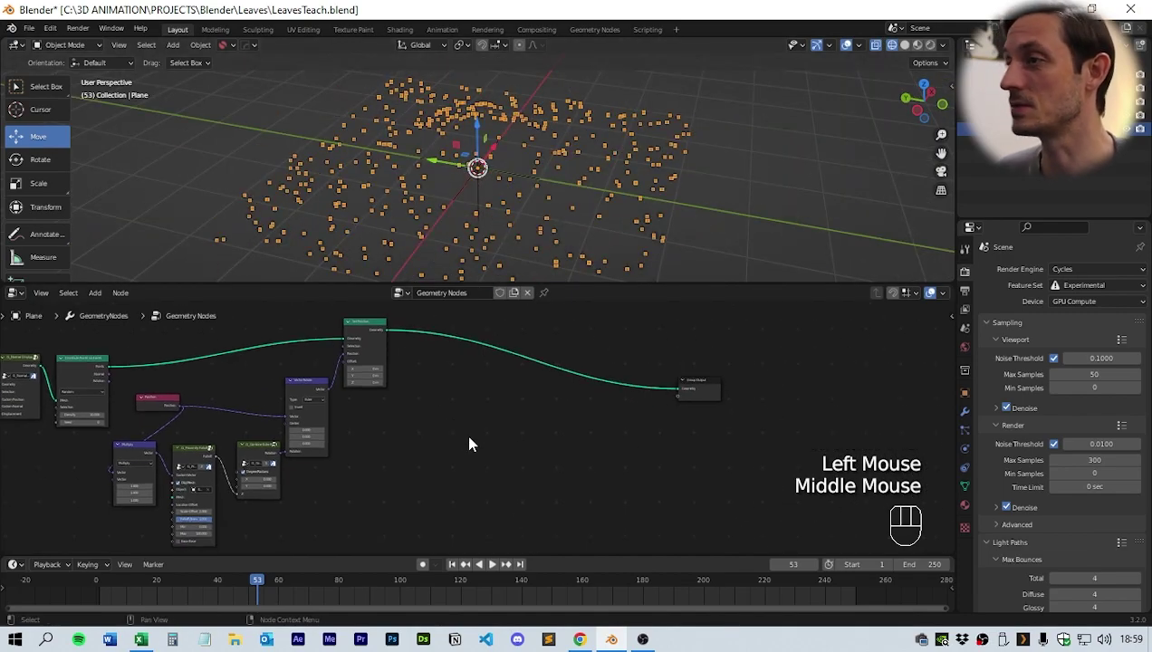
key(shift+a)
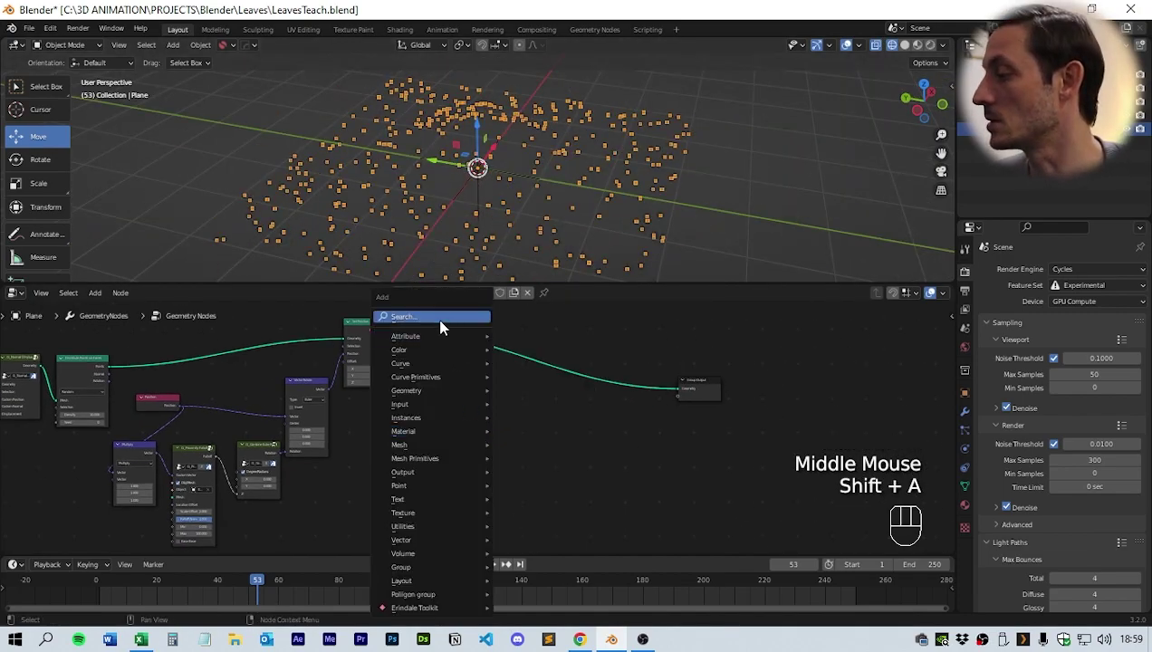
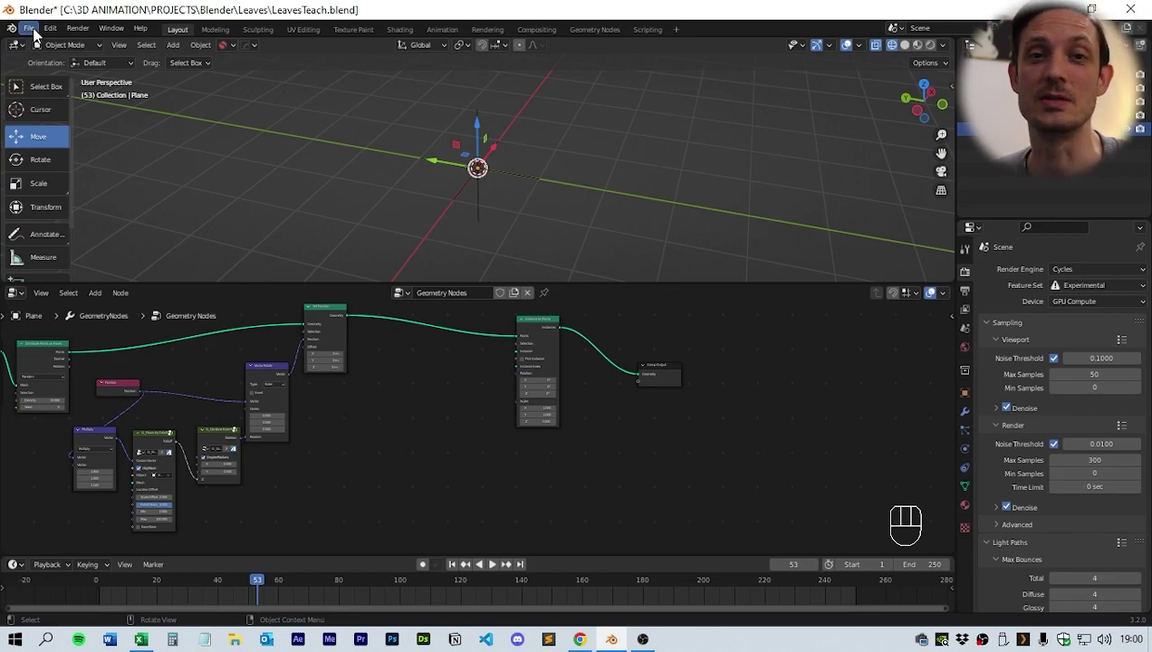
Step: Start File > Append to bring the LeafReal collection in from the assets .blend
drag(33, 35, 70, 182)
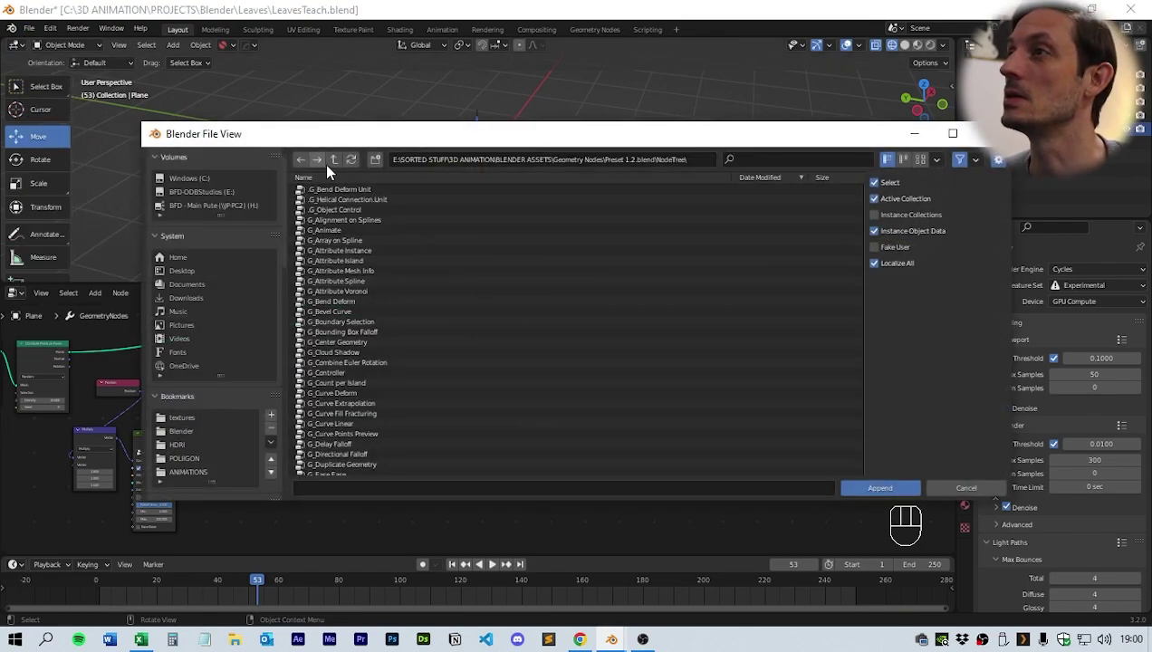
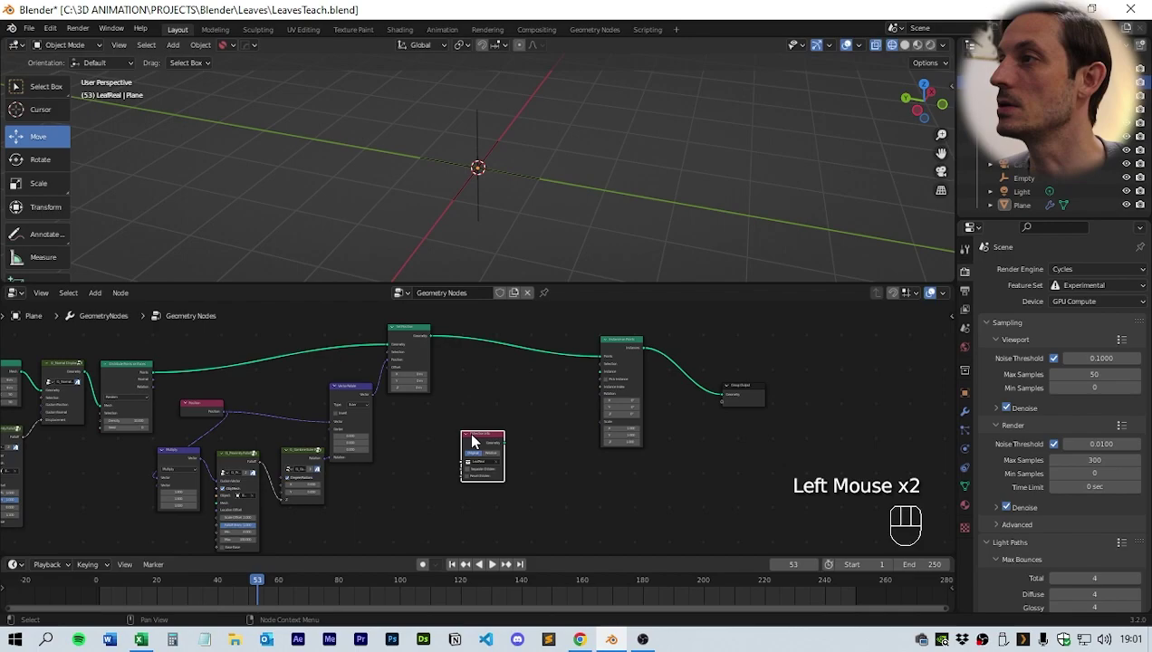
Step: Connect the Collection Info Geometry to the Instance on Points Instance input
scroll(up, 3)
middle_click(571, 457)
drag(468, 403, 532, 364)
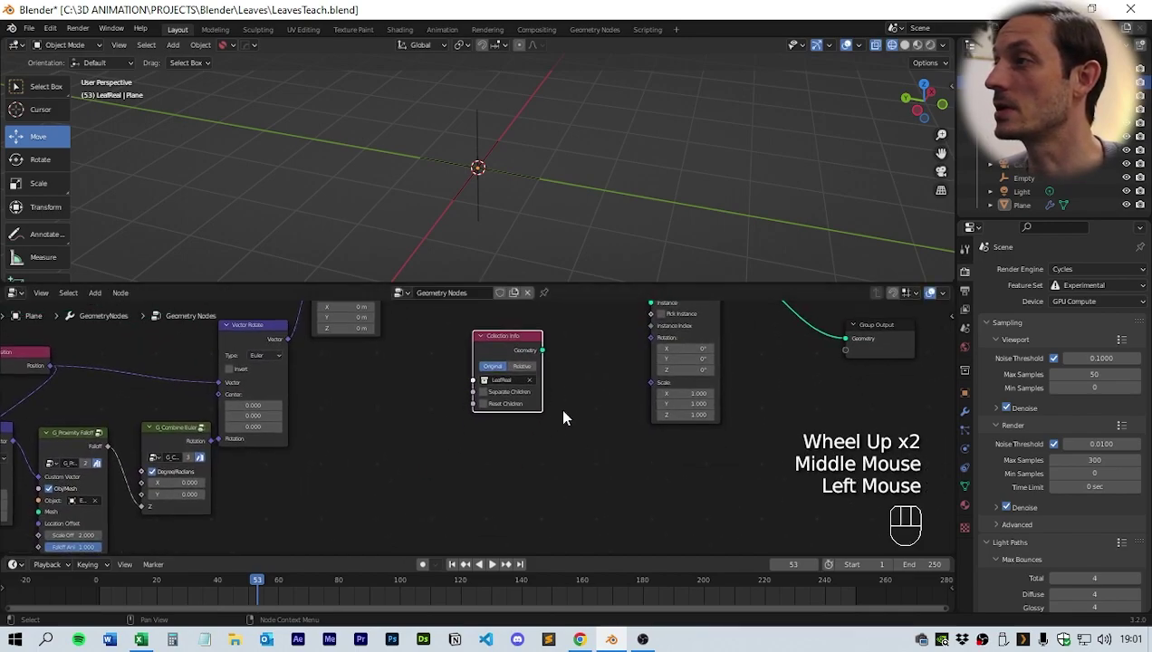
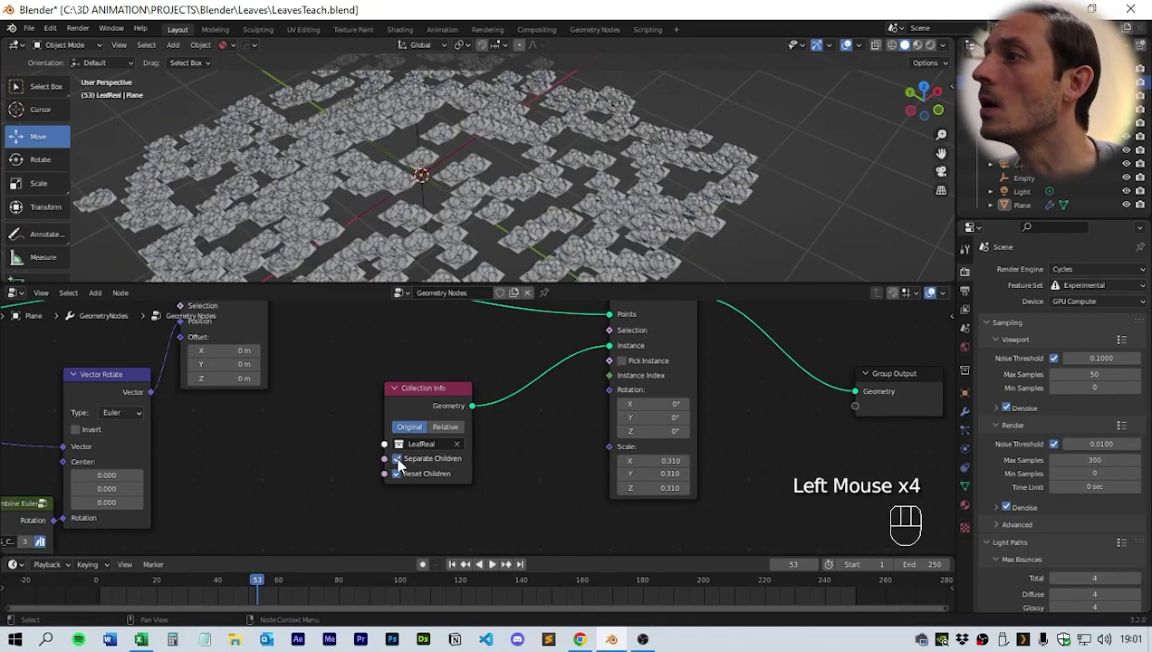
Step: Set Collection Info to Relative and check the LeafReal leaves scattered at scale 0.310
click(454, 429)
scroll(up, 3)
drag(570, 225, 584, 224)
scroll(down, 3)
drag(580, 229, 561, 236)
scroll(down, 3)
middle_click(563, 233)
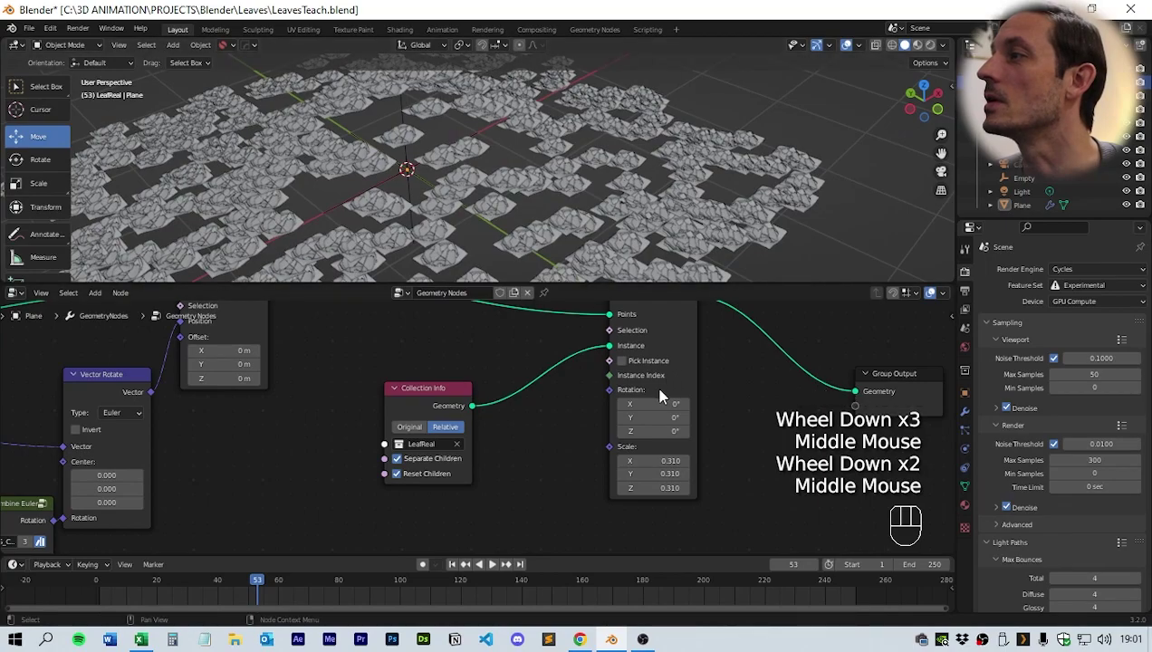
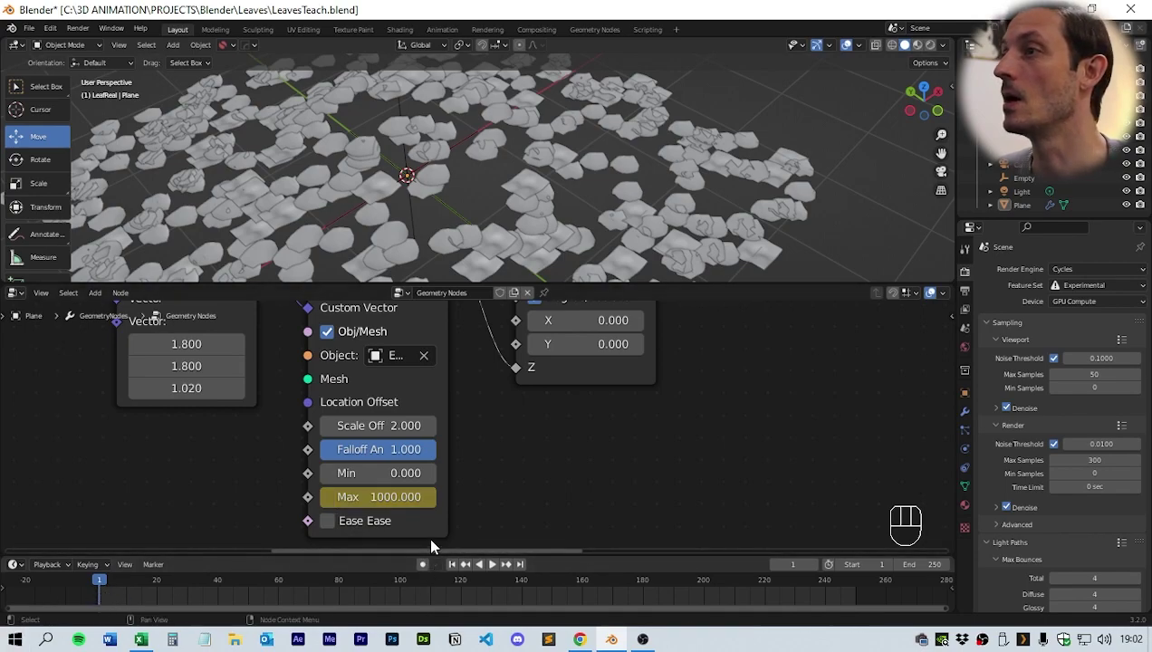
click(444, 398)
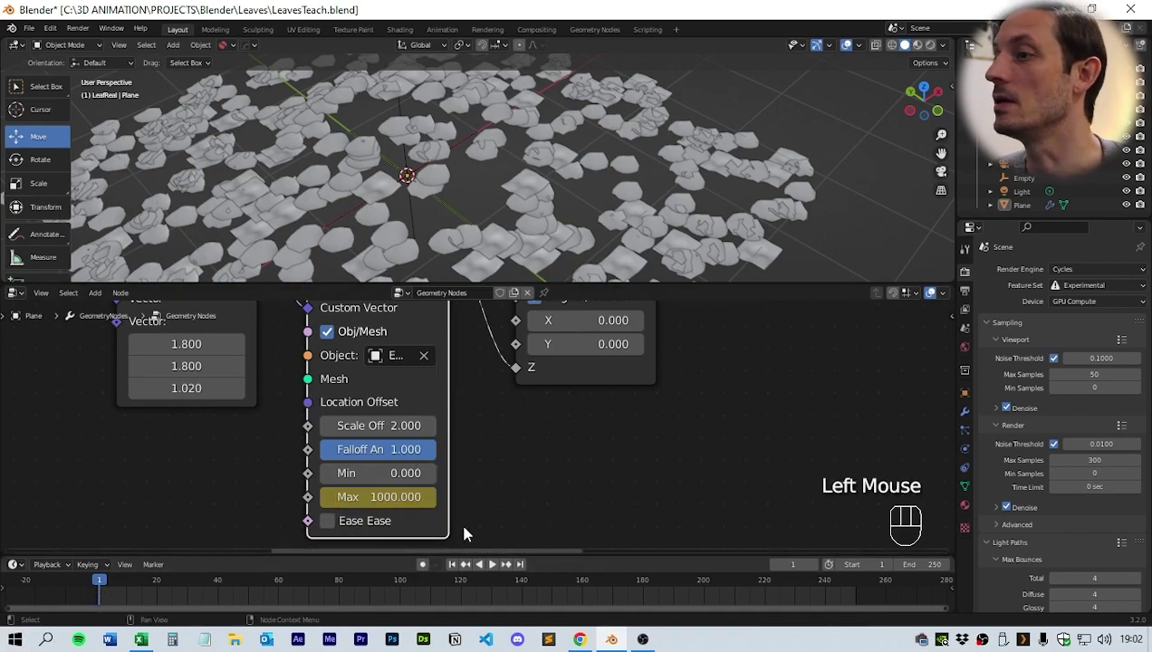
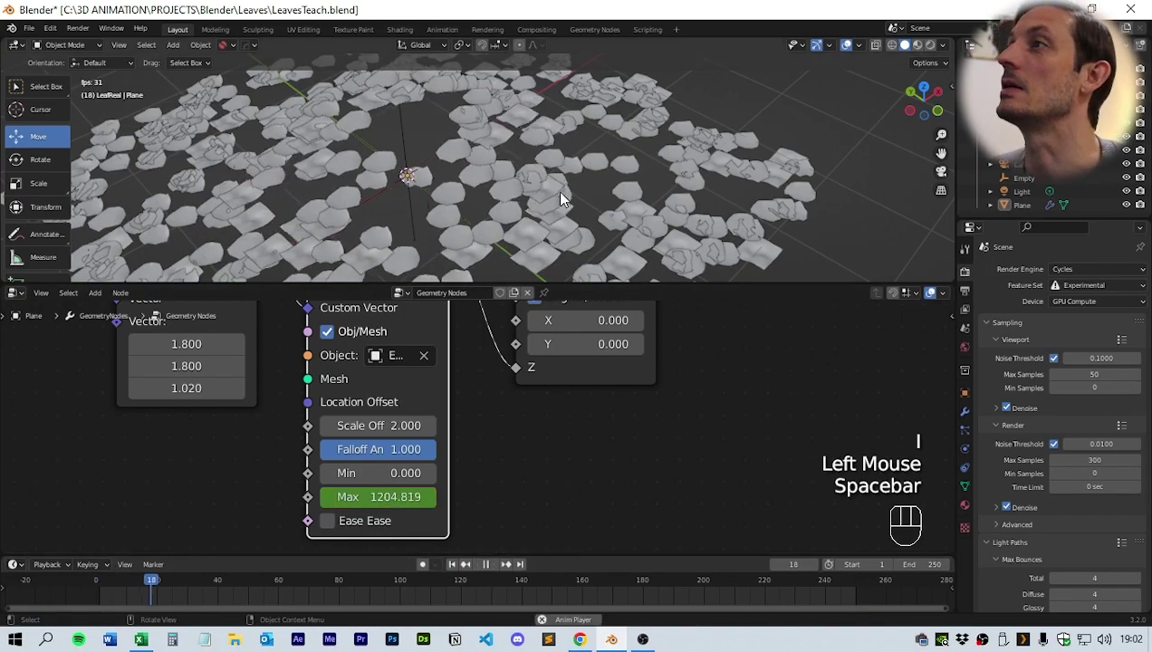
scroll(down, 3)
drag(511, 200, 611, 196)
scroll(up, 3)
drag(622, 187, 478, 184)
scroll(down, 3)
scroll(up, 3)
drag(460, 186, 553, 204)
scroll(up, 3)
drag(582, 197, 553, 189)
key(space)
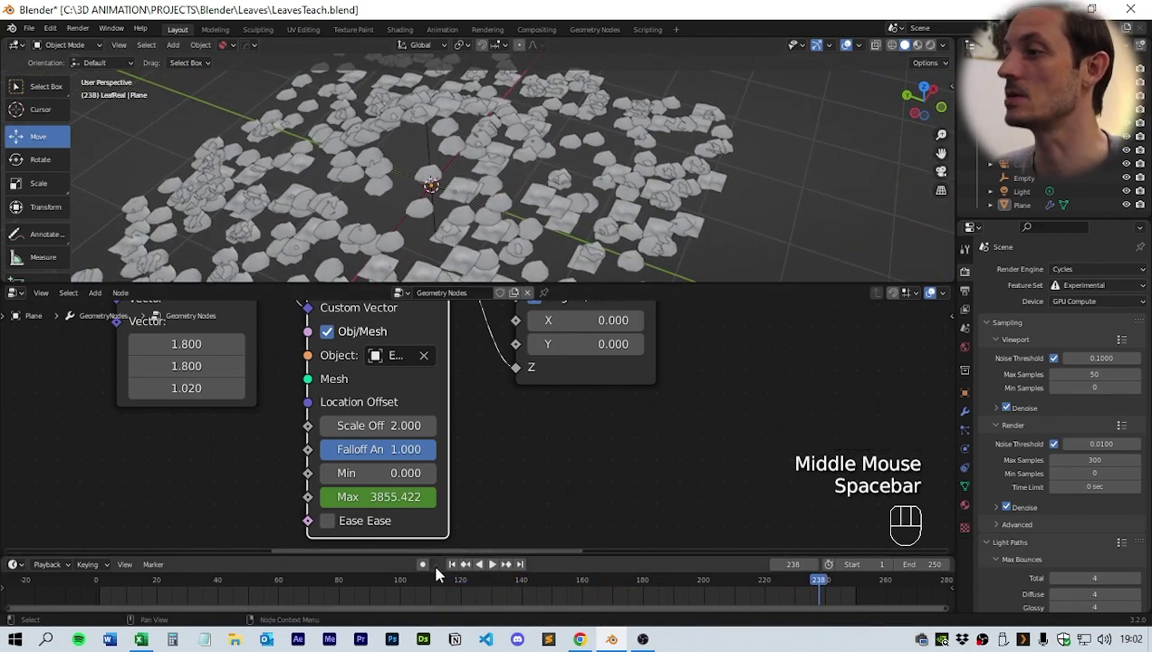
click(456, 571)
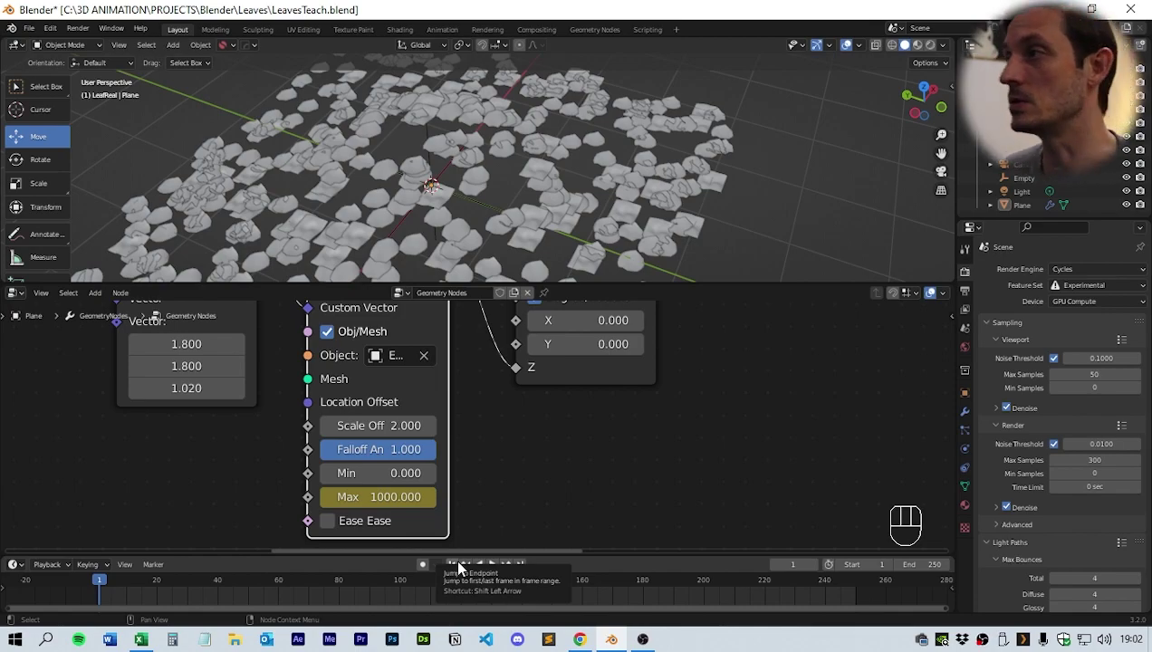
scroll(down, 3)
Step: Nudge the Collection Info node right and deselect it to clear the graph
middle_click(627, 464)
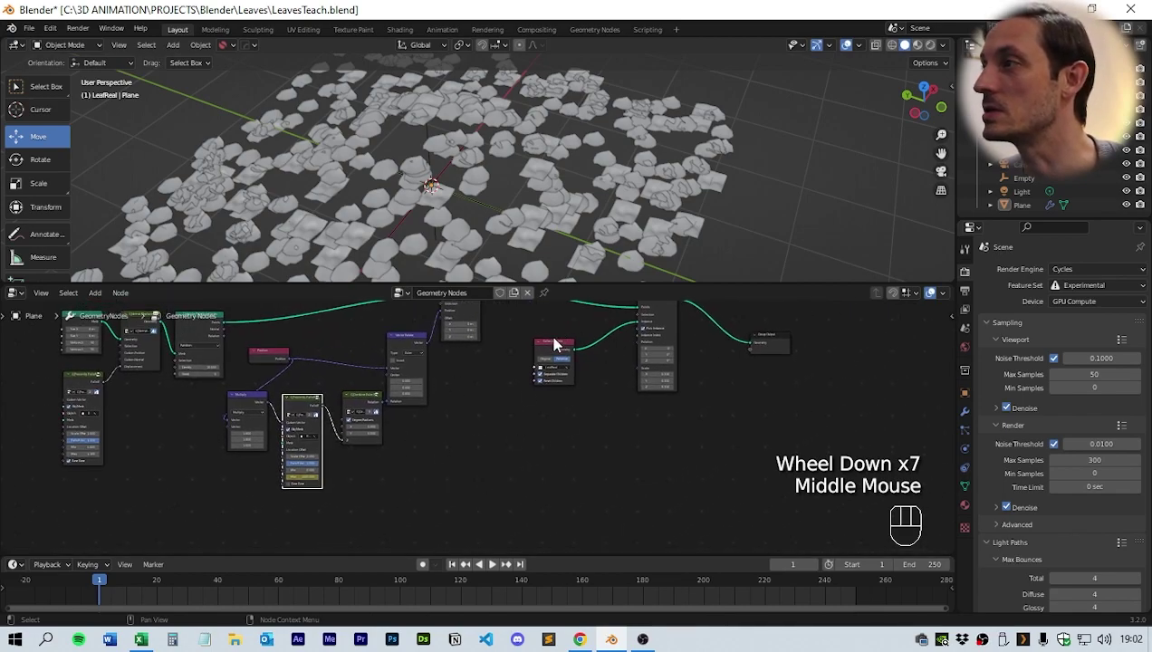
drag(558, 353, 584, 358)
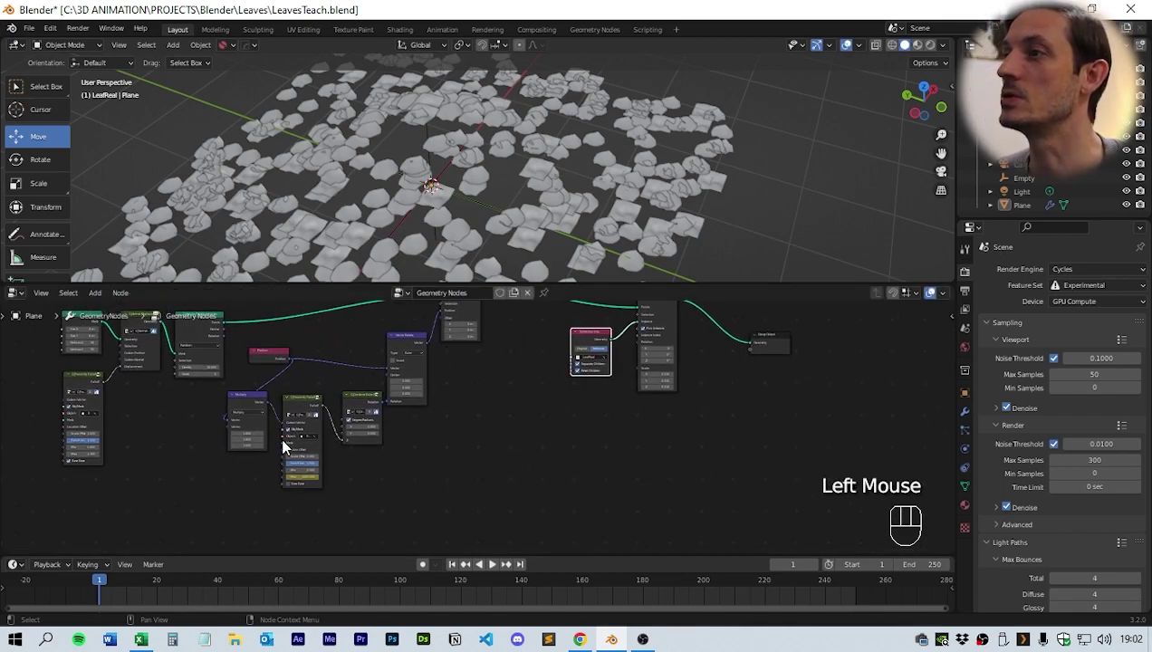
middle_click(548, 441)
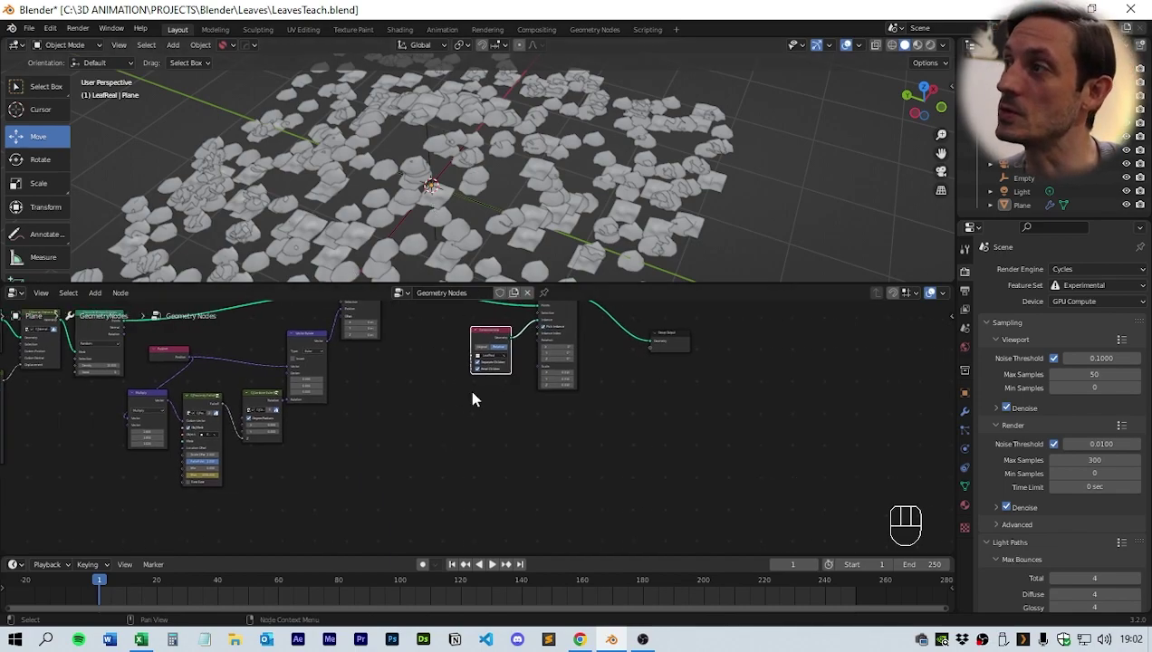
middle_click(476, 426)
click(461, 441)
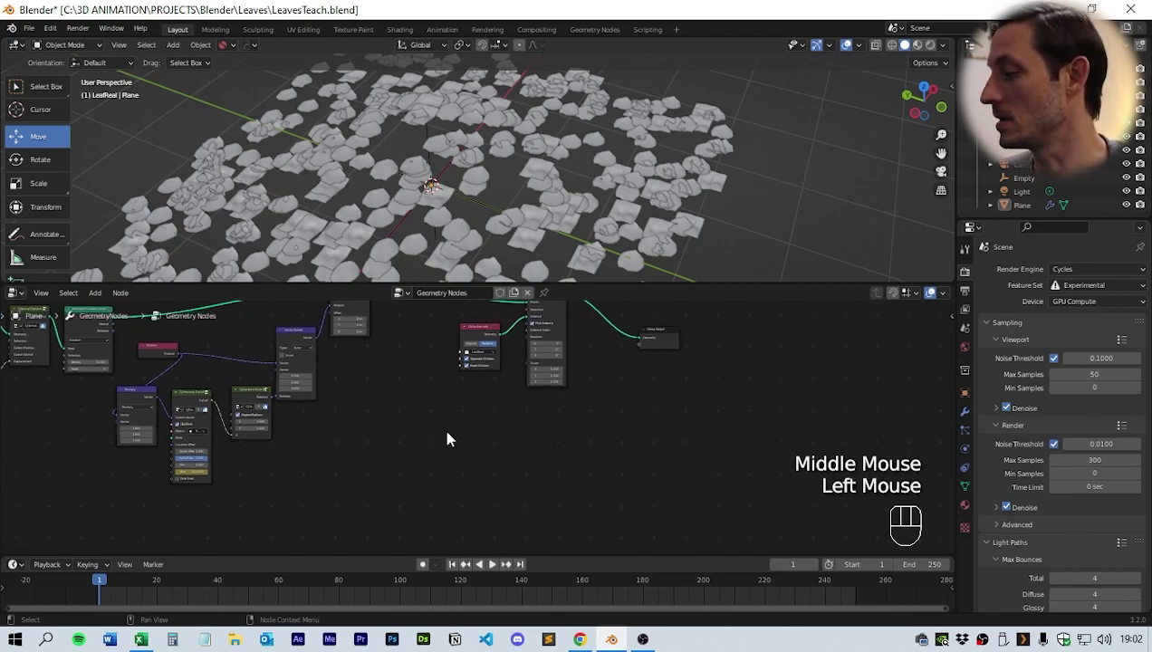
Step: Duplicate the Multiply, G_ProximityFalloff and G_CombineEuler nodes below the originals
drag(93, 394, 262, 451)
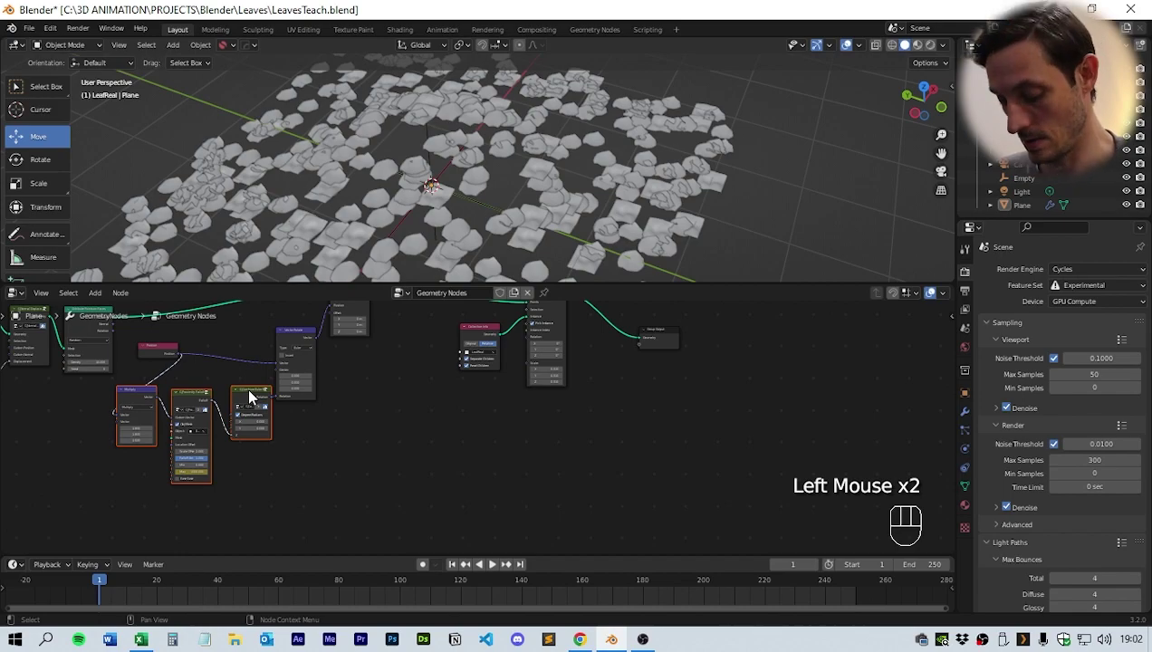
key(shift+d)
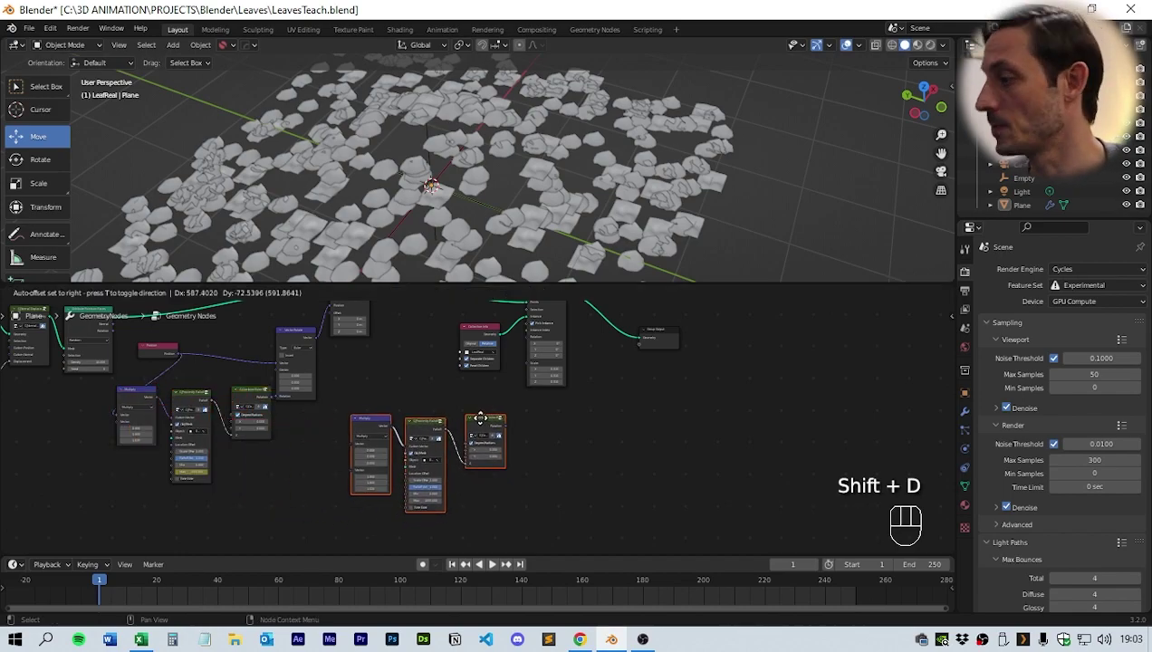
click(485, 425)
middle_click(294, 467)
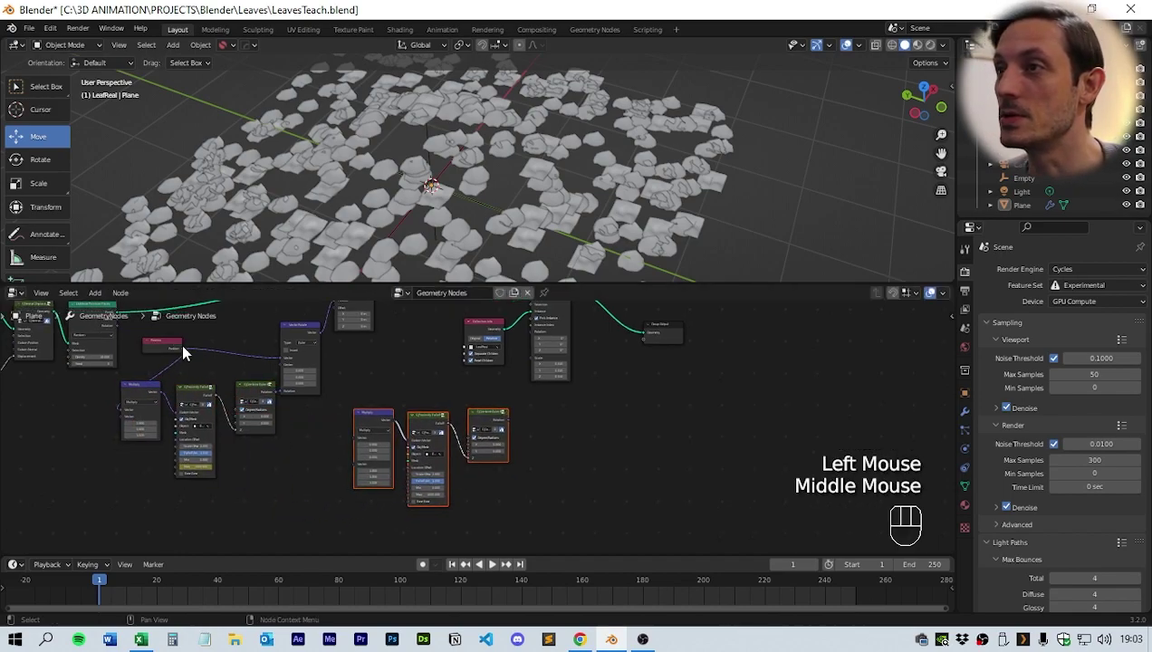
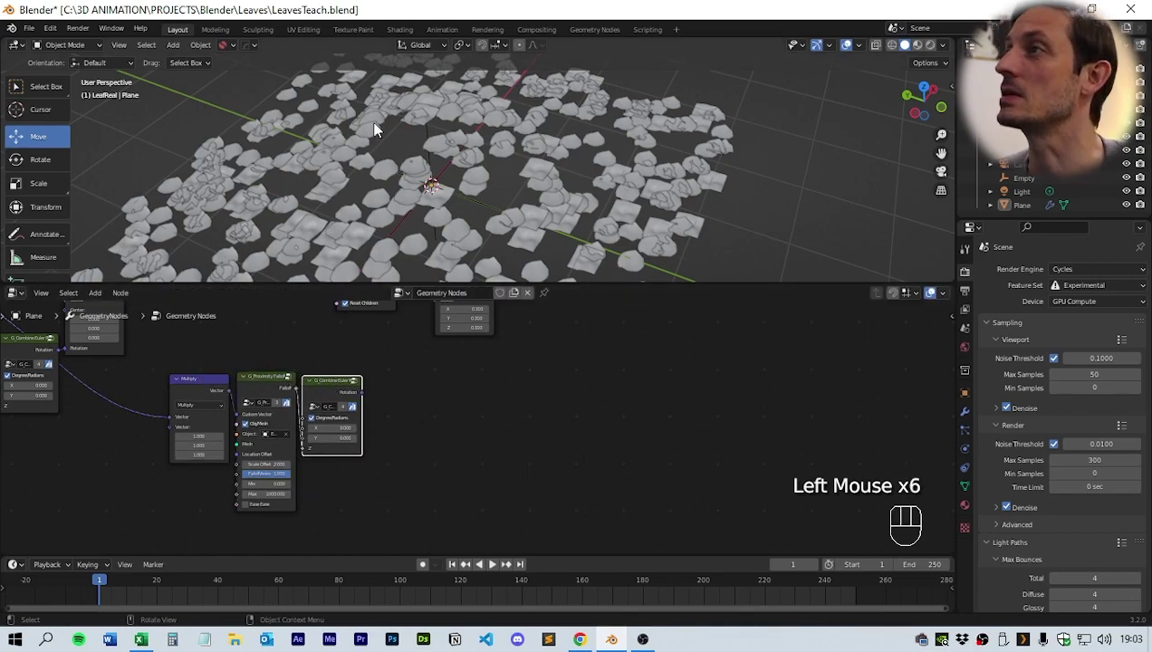
Step: Enlarge the 3D view and add a G_Noise3D group node to the graph
drag(532, 176, 534, 130)
drag(480, 139, 454, 87)
drag(558, 173, 473, 276)
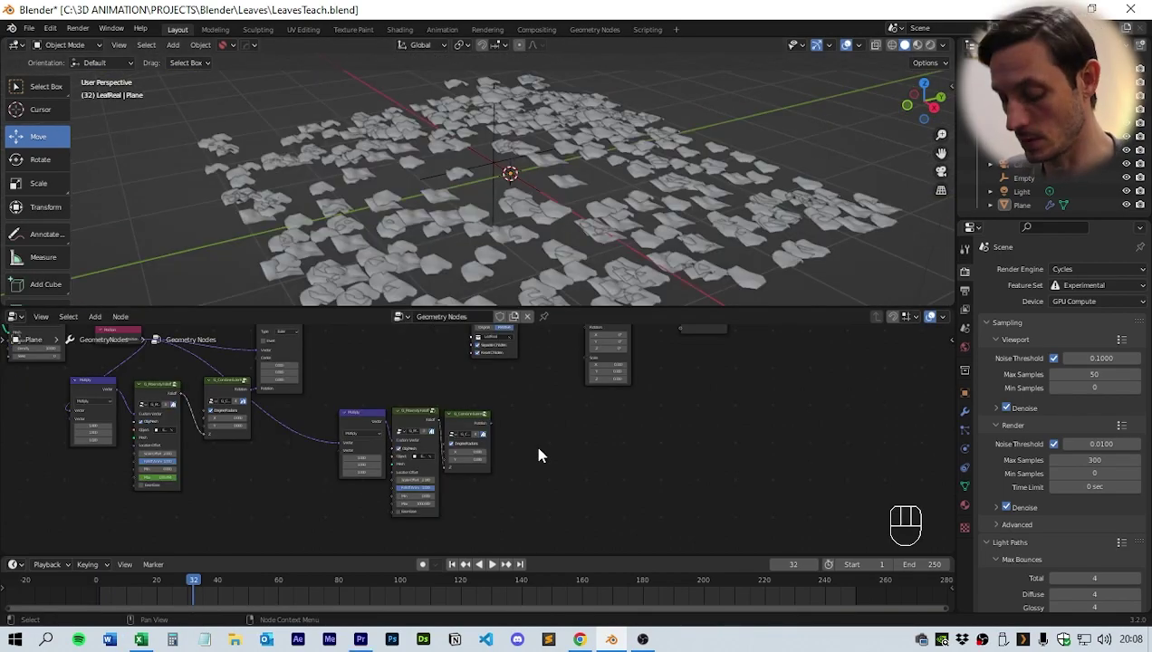
key(shift+a)
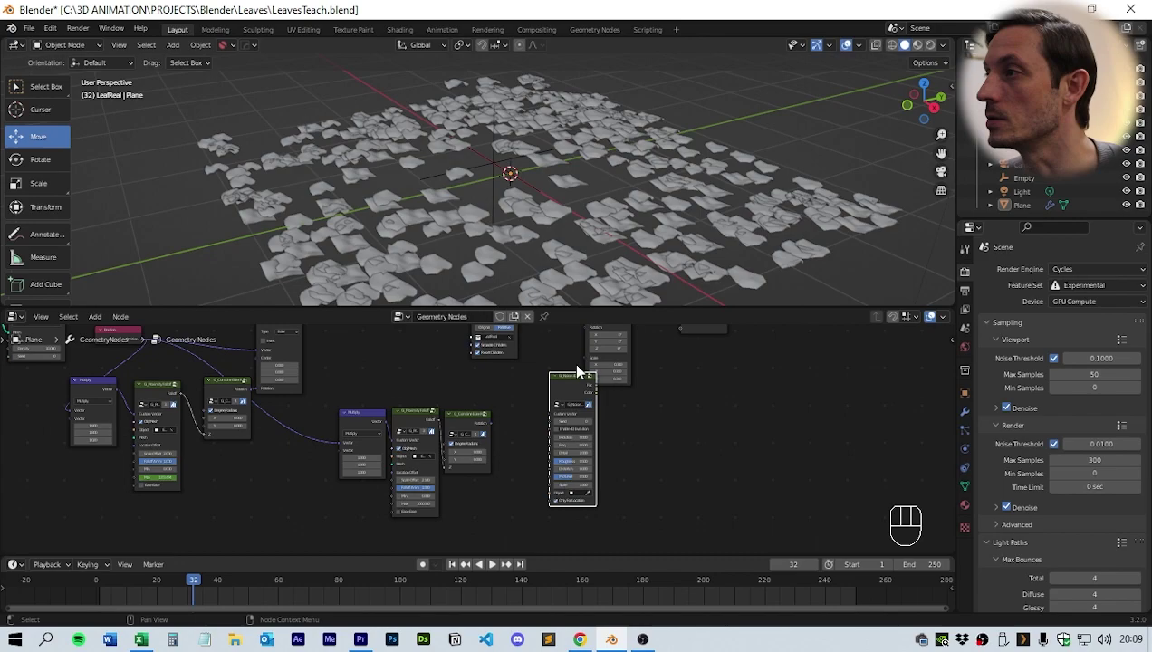
click(578, 383)
scroll(up, 3)
middle_click(639, 443)
click(602, 450)
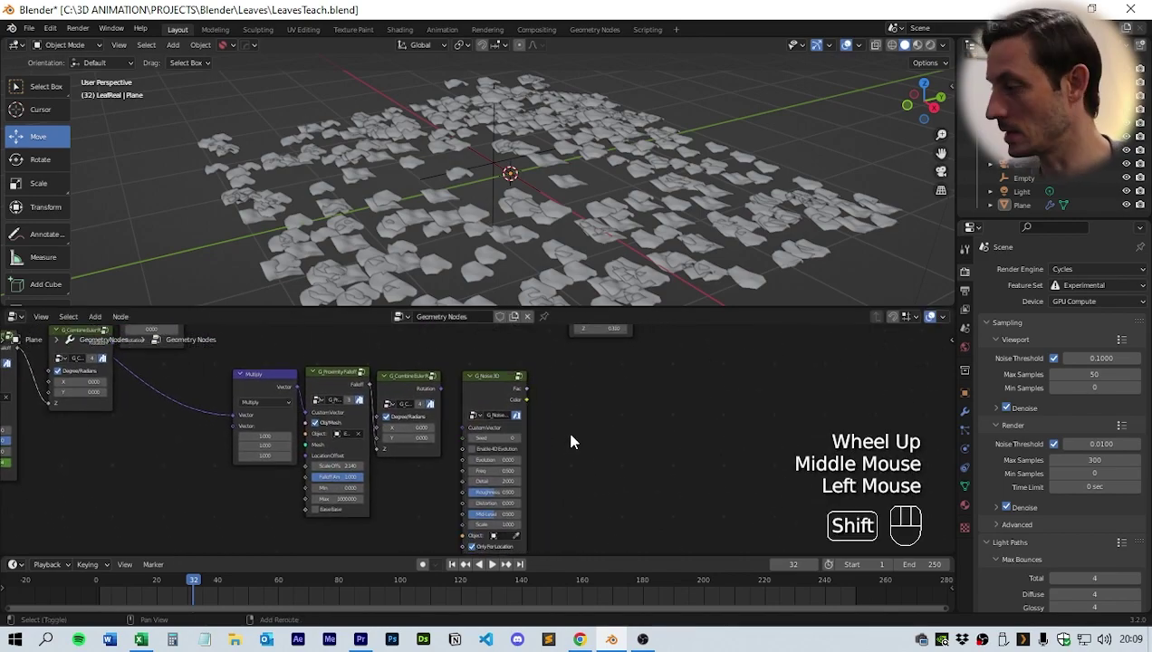
Step: Add a Euler-mode Vector Rotate node beside the noise node
key(shift+a)
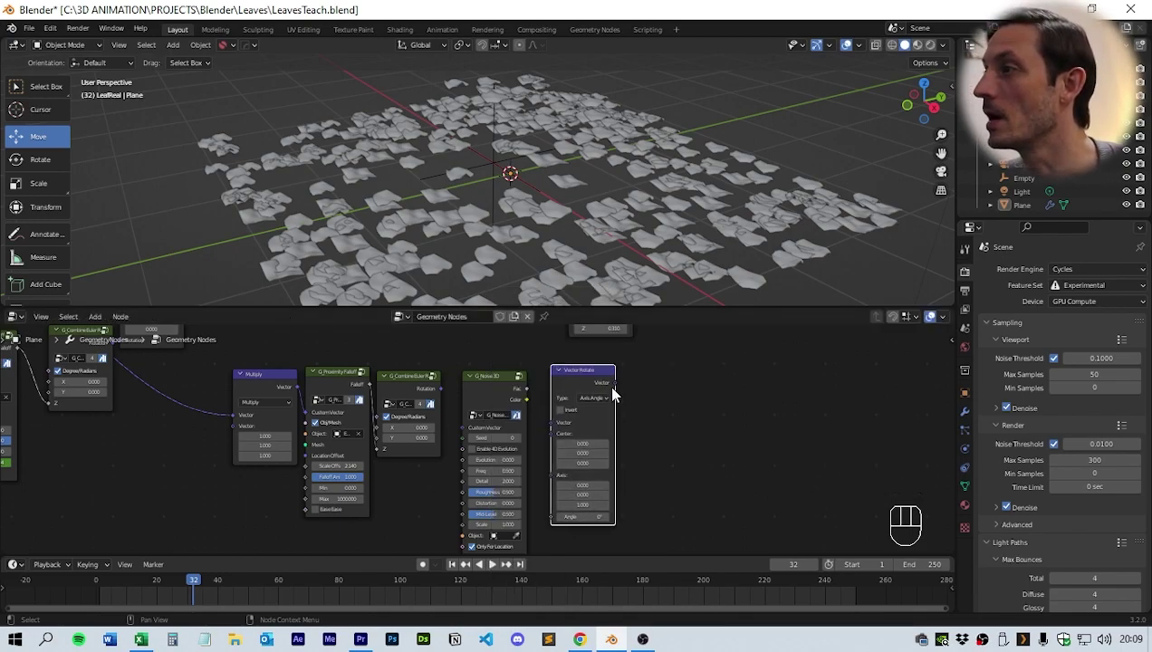
drag(598, 402, 596, 459)
middle_click(690, 421)
scroll(down, 3)
middle_click(677, 486)
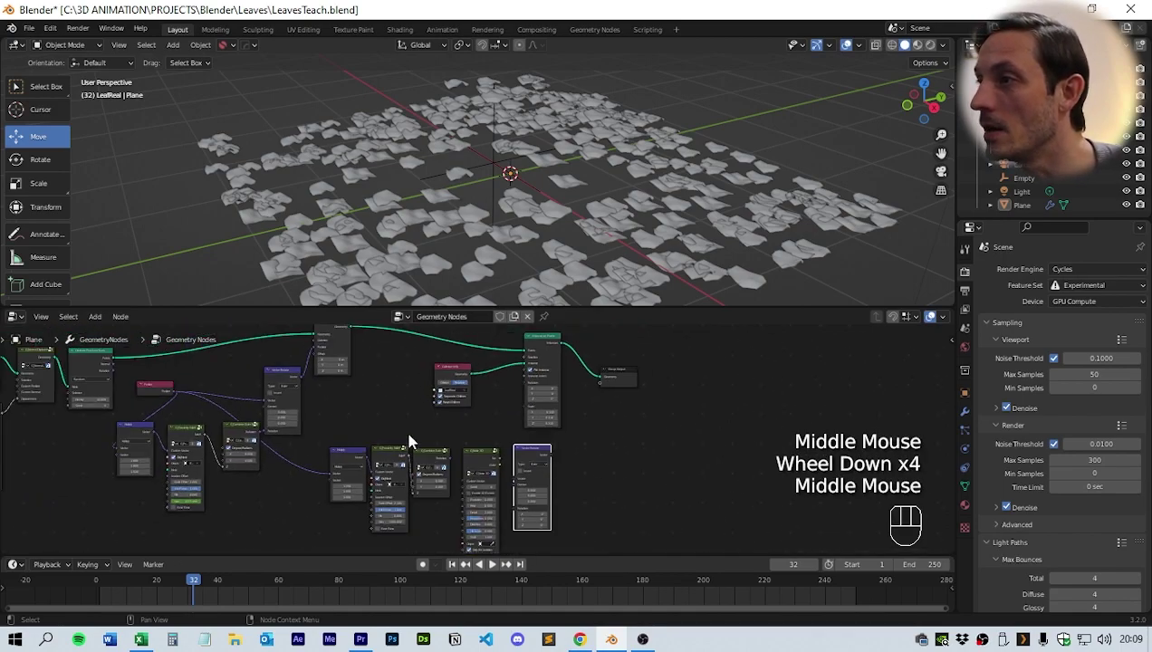
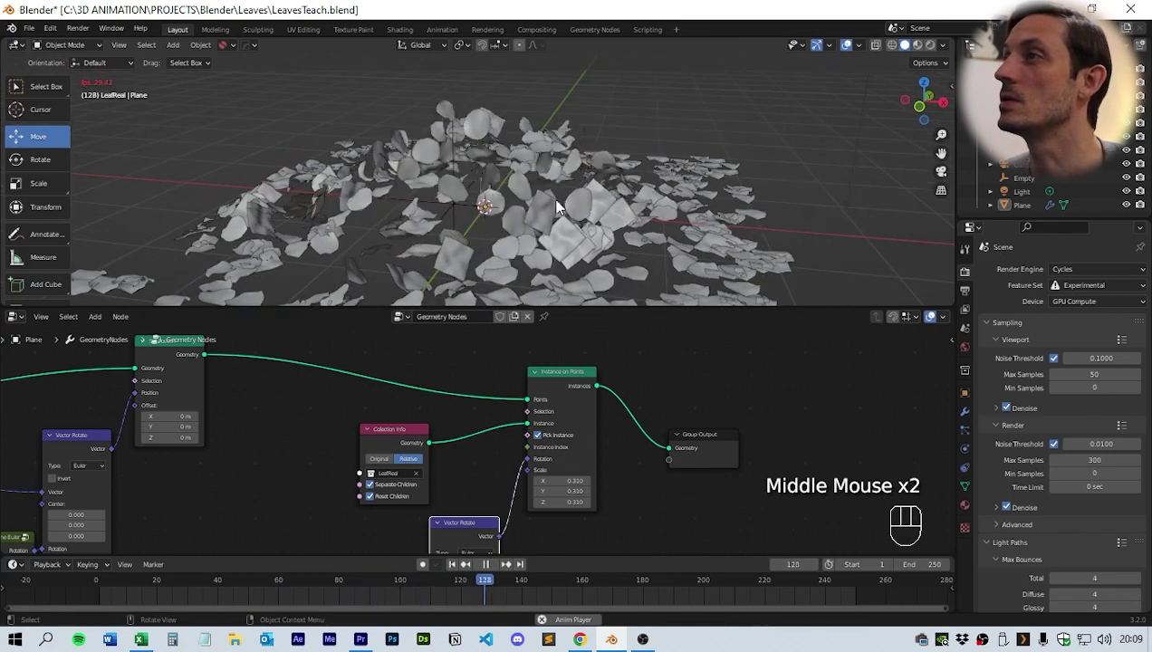
Step: Set G_Noise3D to frequency 1.130, roughness 0.347, distortion 3.800 and scale 0.570
drag(650, 208, 596, 220)
scroll(down, 3)
key(space)
middle_click(518, 522)
scroll(down, 3)
middle_click(562, 484)
scroll(up, 3)
middle_click(572, 464)
scroll(up, 3)
middle_click(631, 473)
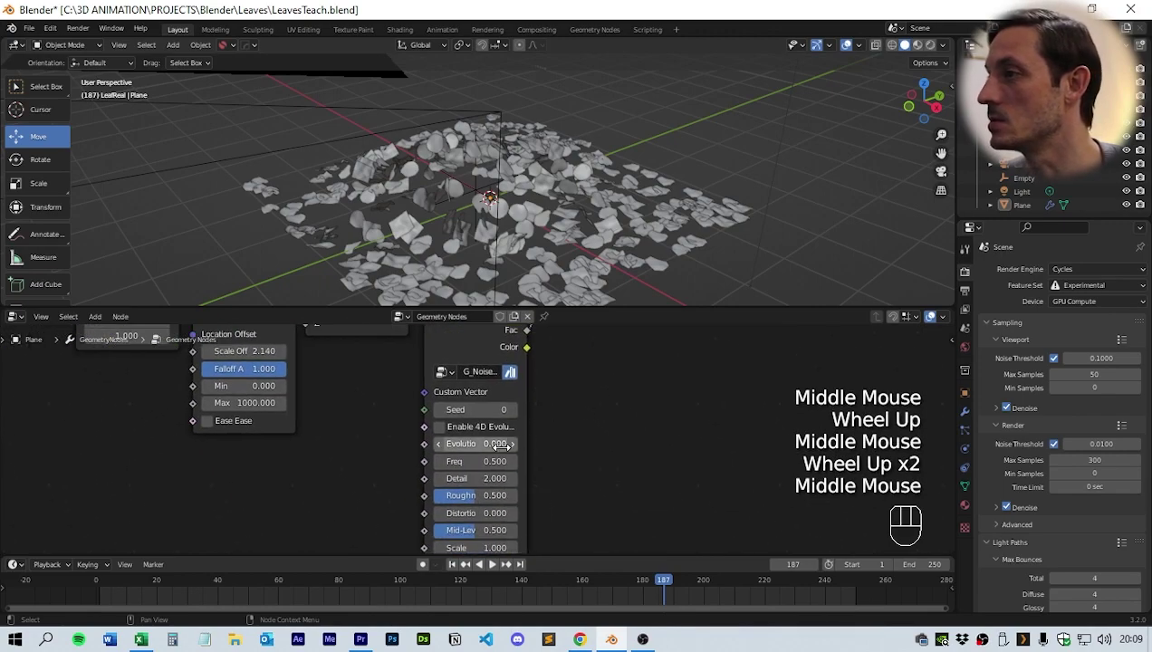
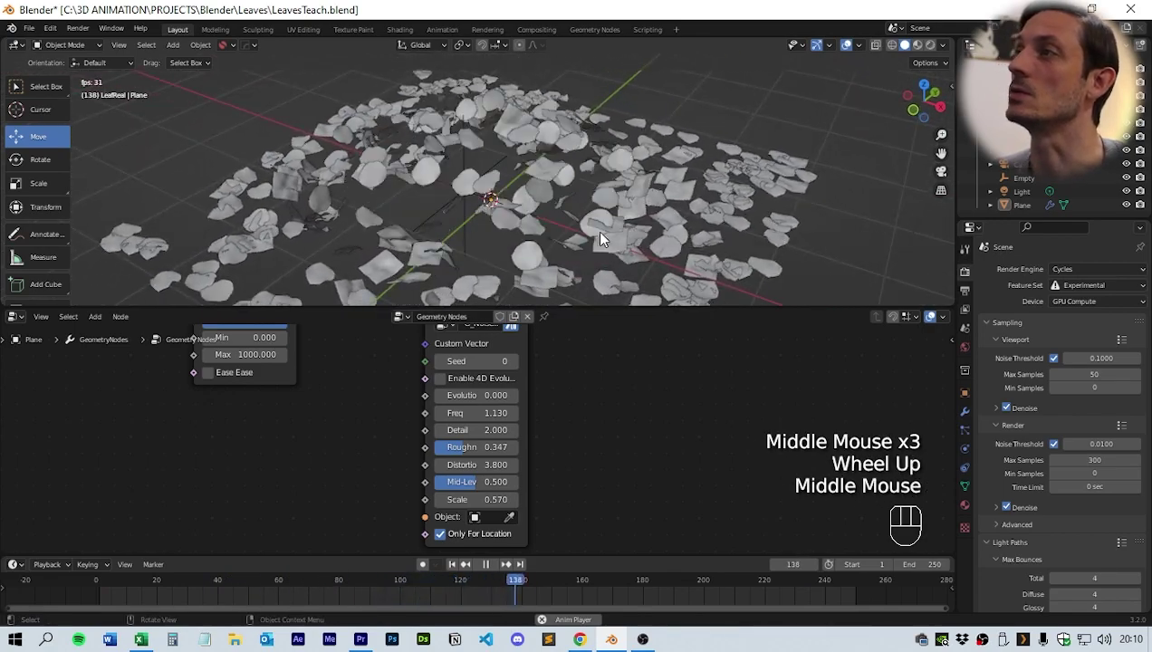
Step: Play back the animation and look over the unevenly tilted leaf field
key(space)
scroll(down, 3)
drag(643, 241, 653, 241)
drag(586, 201, 566, 203)
scroll(down, 3)
middle_click(587, 362)
middle_click(552, 455)
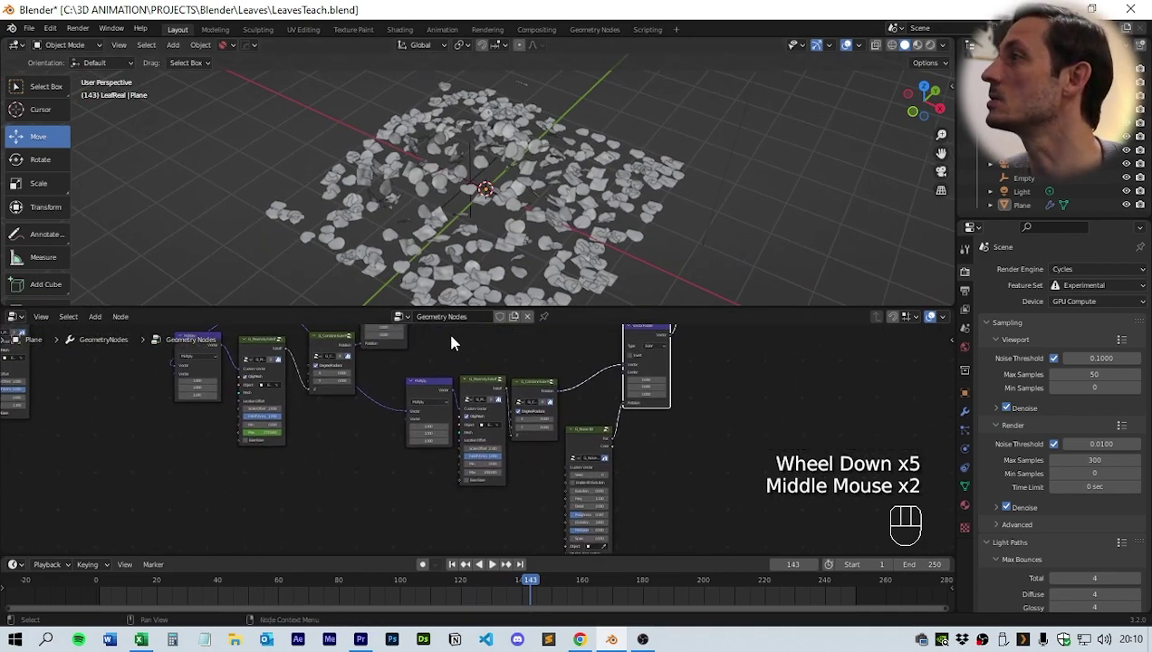
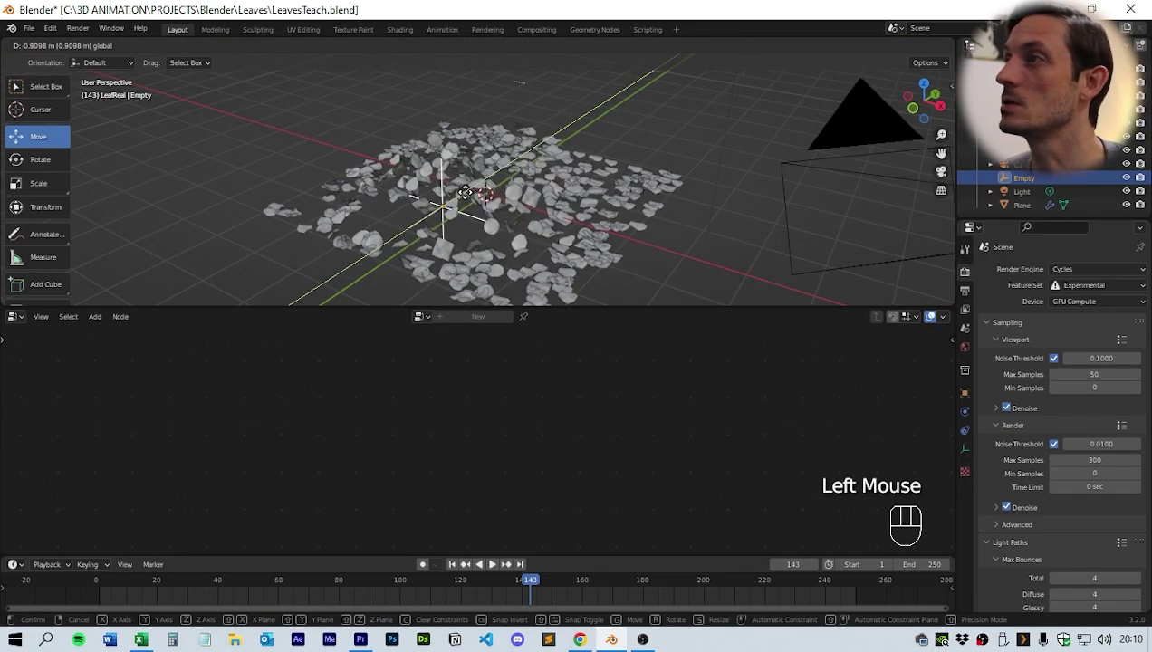
Step: Move the Empty across the leaf field and play the animation to see the rotation shift
drag(517, 208, 513, 232)
key(space)
drag(553, 222, 560, 206)
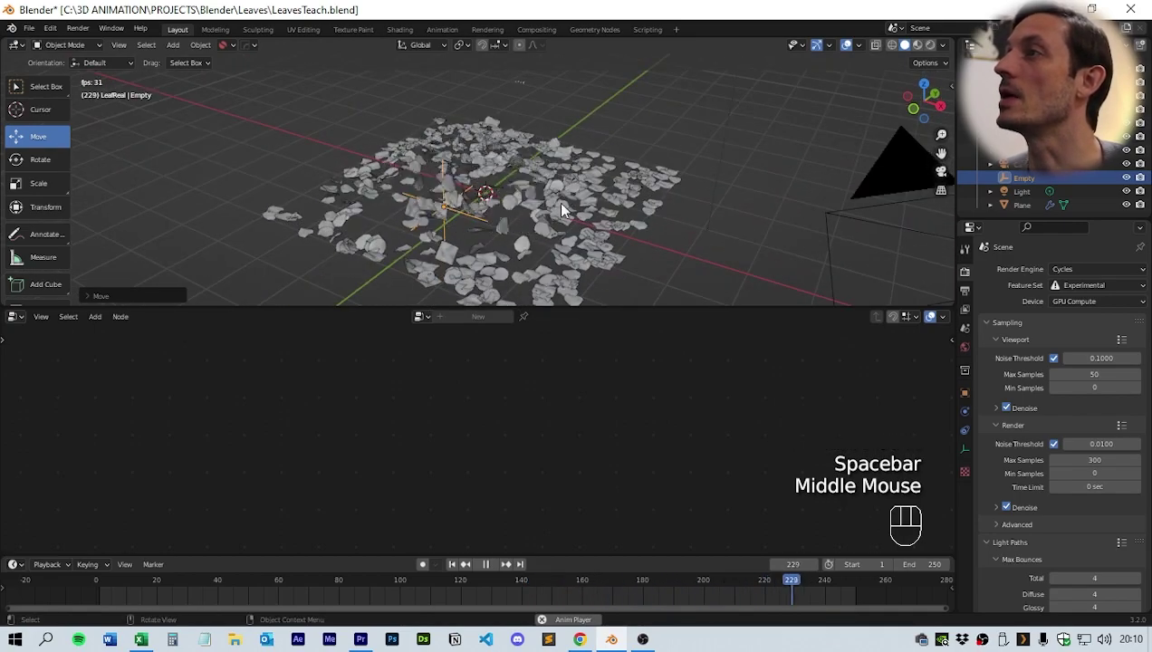
drag(485, 185, 524, 232)
drag(524, 209, 482, 160)
key(space)
Step: Reselect the Plane to bring its node tree back into view
click(554, 250)
scroll(up, 3)
middle_click(545, 499)
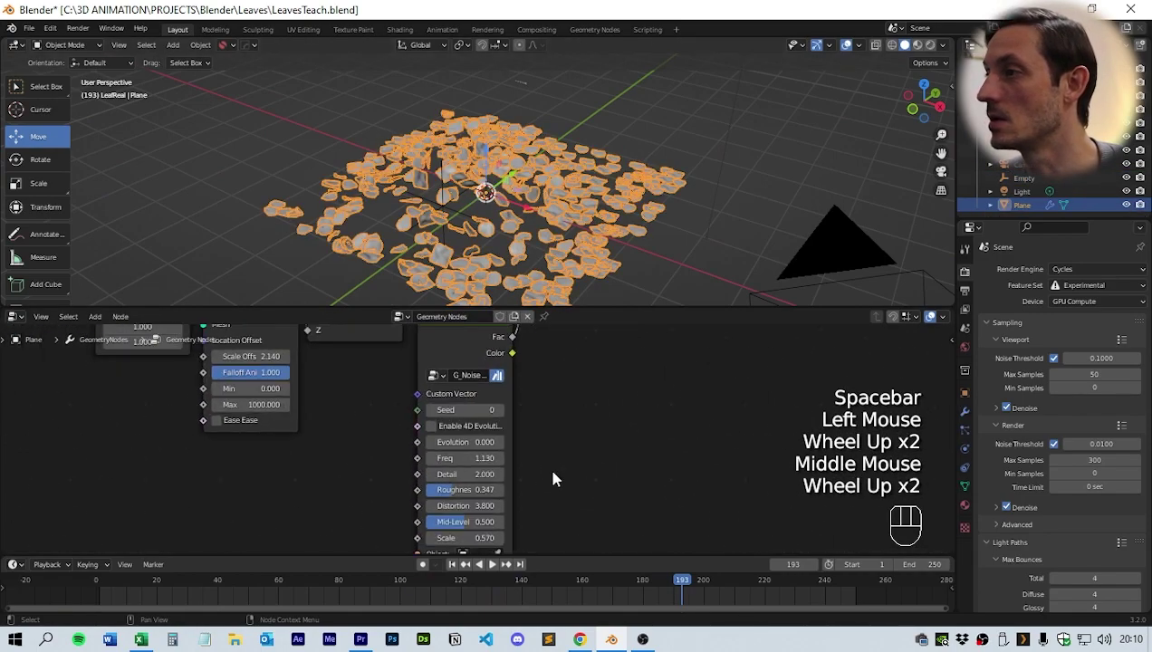
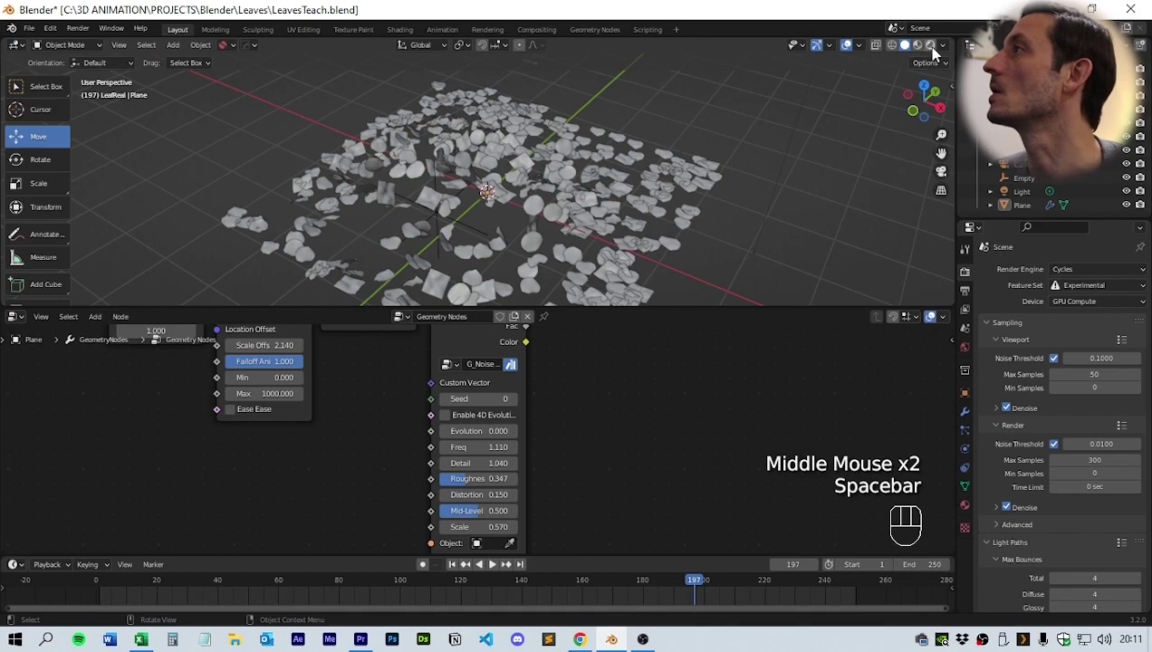
Step: Switch the viewport to Rendered shading so the scattered leaves display in red
click(938, 52)
scroll(up, 3)
drag(595, 223, 571, 212)
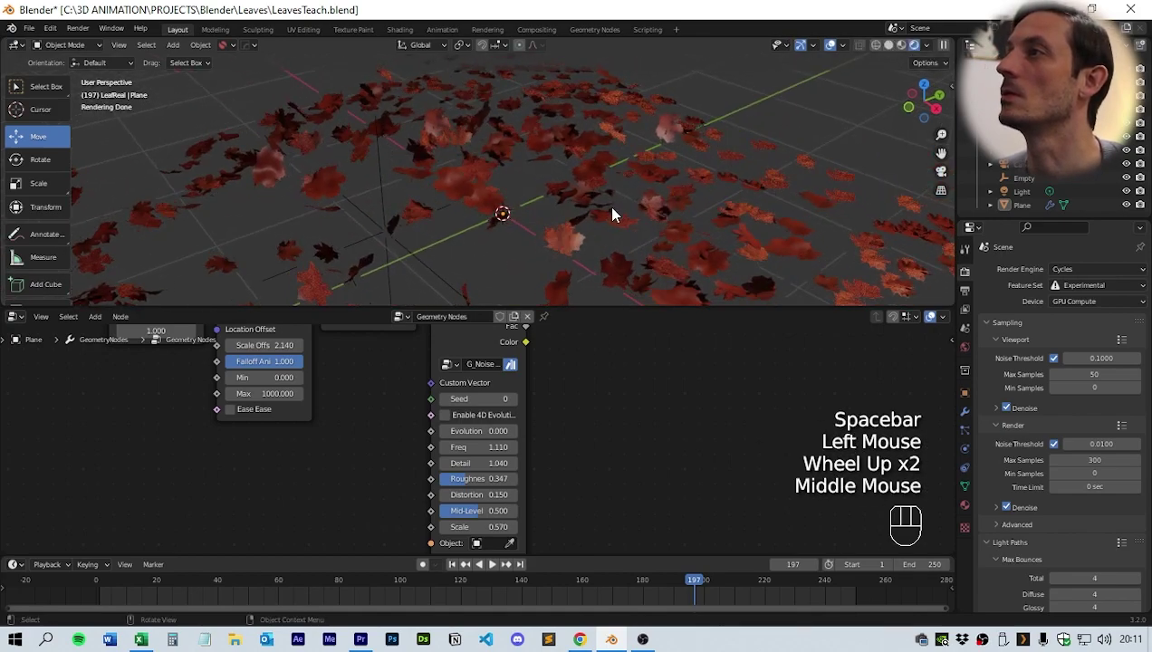